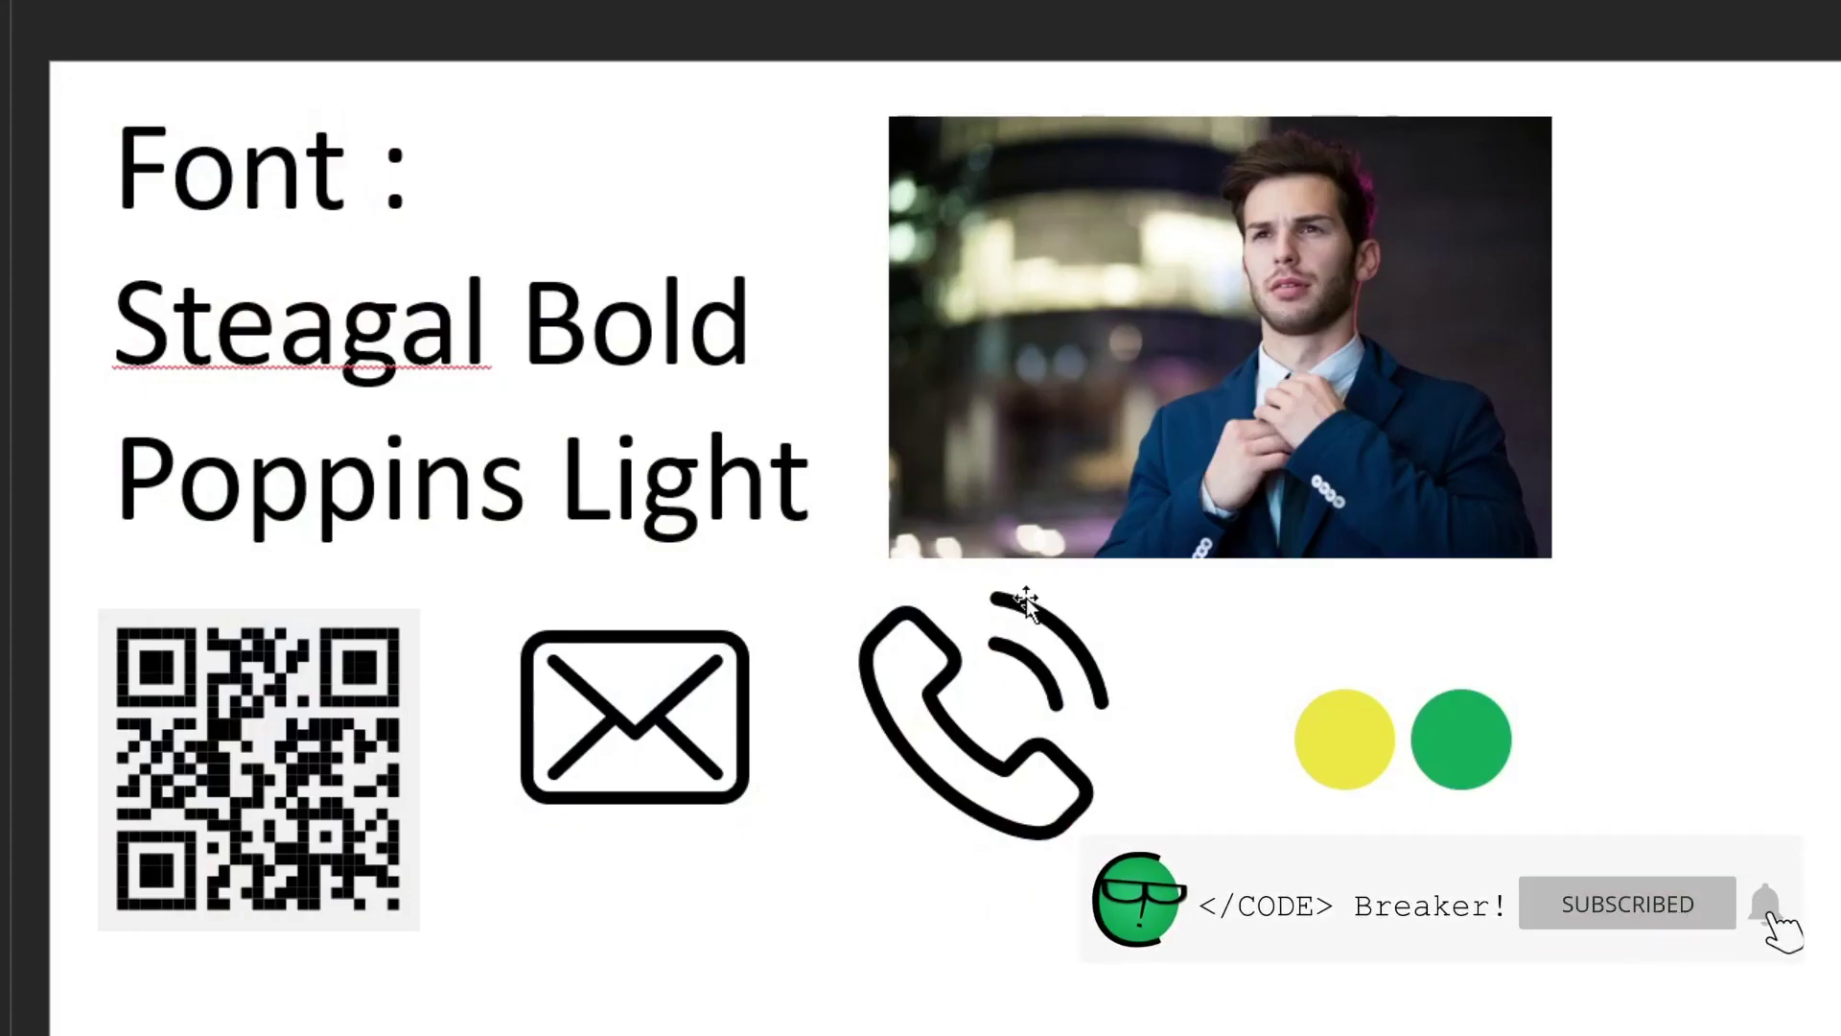
- Add a second Title Slide and delete both of its placeholders
left_click(202, 139)
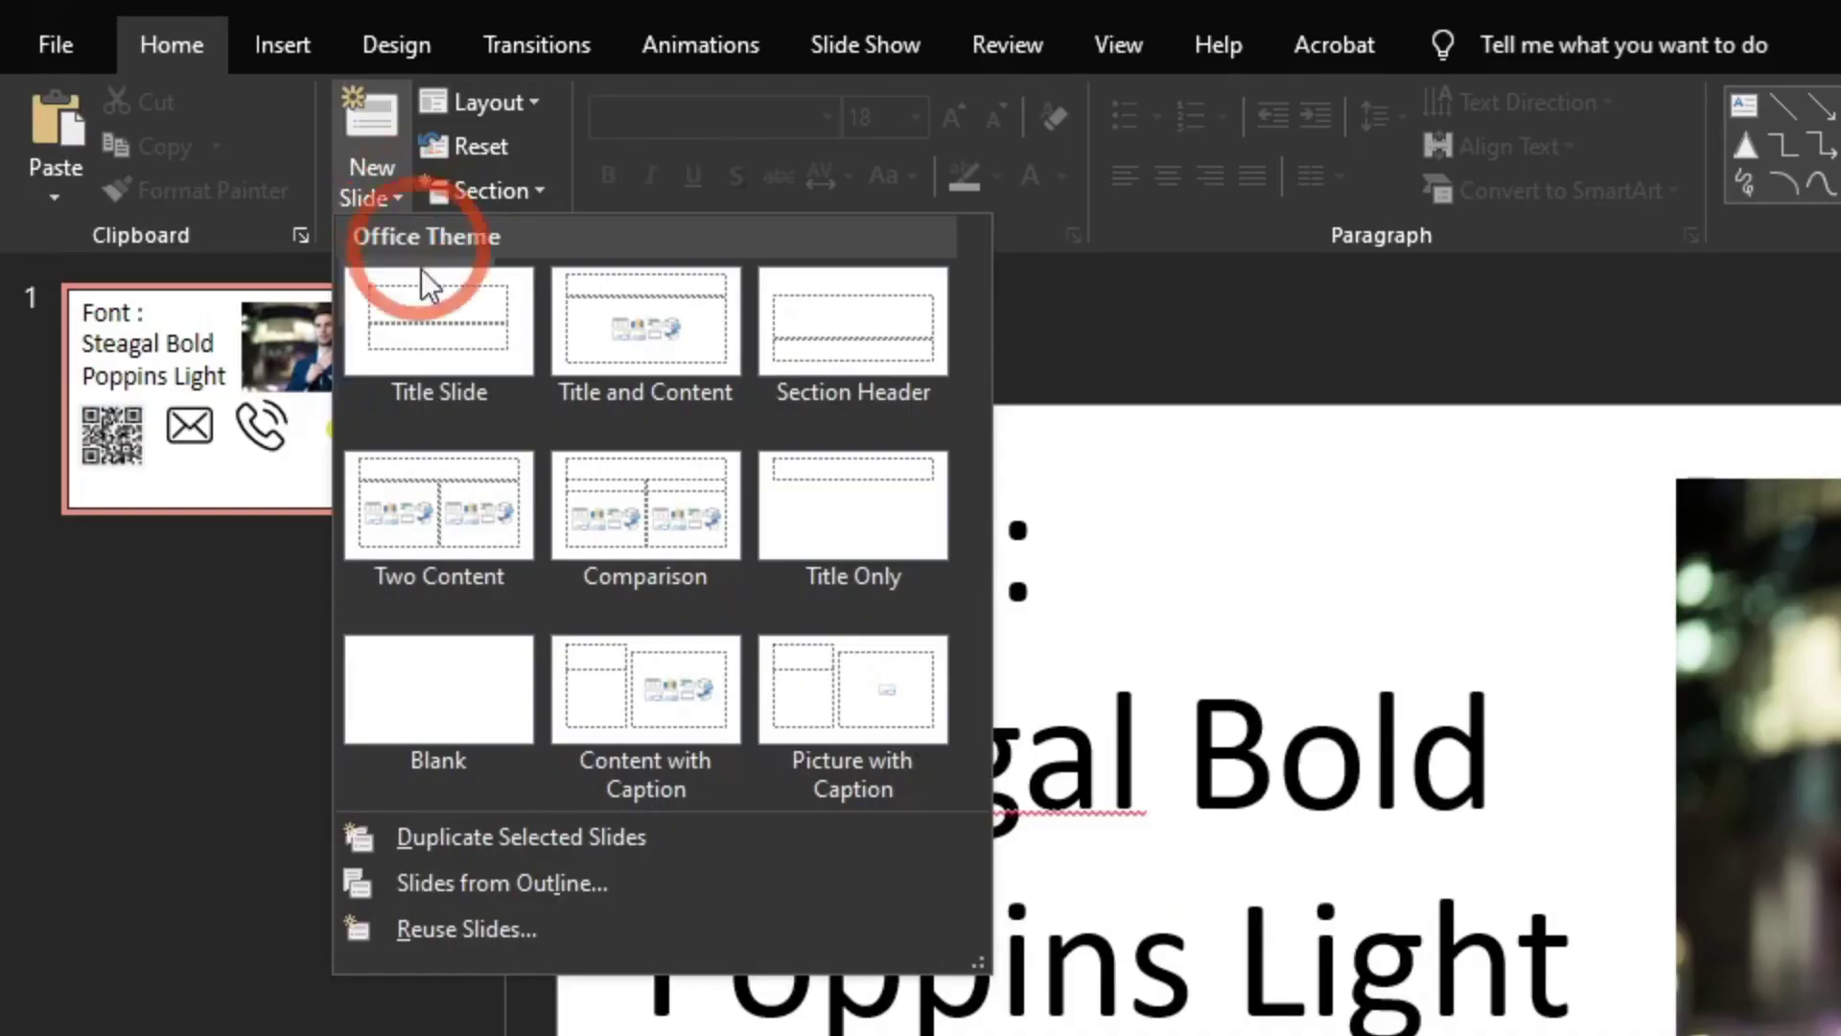
left_click(247, 247)
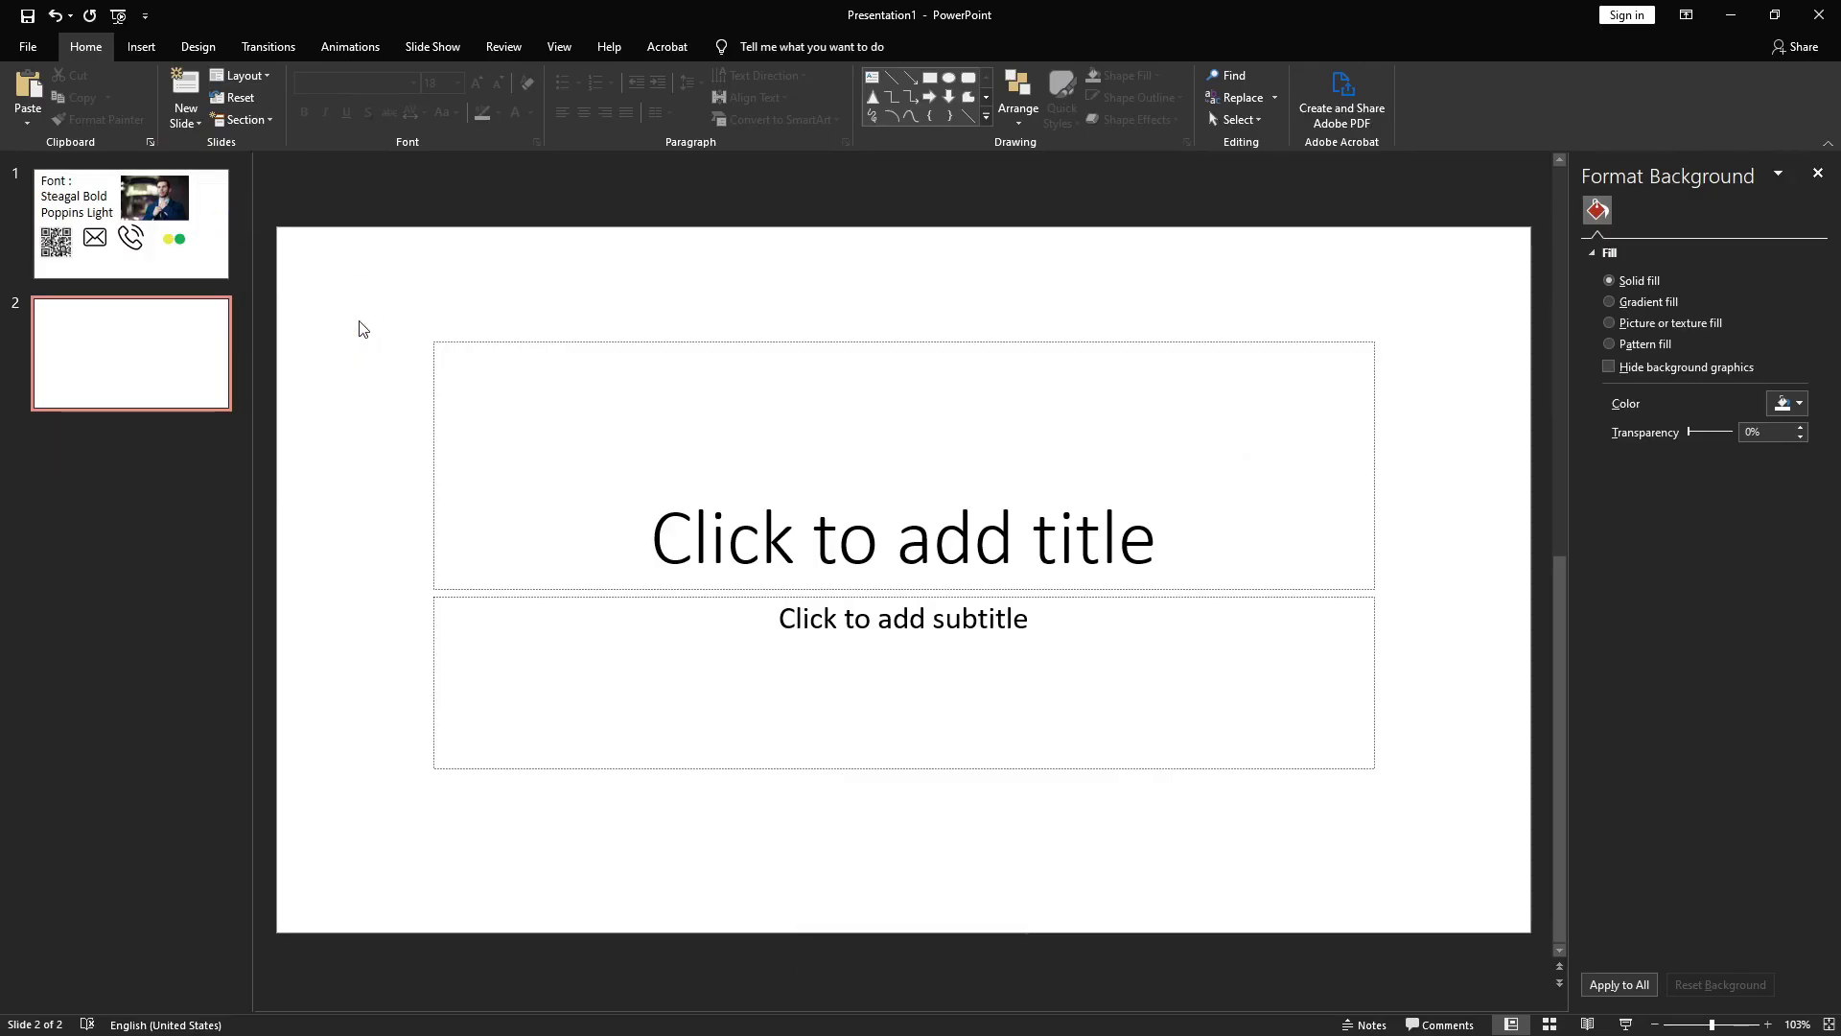
left_click(361, 330)
key("ctrl+a")
key("Delete")
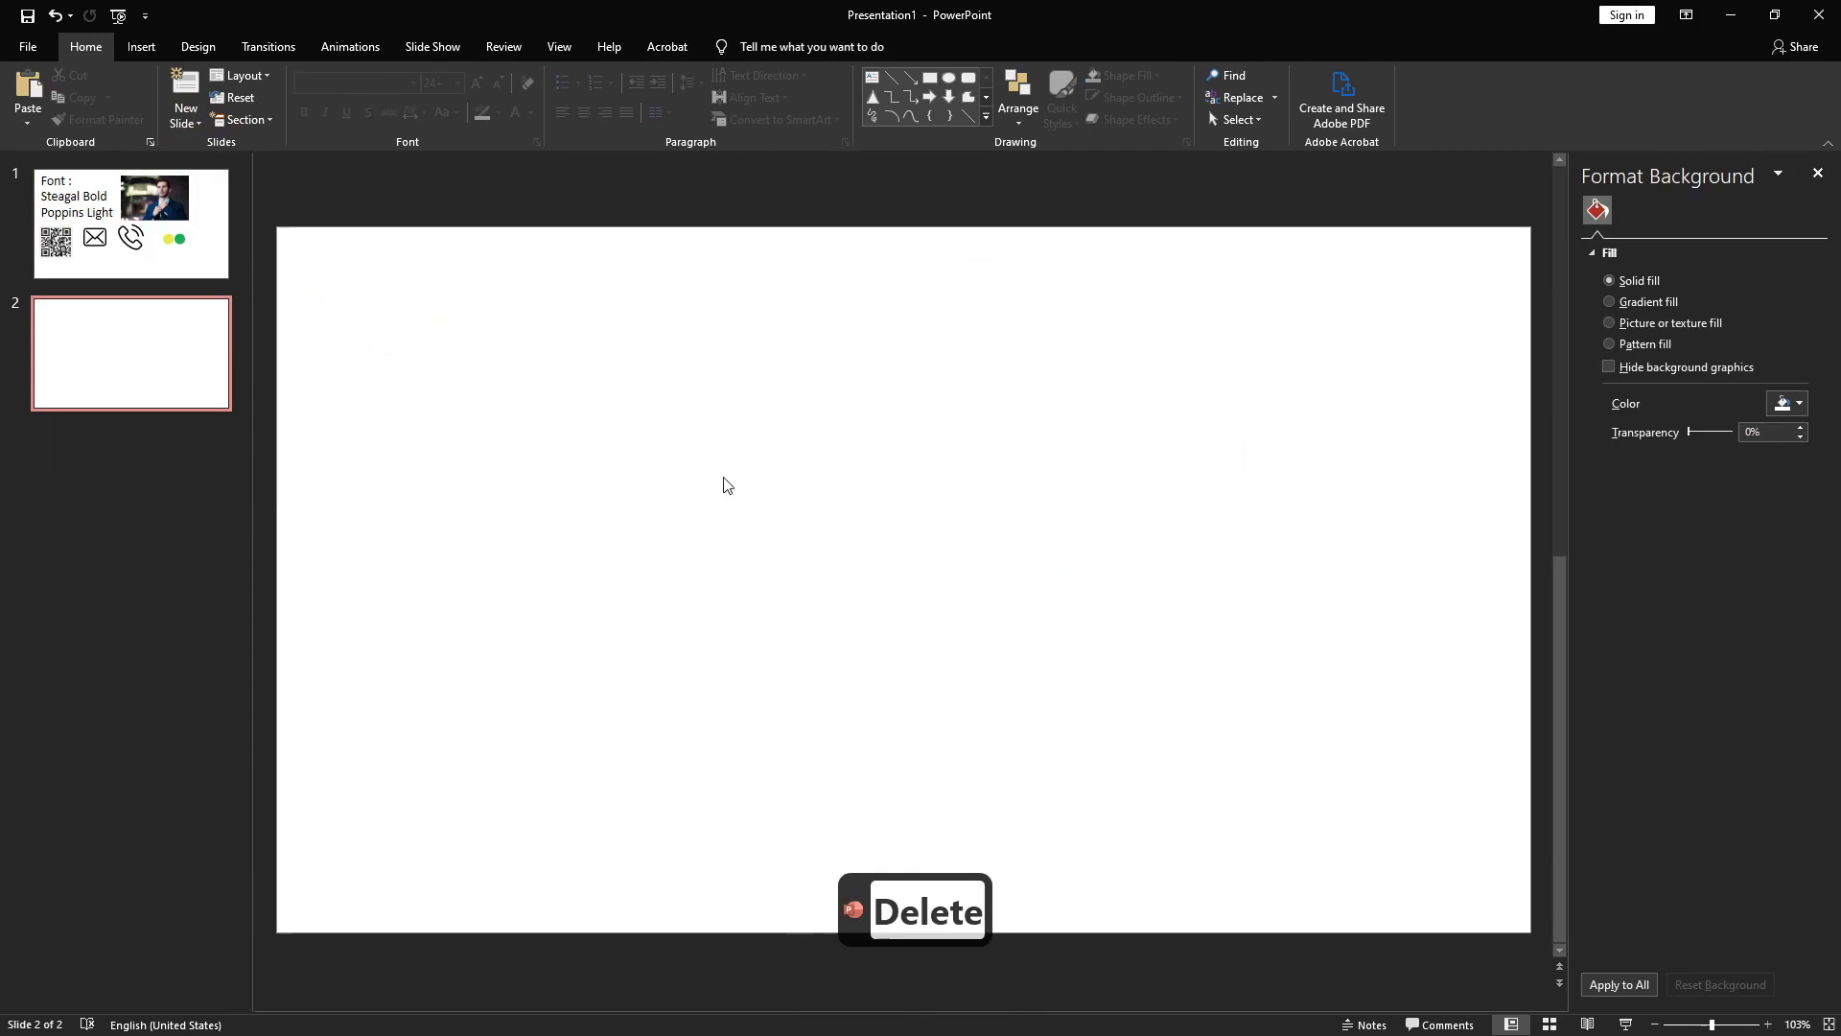
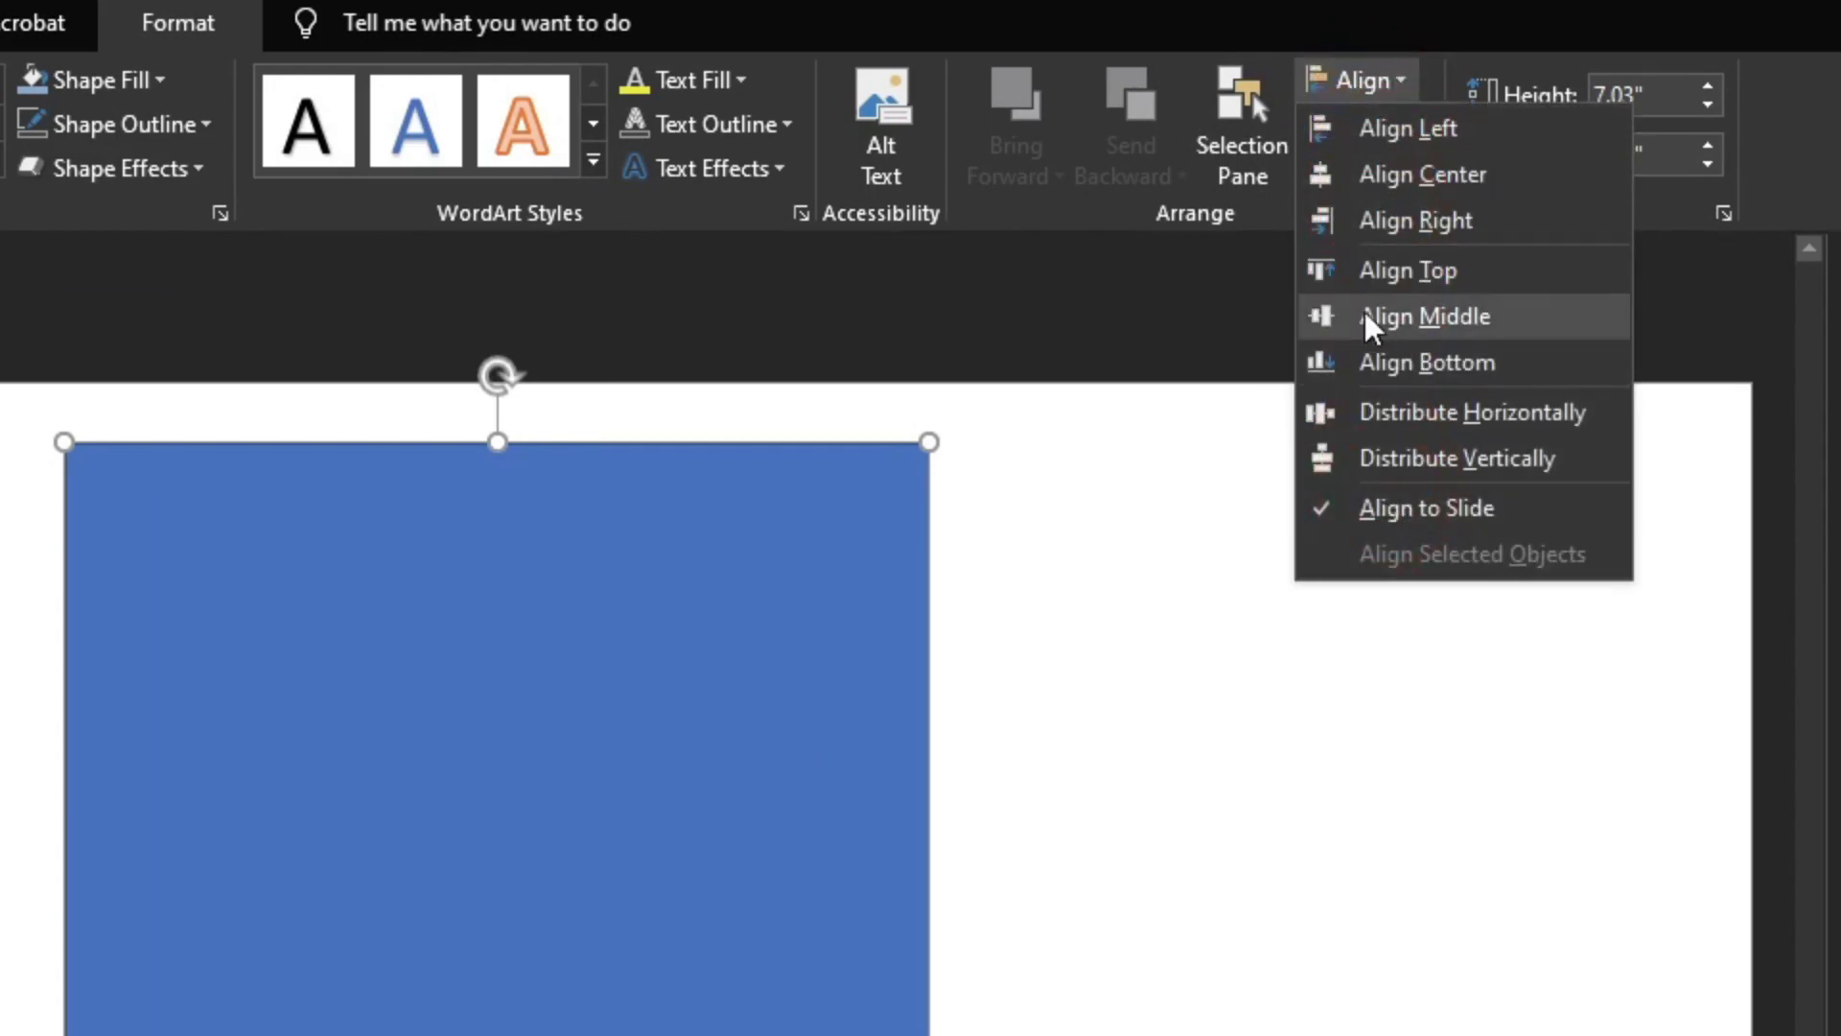
- Centre the tall blue rectangle on the slide and return to the first slide
left_click(1139, 549)
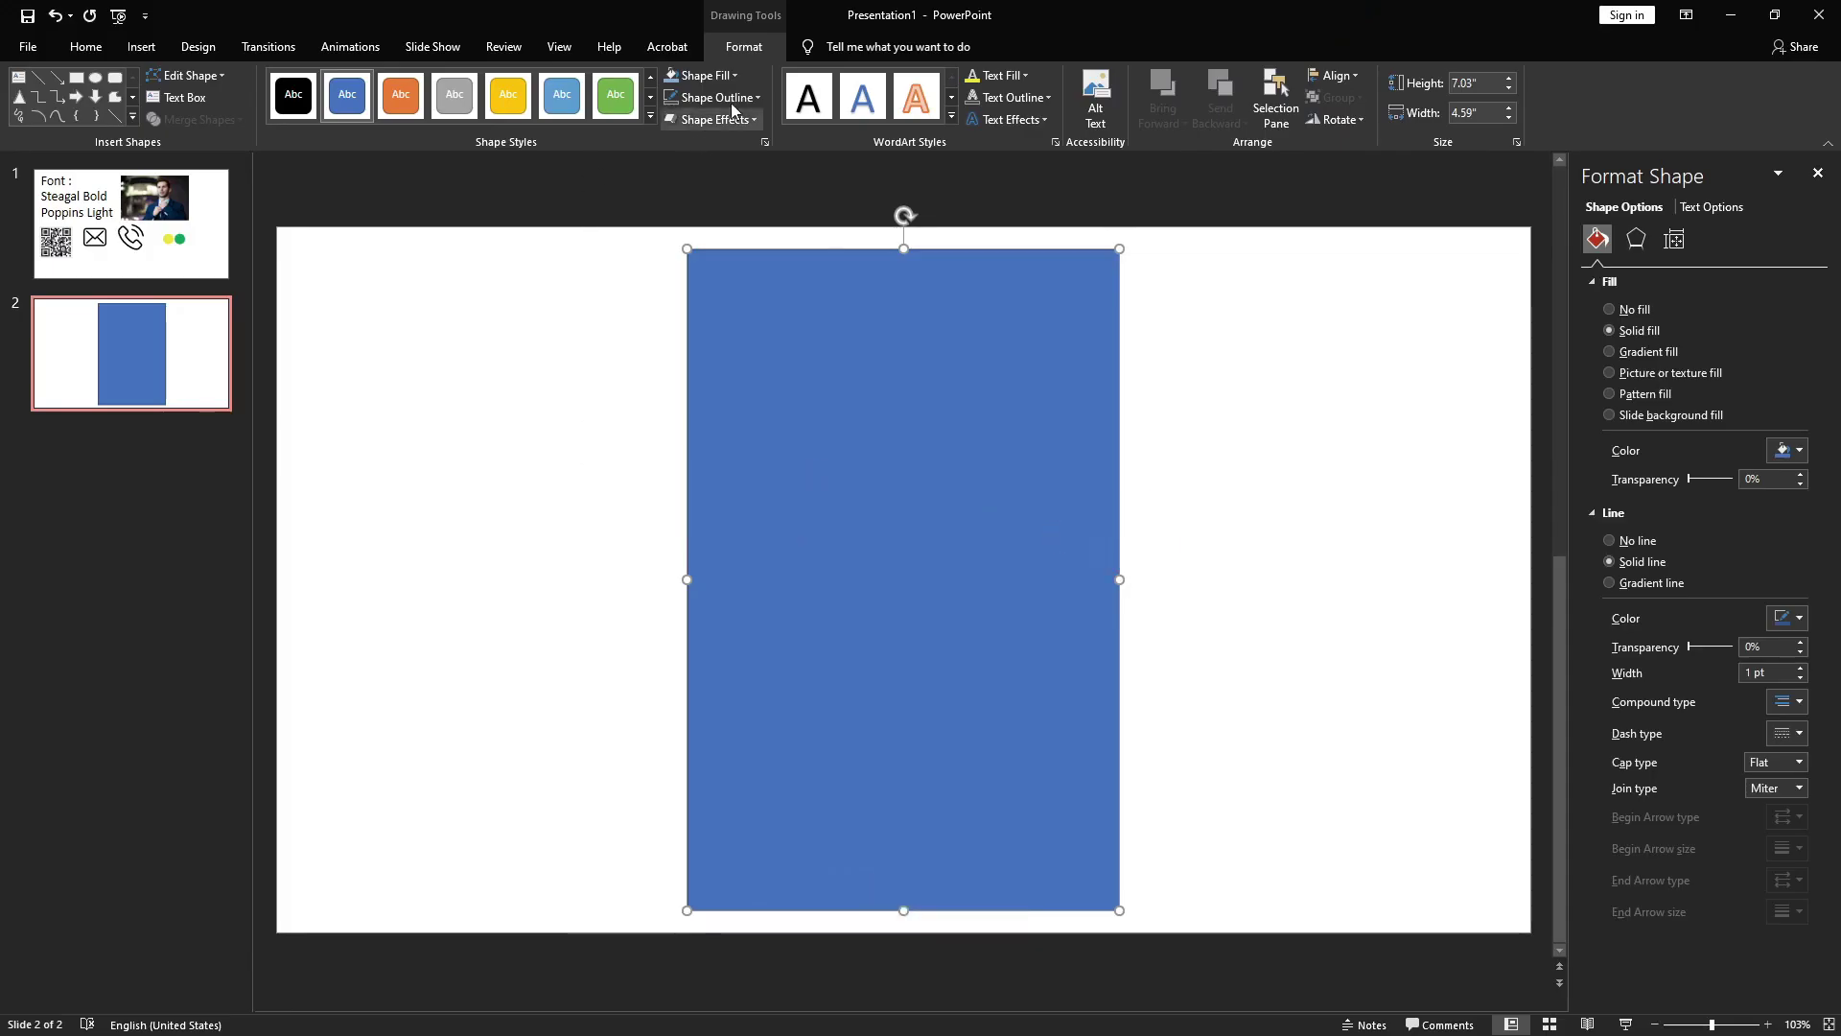
left_click(738, 107)
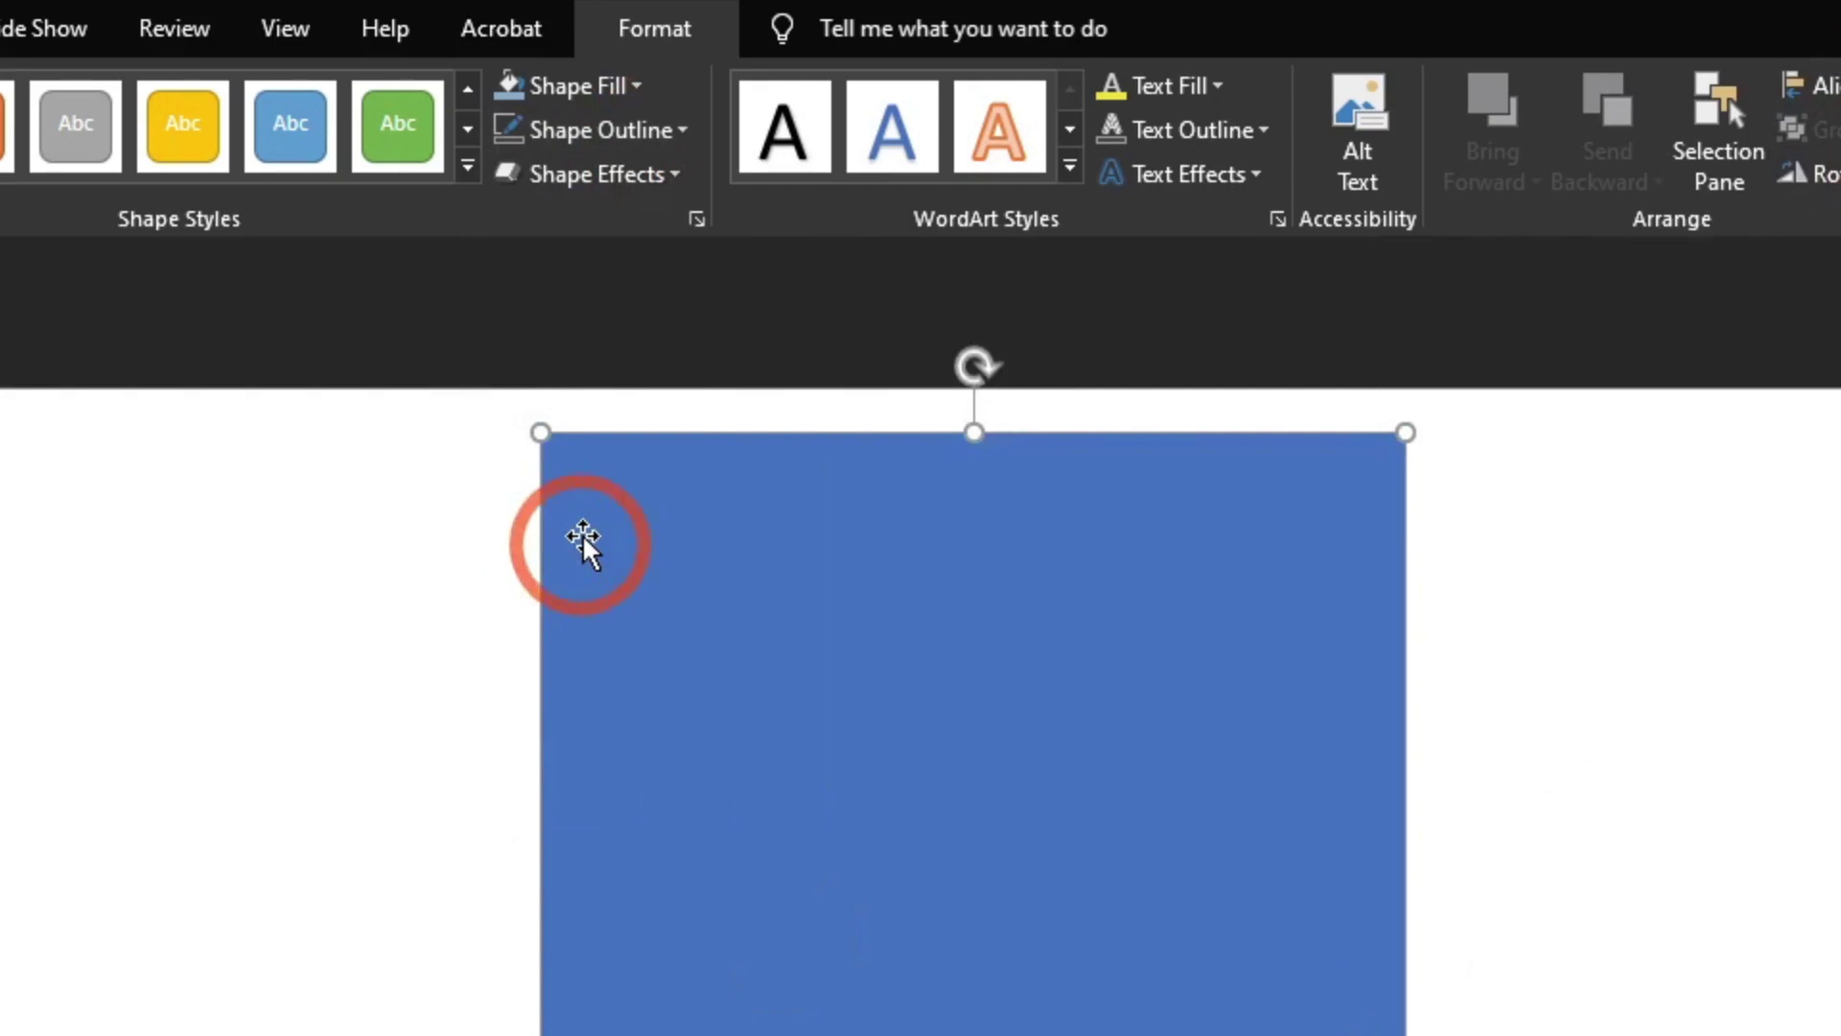
left_click(319, 310)
- Paste the yellow and green circles onto slide two, in its top-left corner
left_click(203, 244)
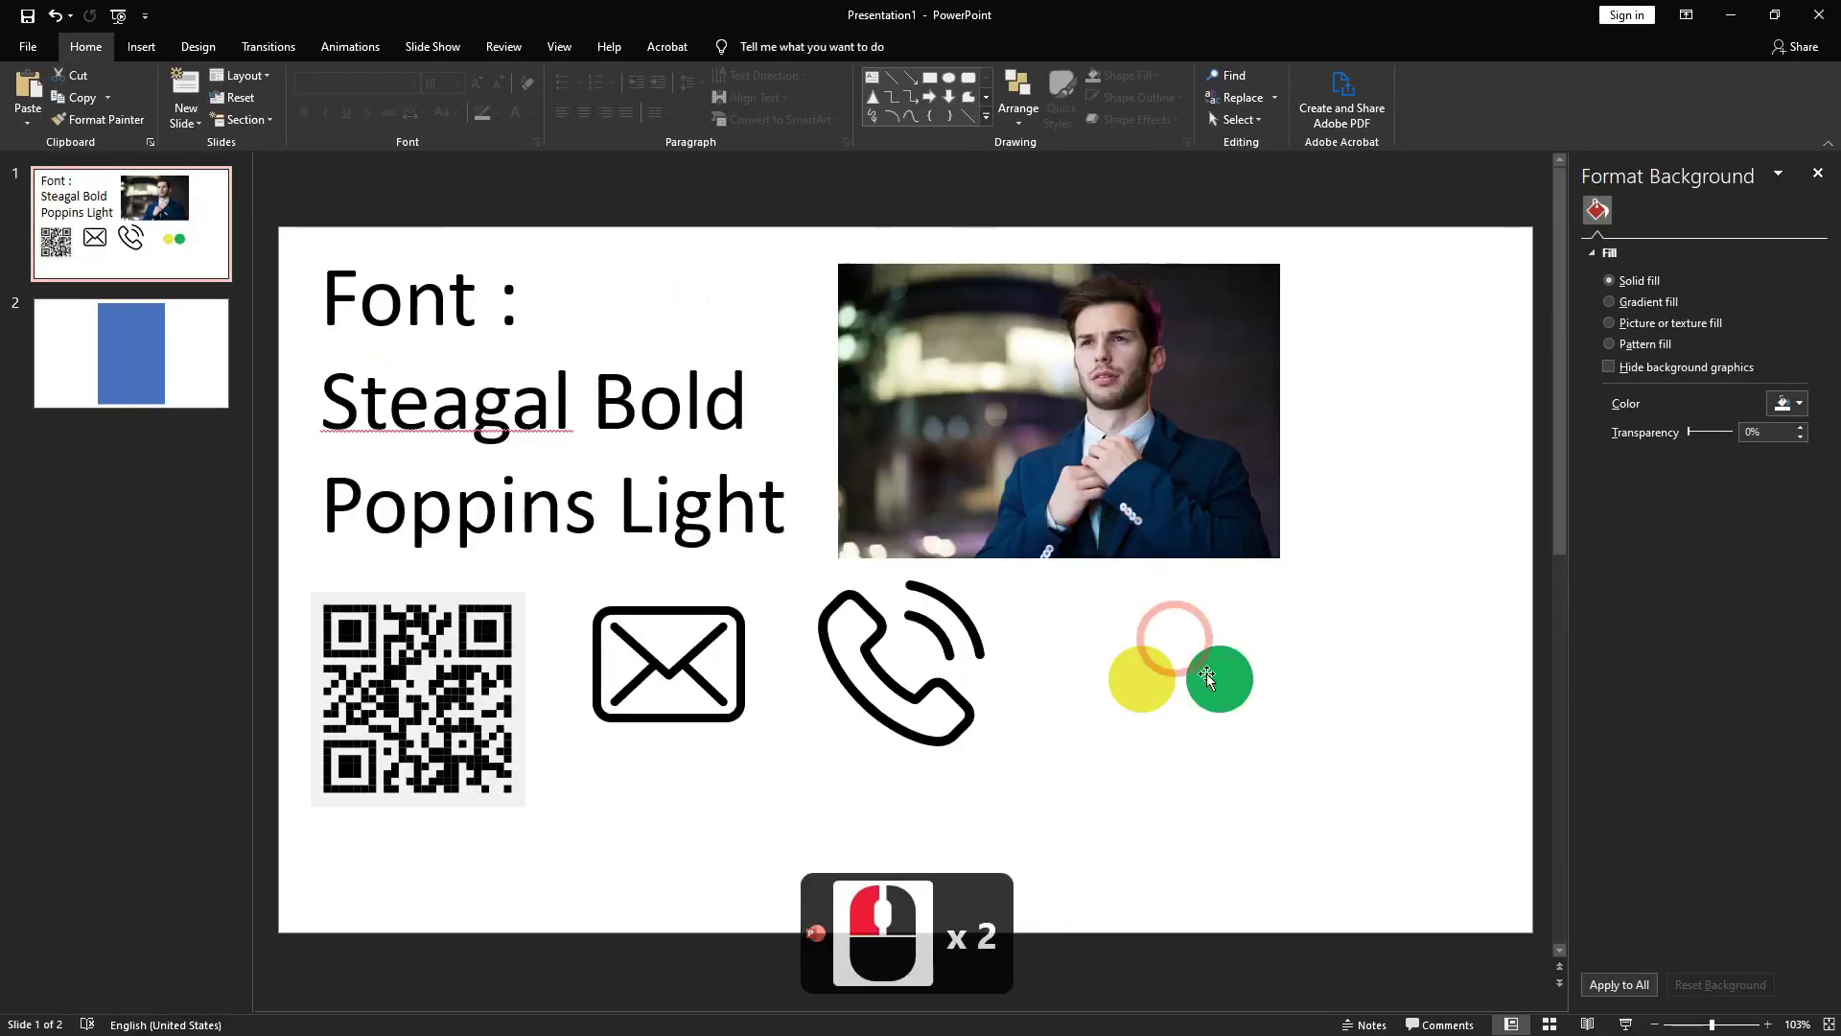
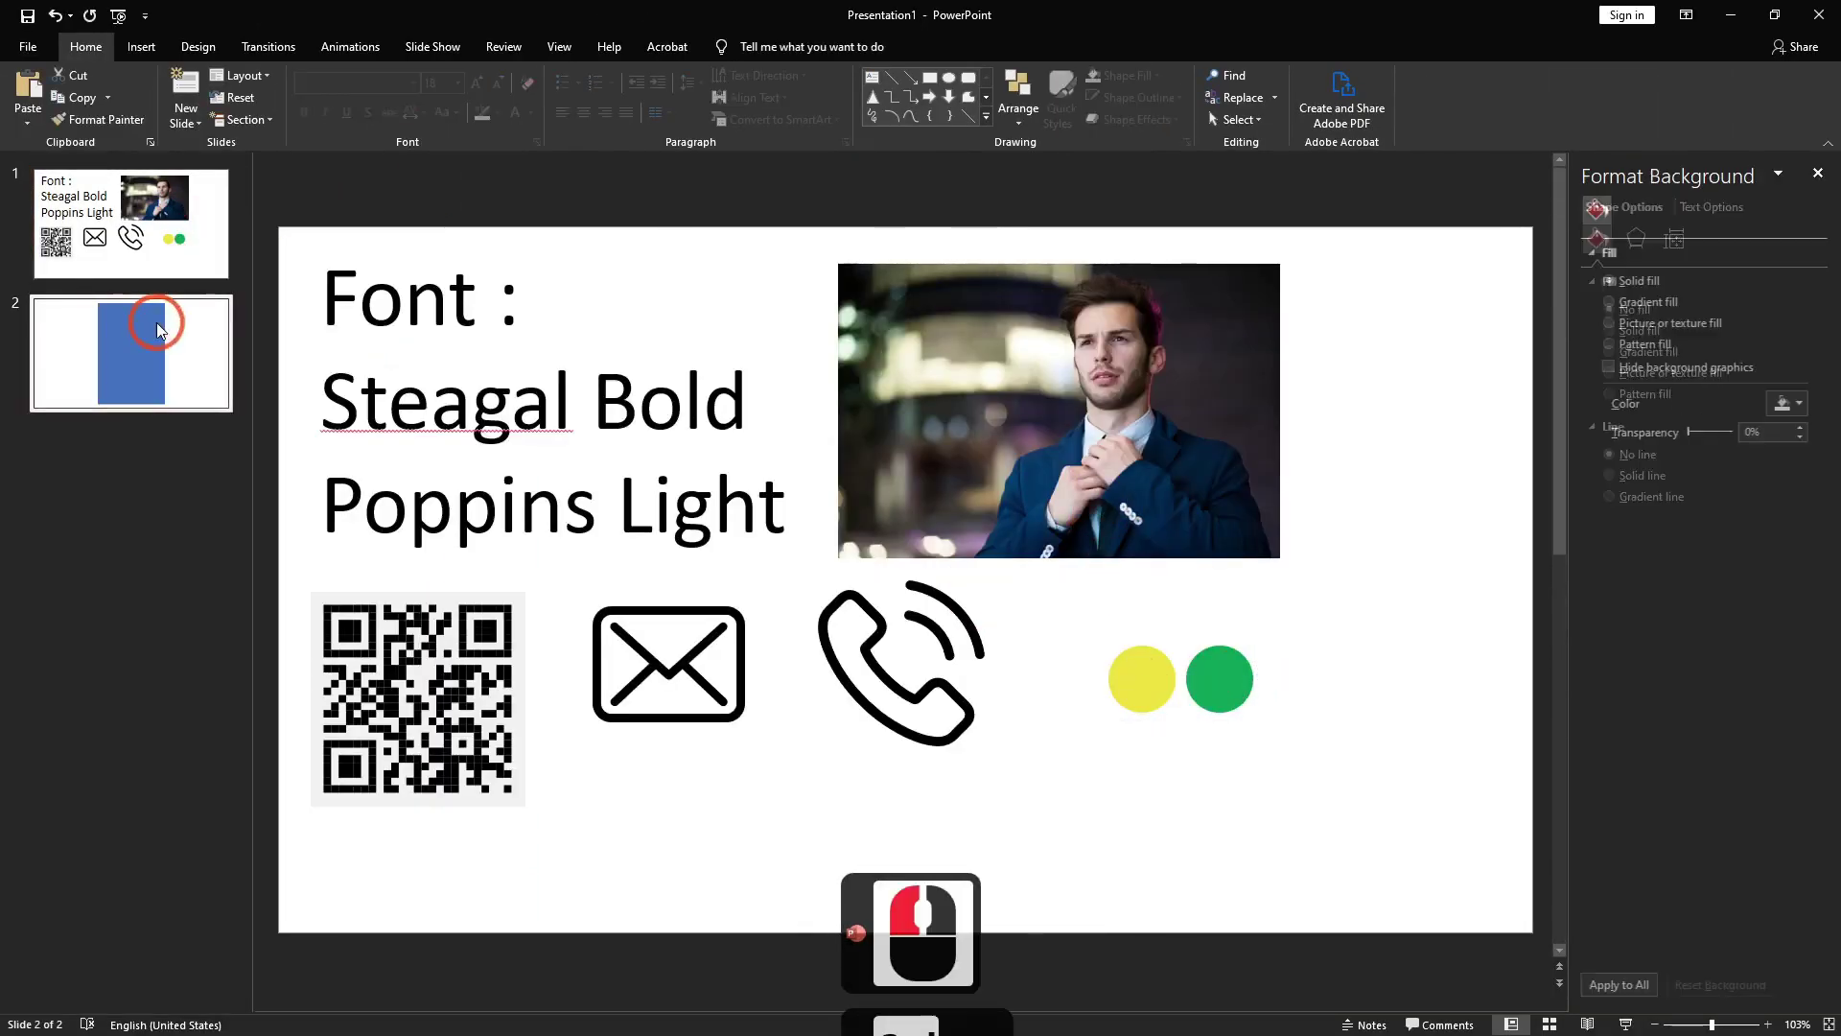
key("ctrl+v")
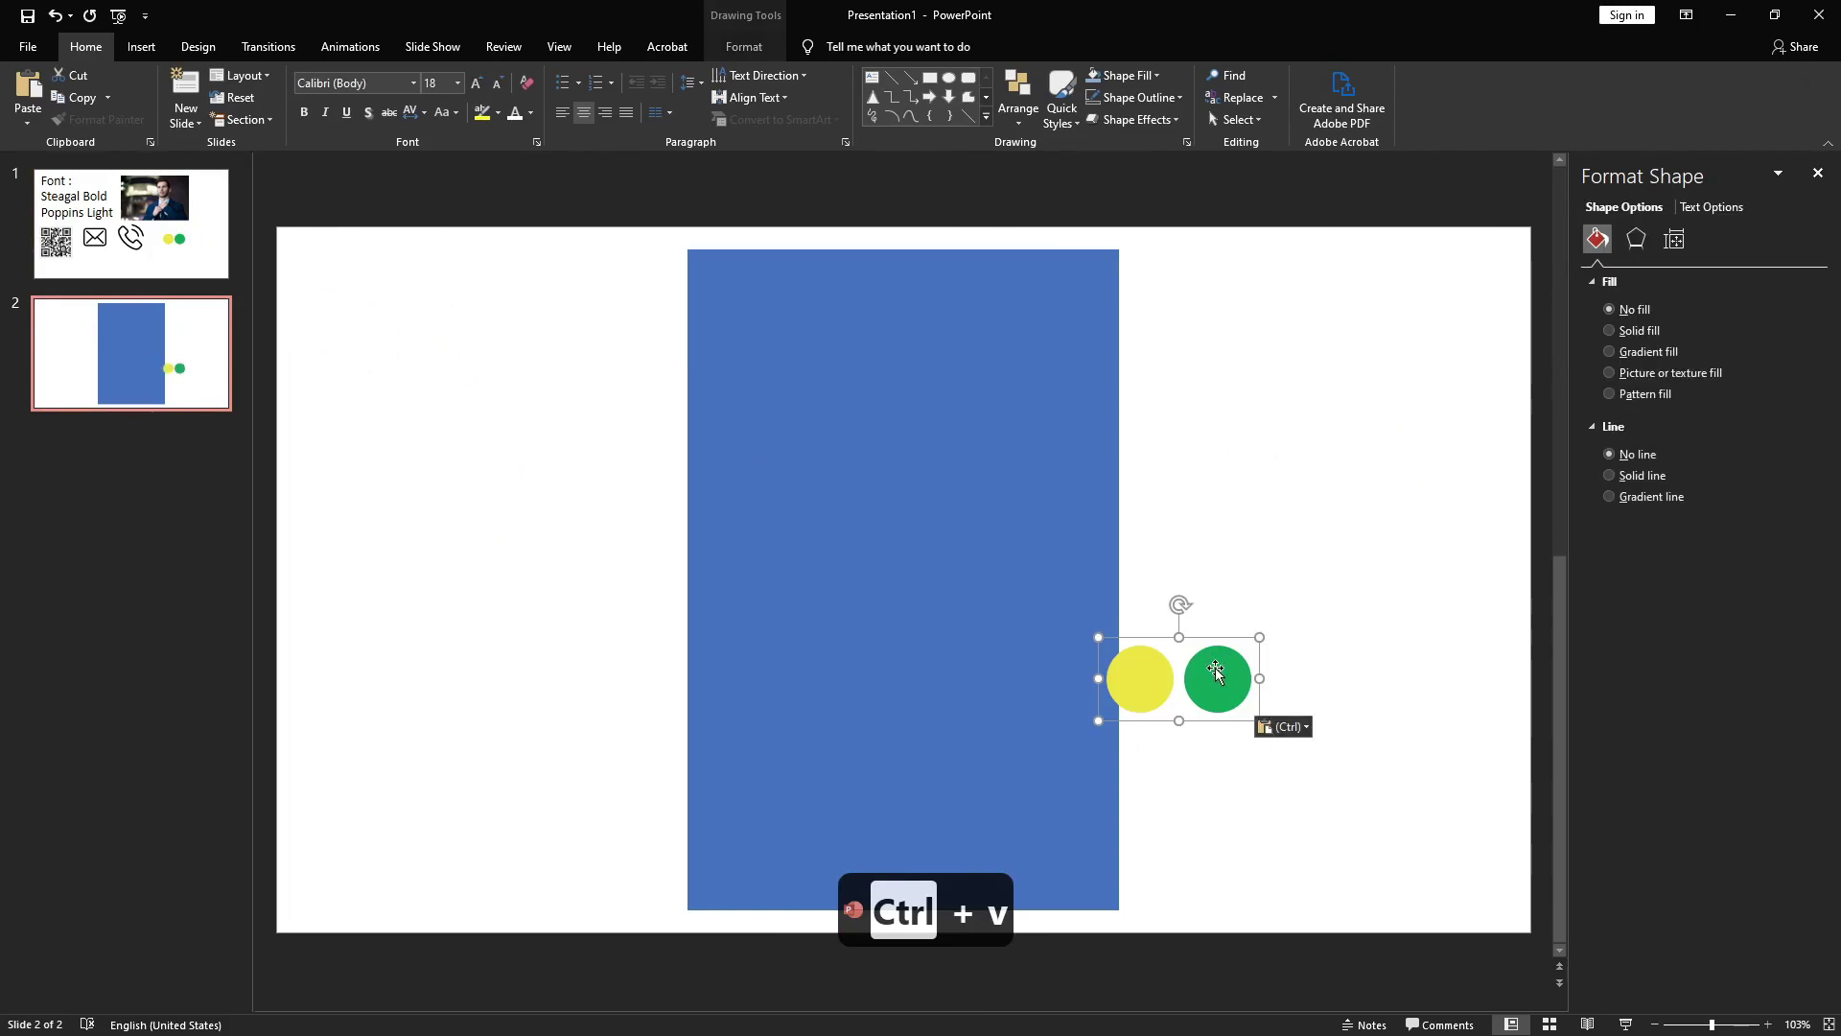
left_click_drag(460, 321, 279, 439)
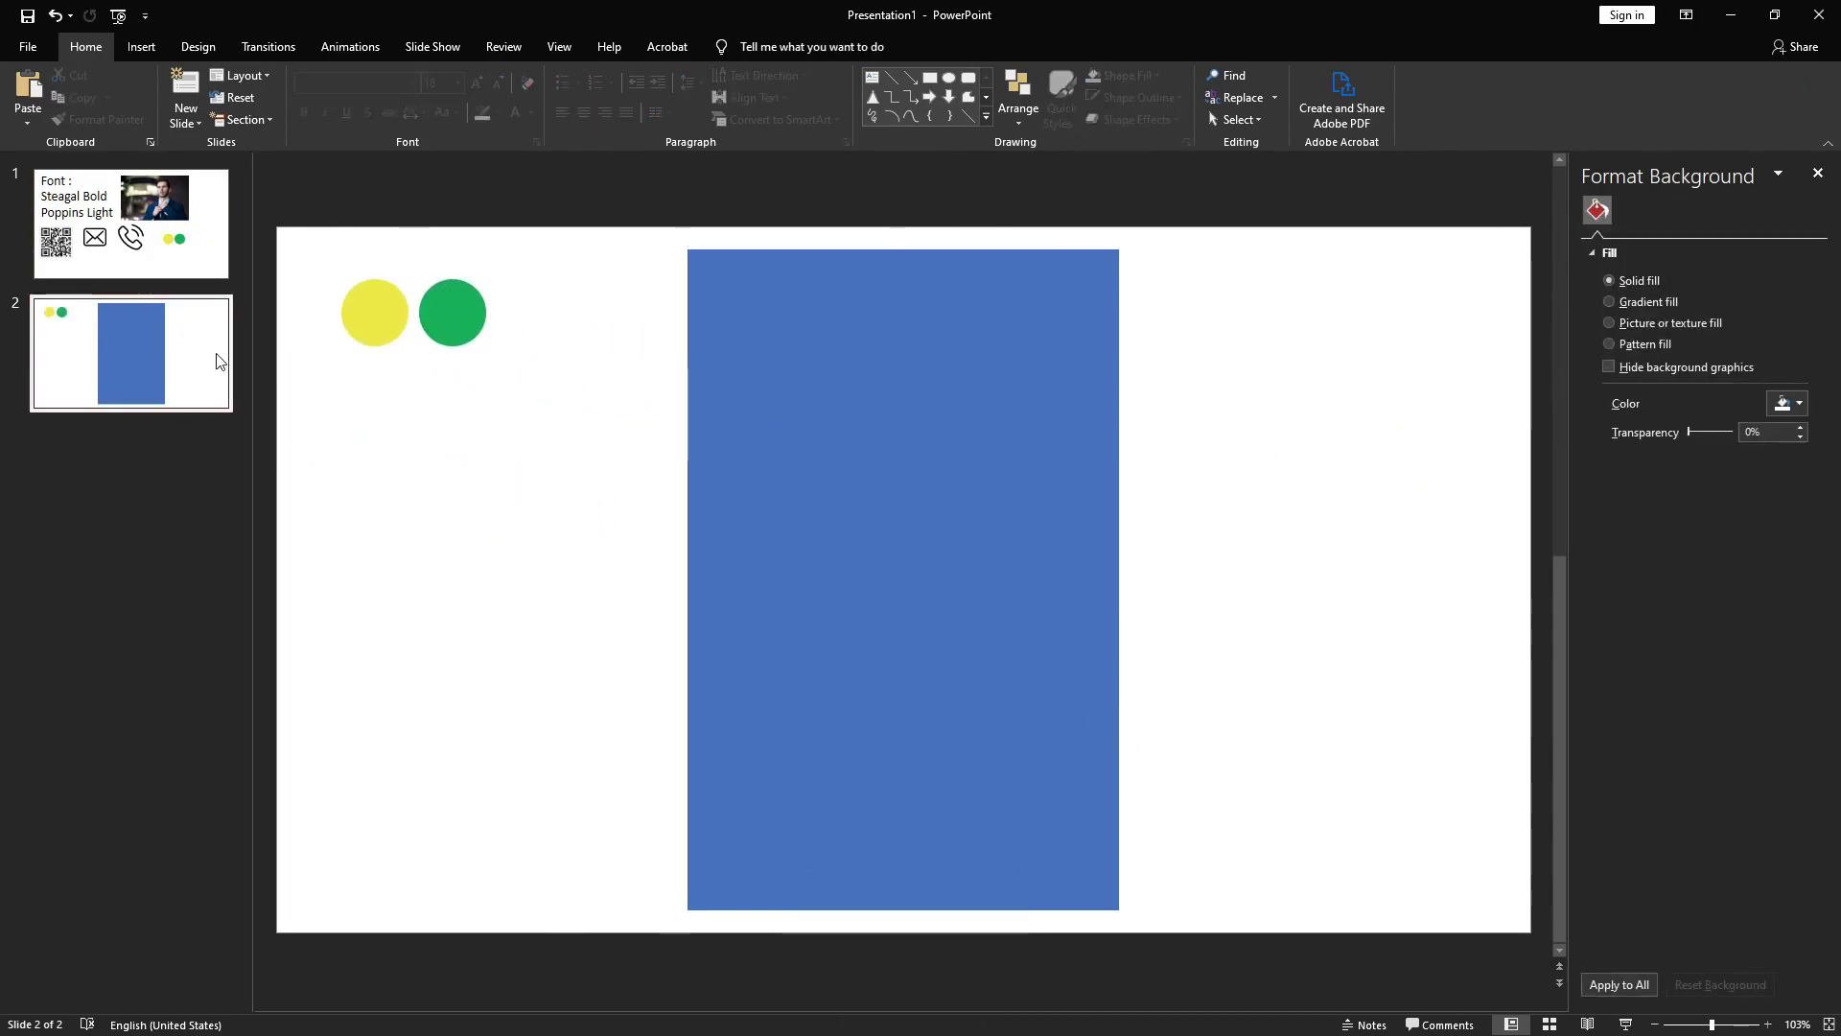
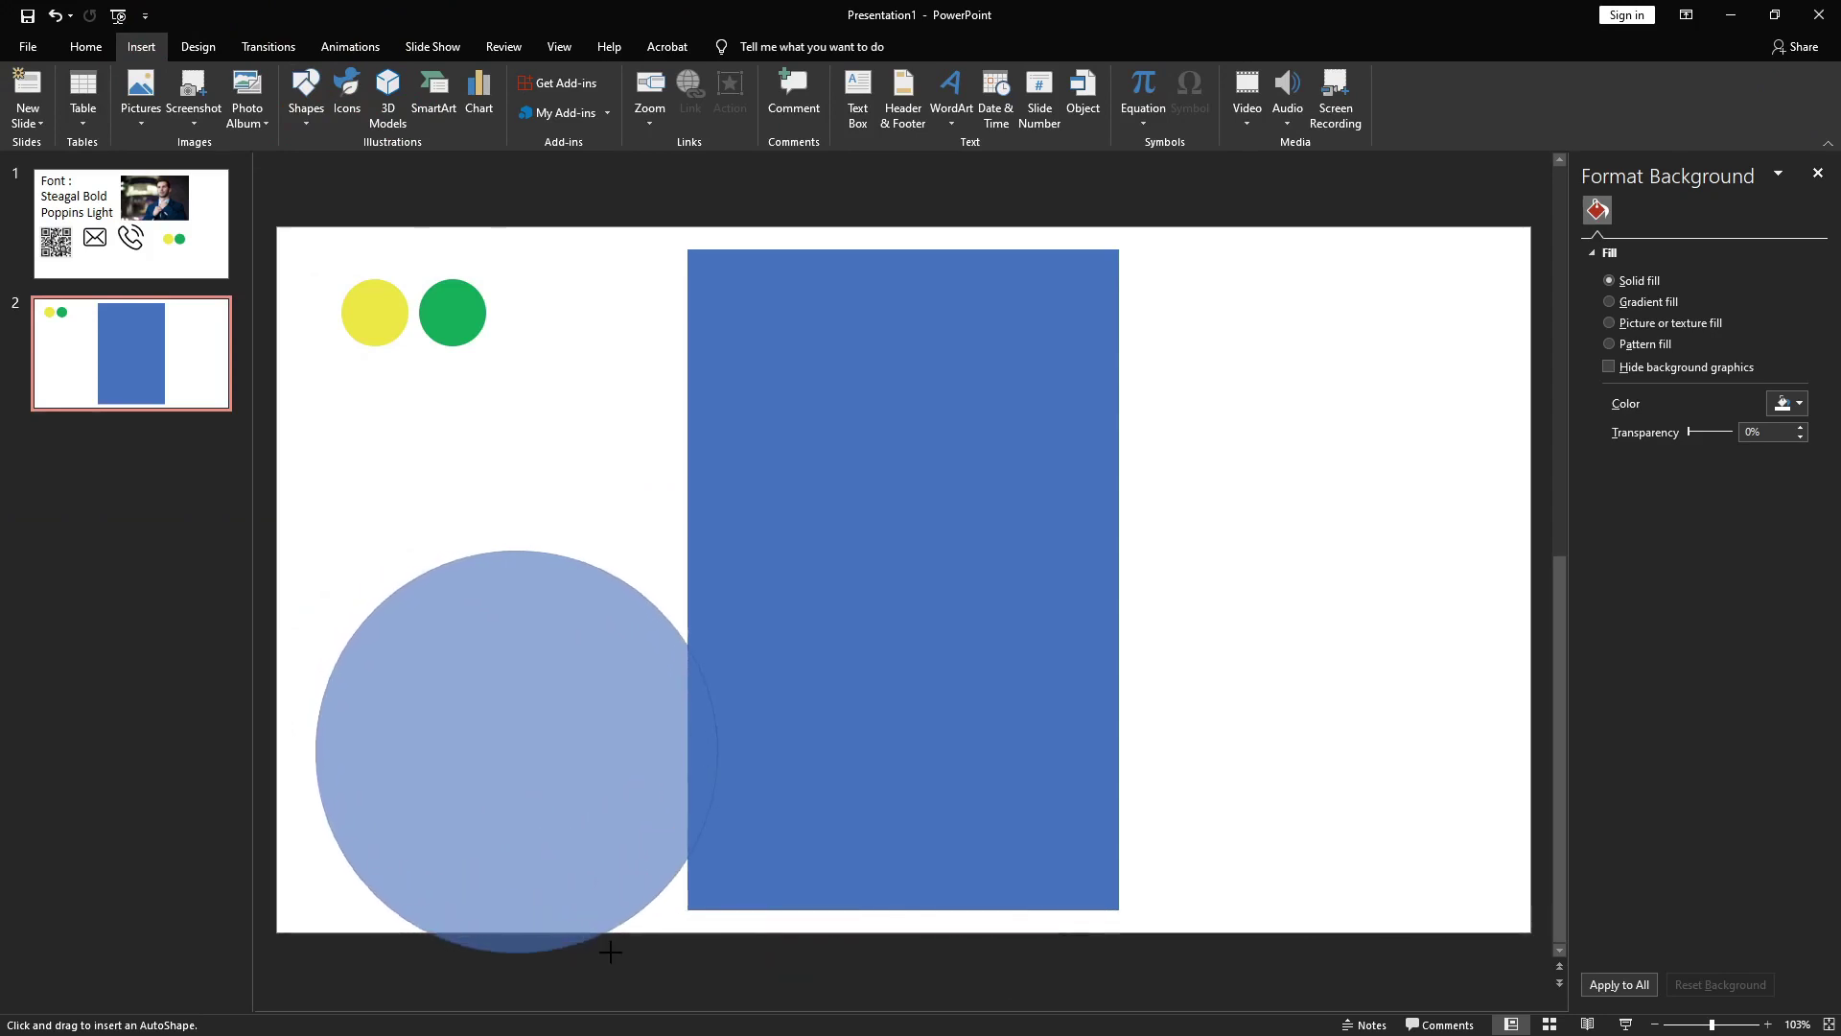
- Draw a large circle and intersect it with a duplicate of the tall rectangle into a dome
left_click_drag(589, 929, 541, 566)
left_click(498, 548)
key("ctrl+c")
key("ctrl+v")
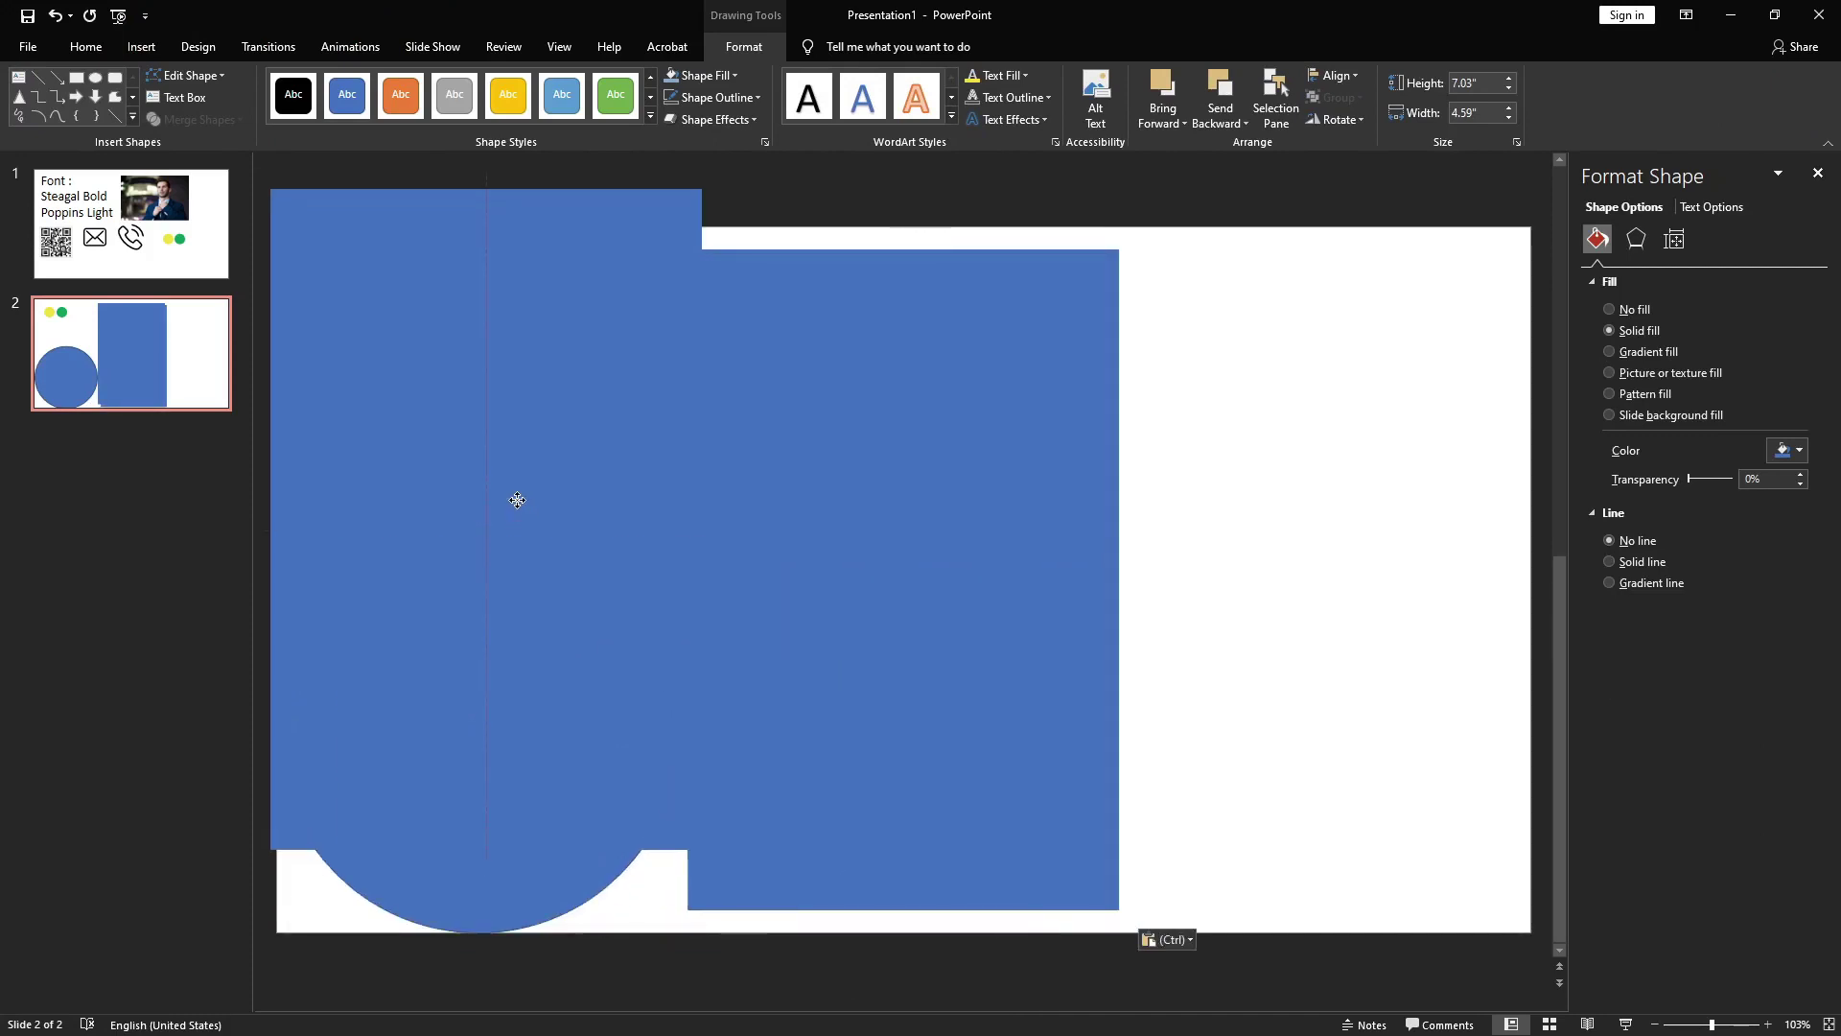
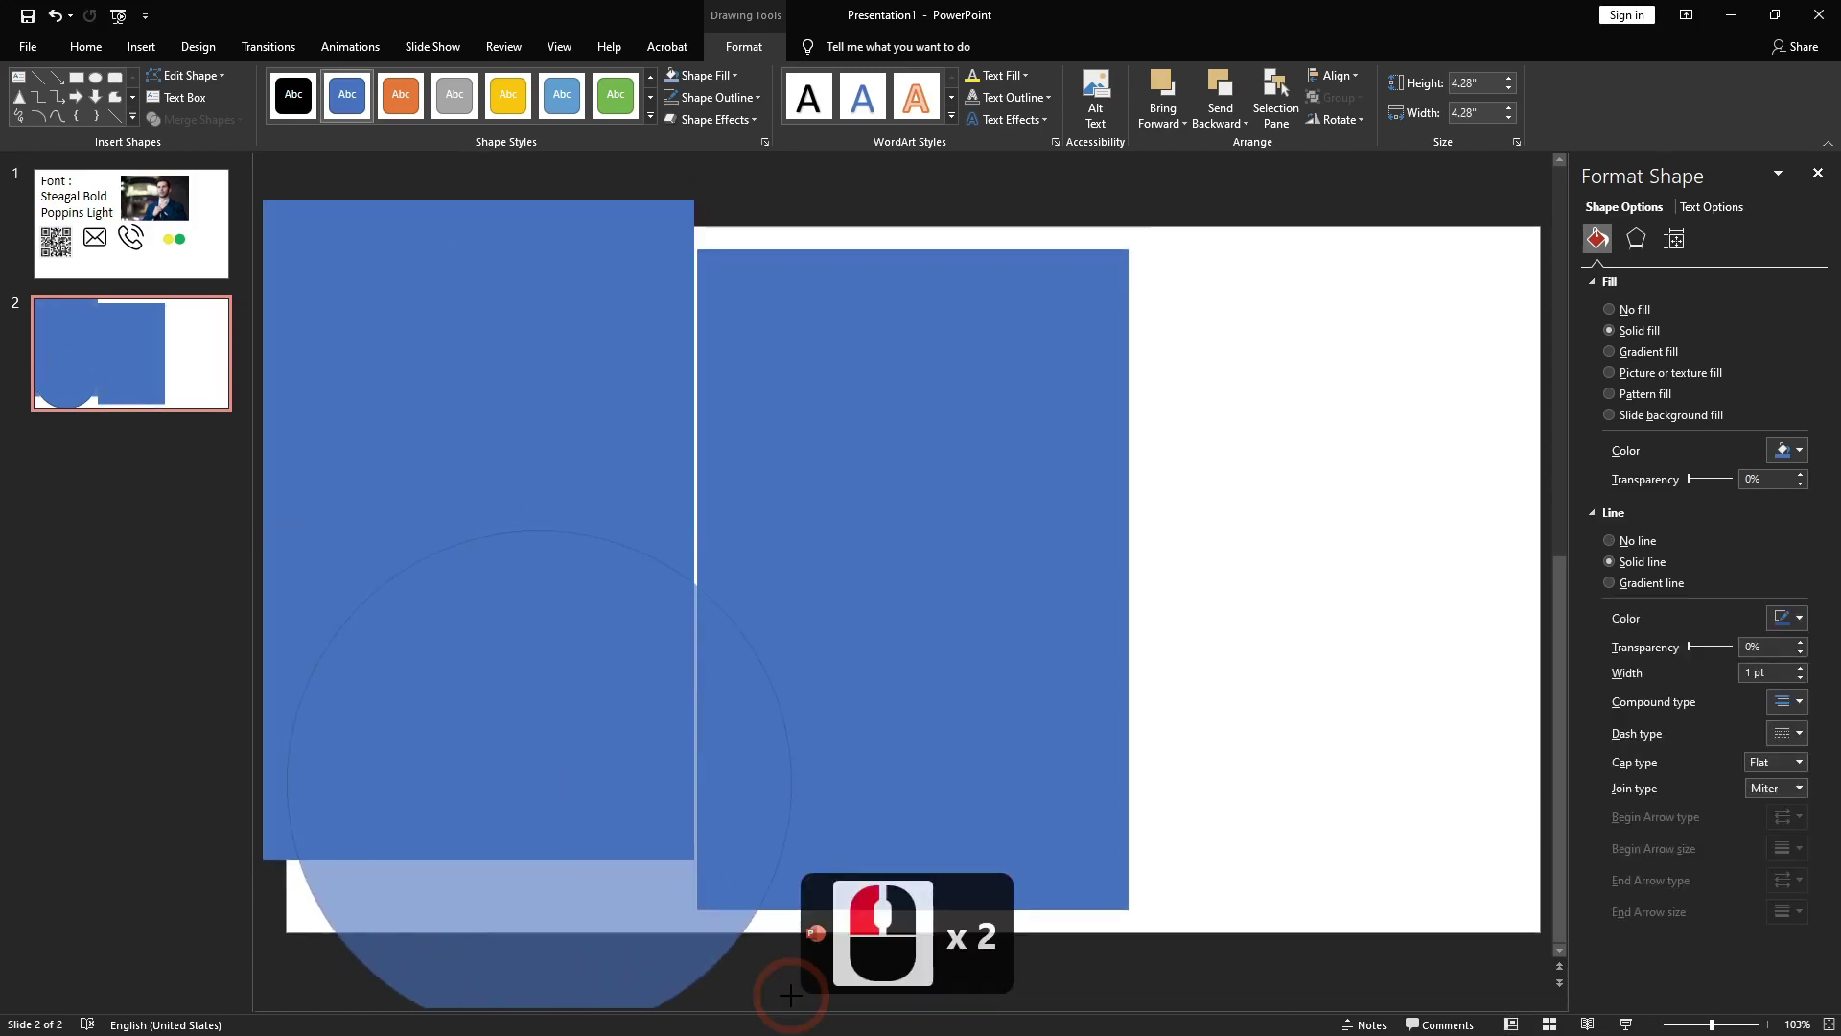
left_click(804, 1003)
double_click(611, 214)
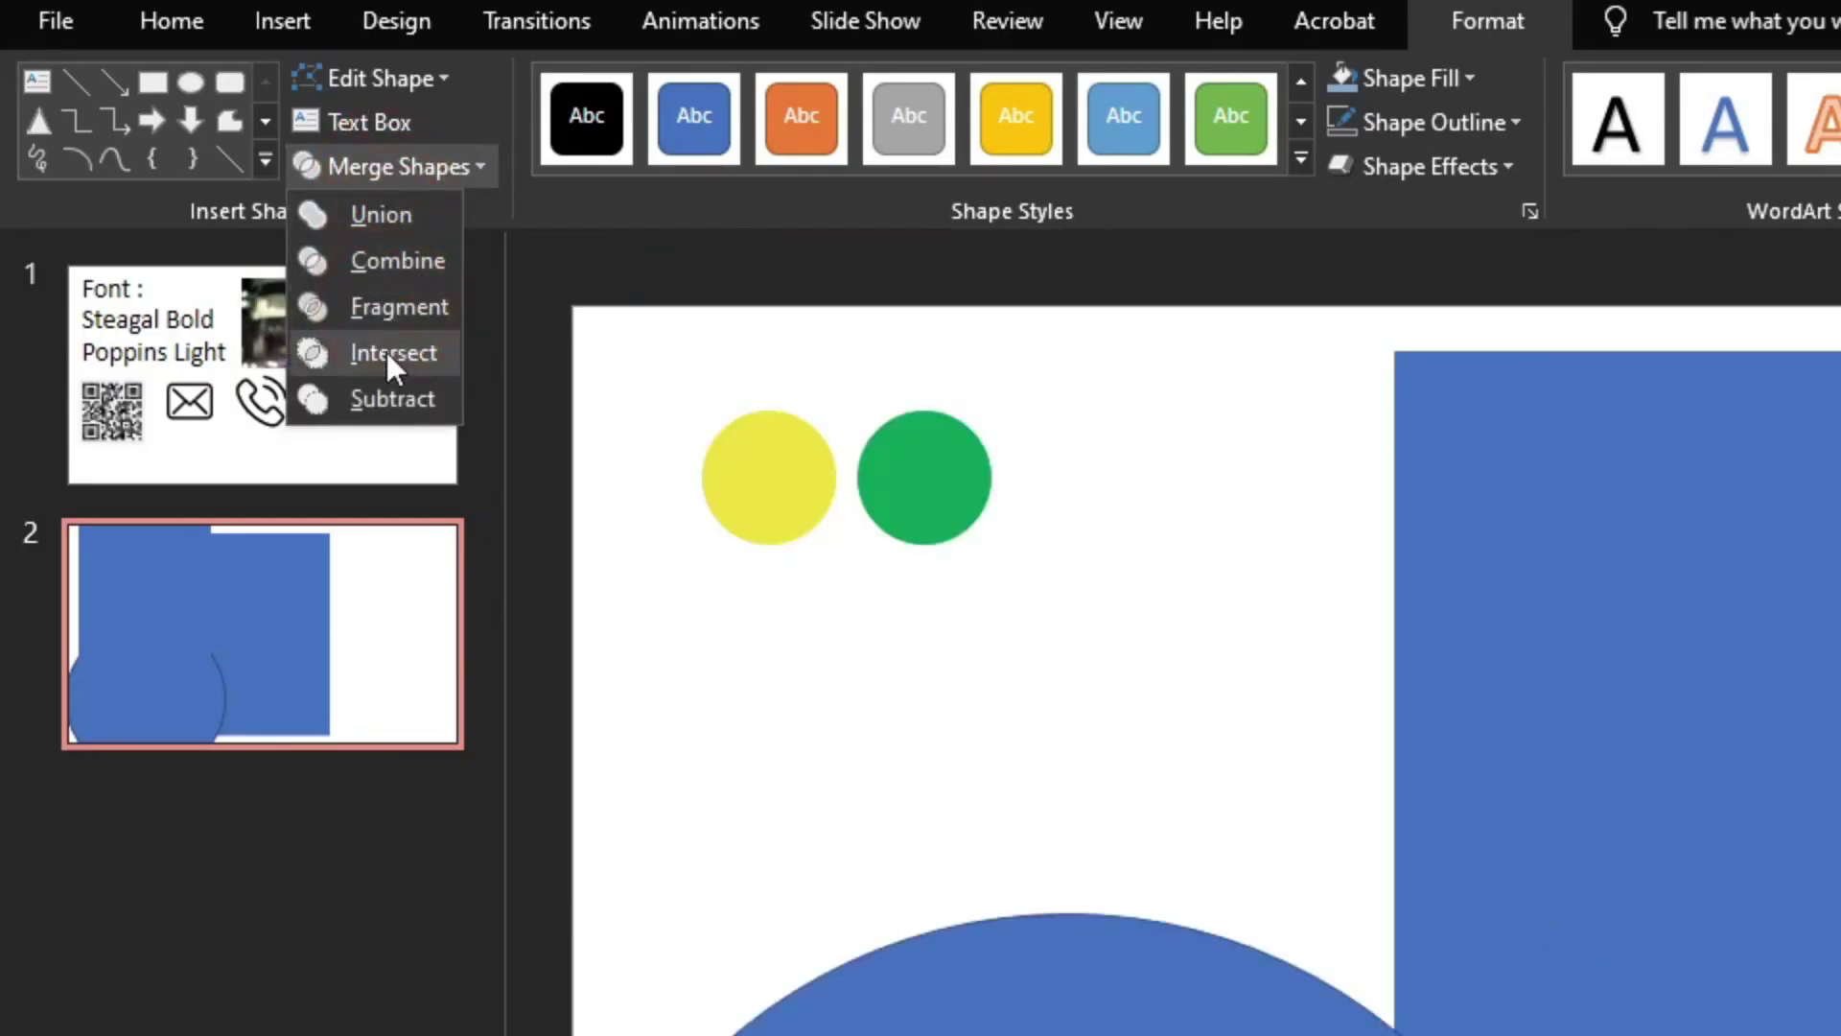
- Move the dome onto the rectangle, align it to the bottom edge and remove its outline
left_click_drag(633, 518, 613, 460)
left_click_drag(921, 594, 1394, 102)
left_click(1395, 89)
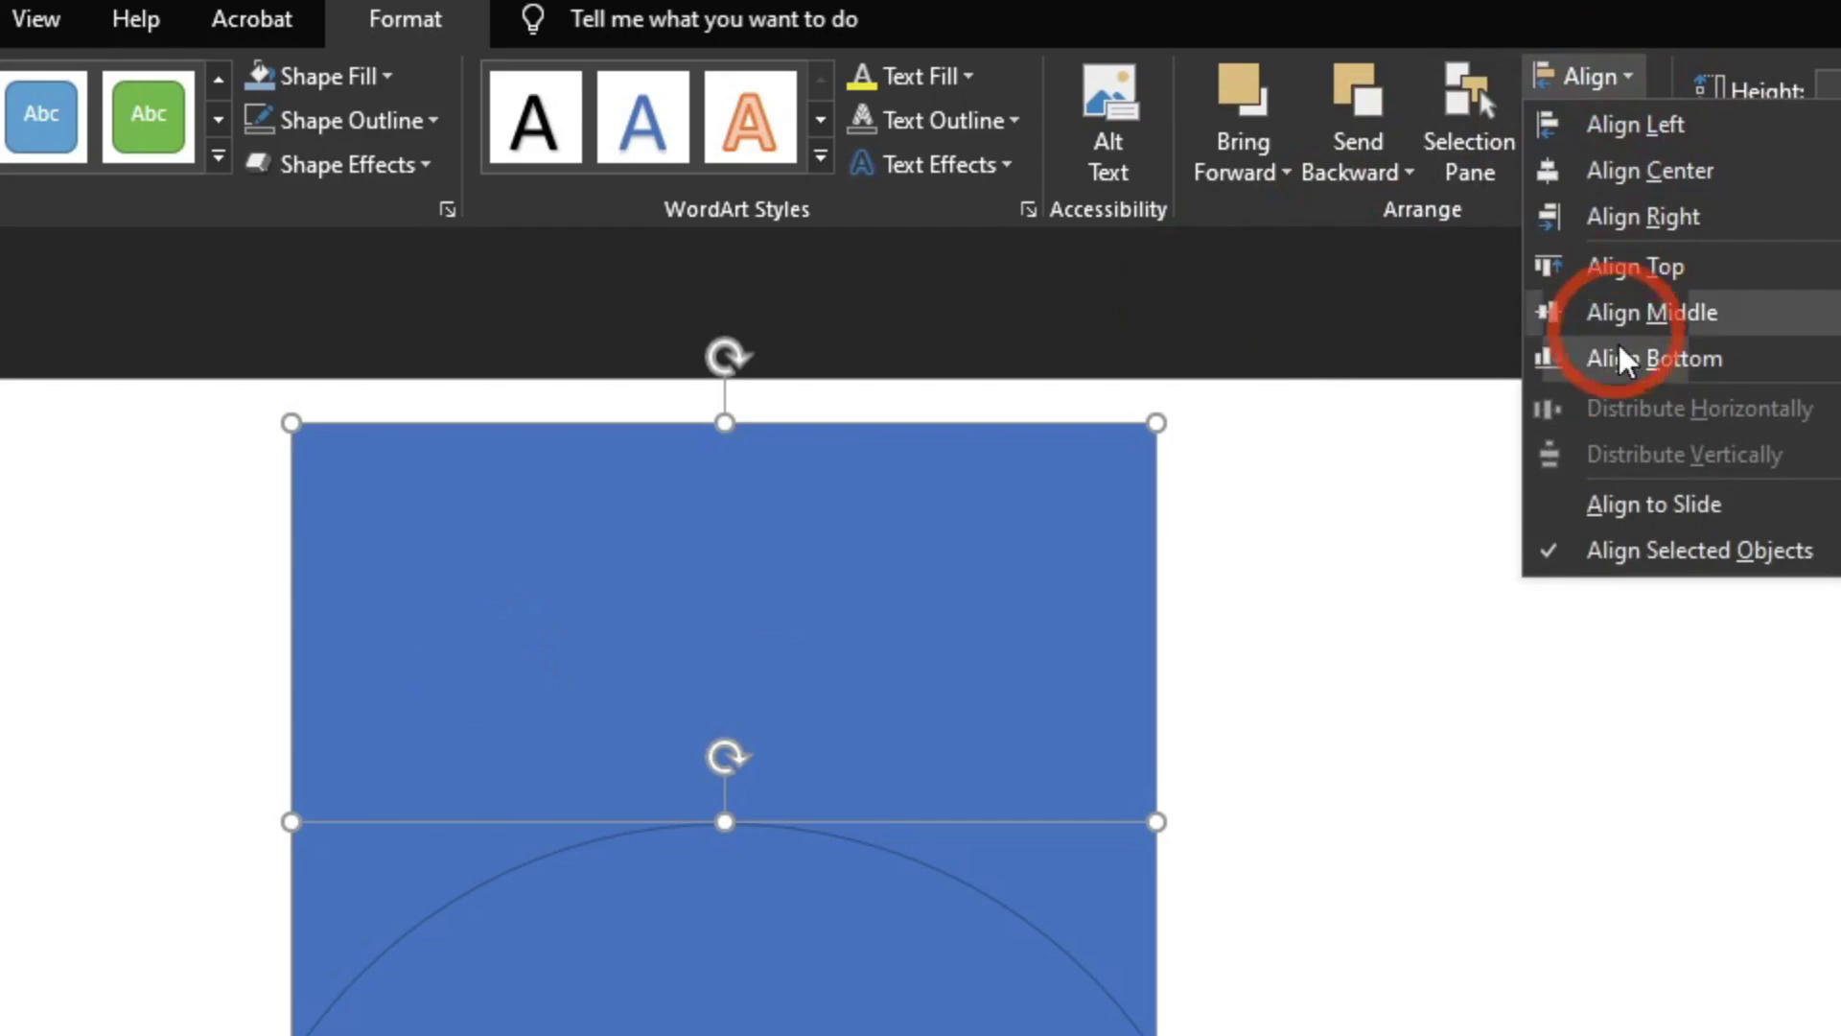
left_click(1580, 619)
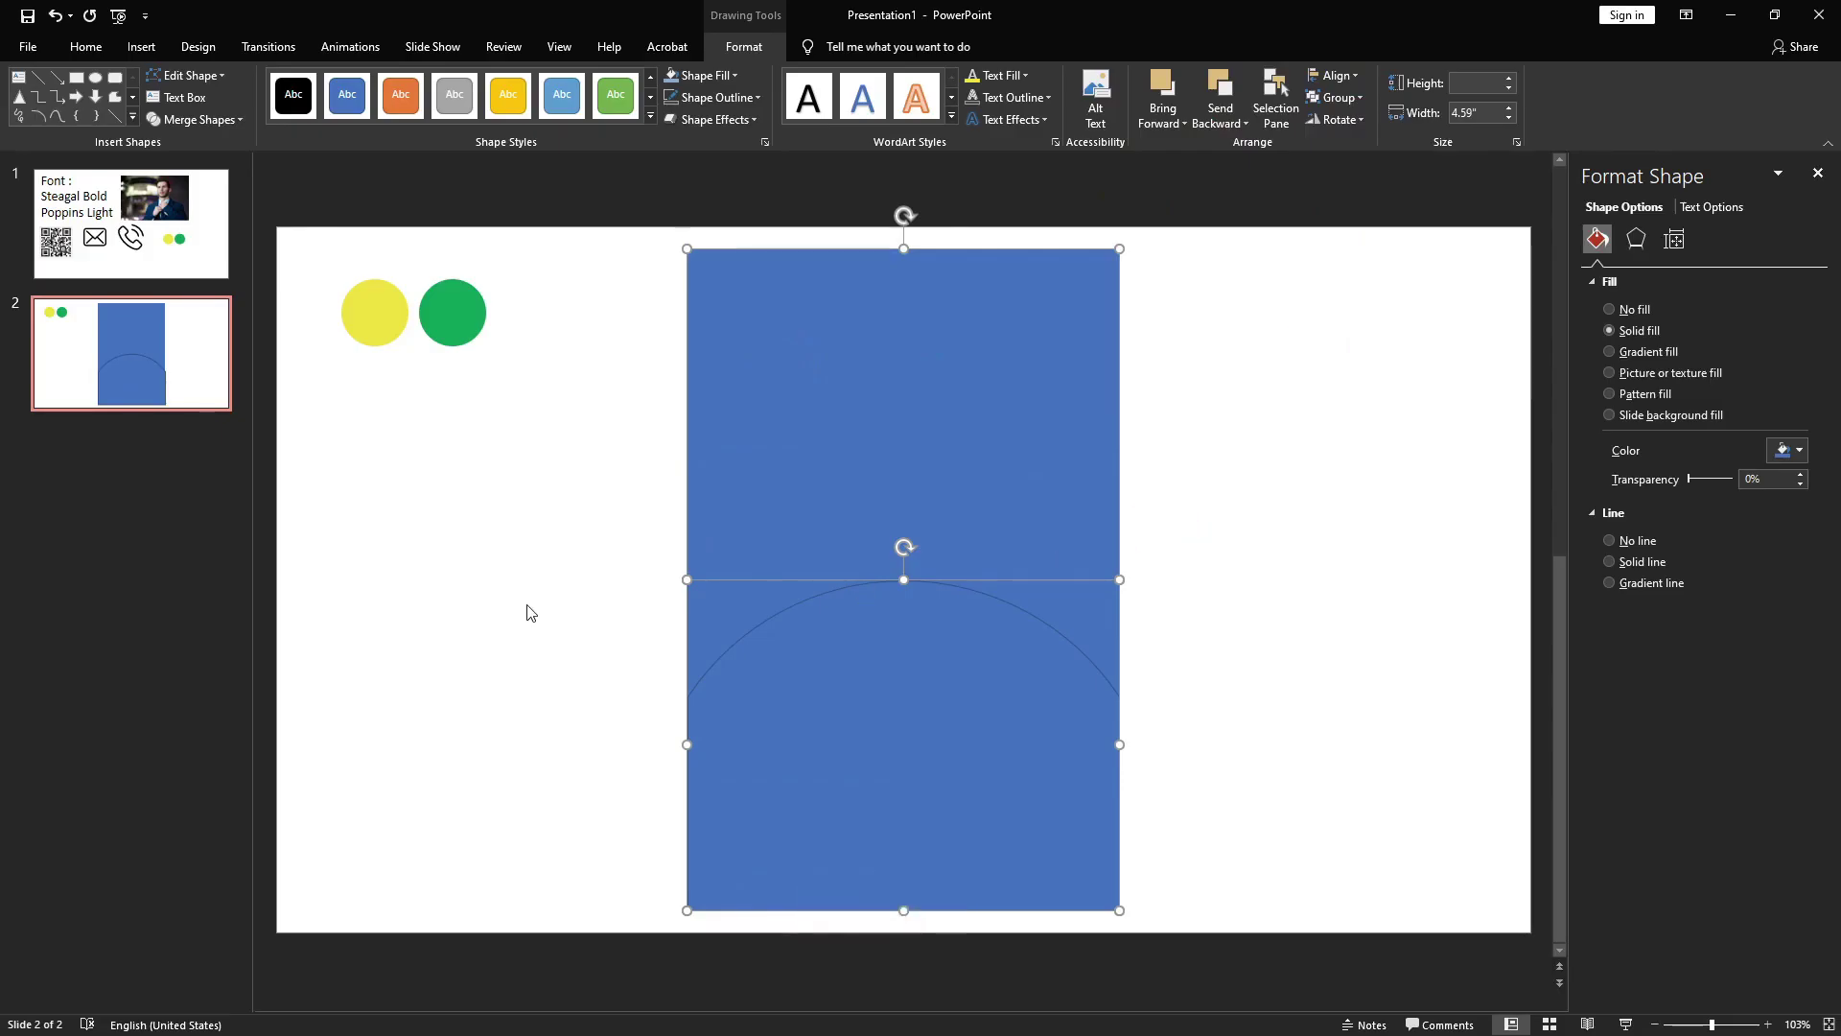
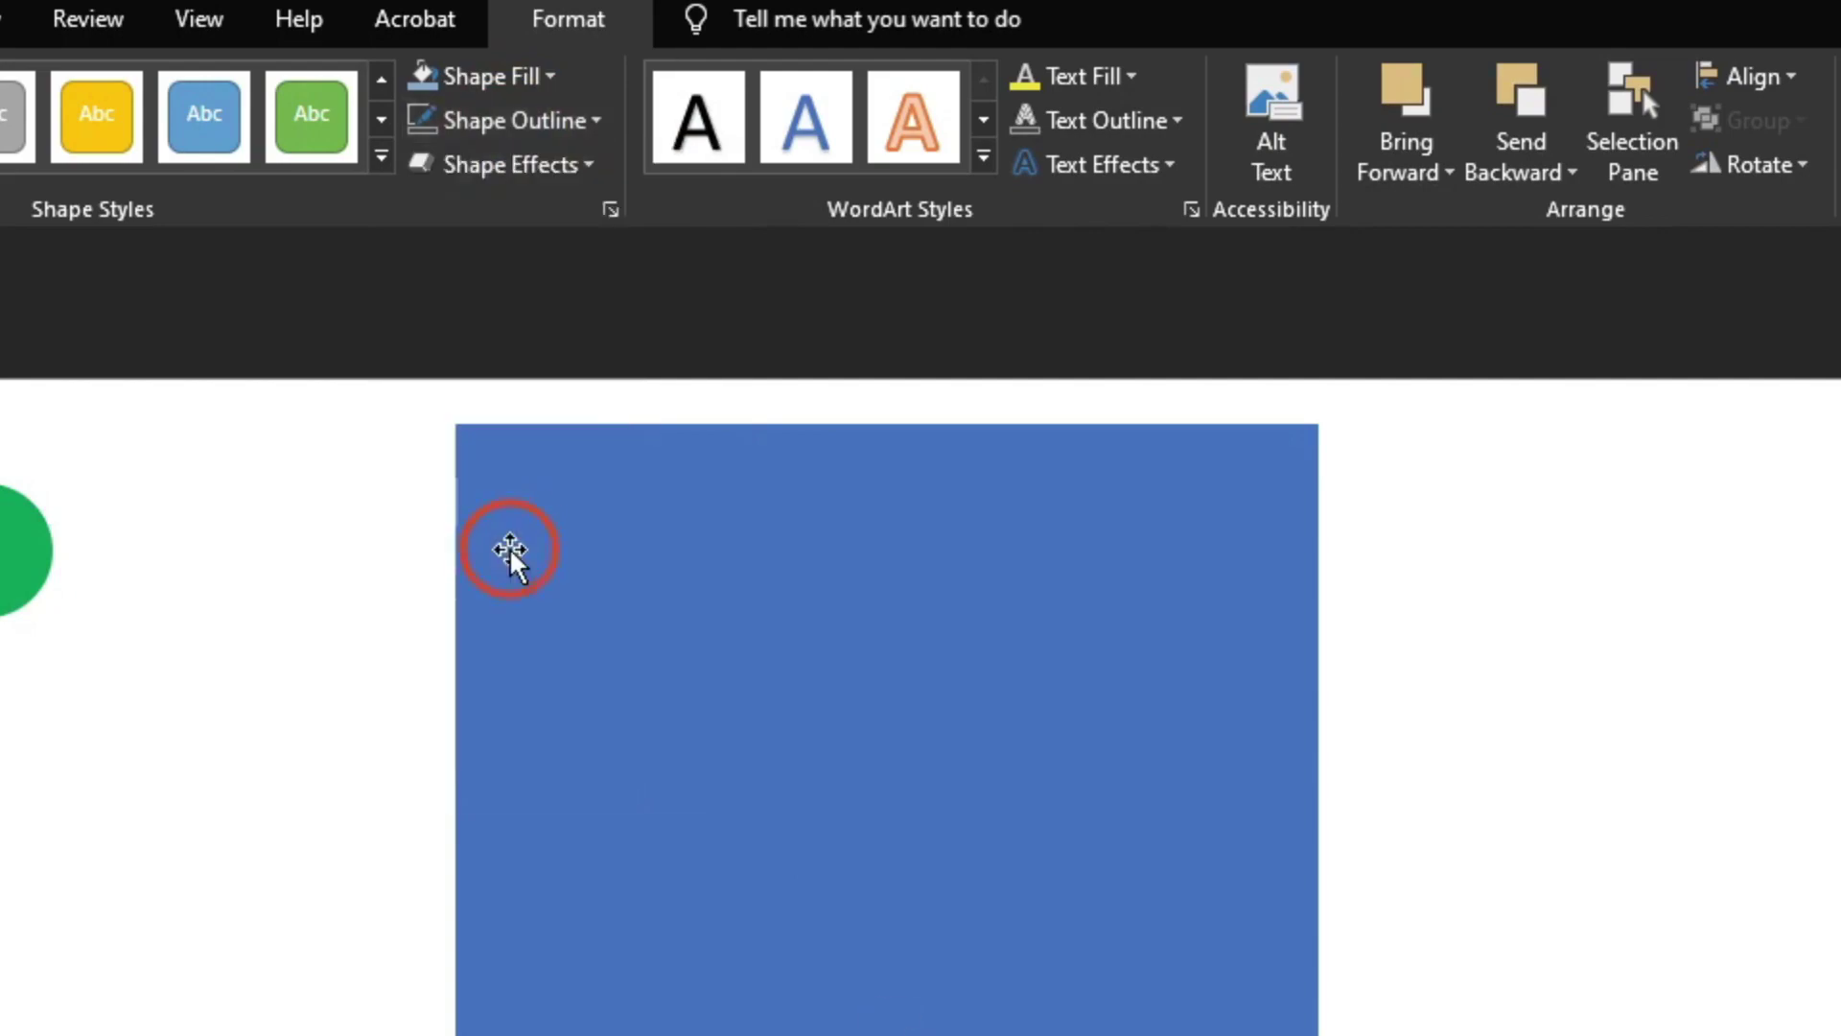
left_click(664, 689)
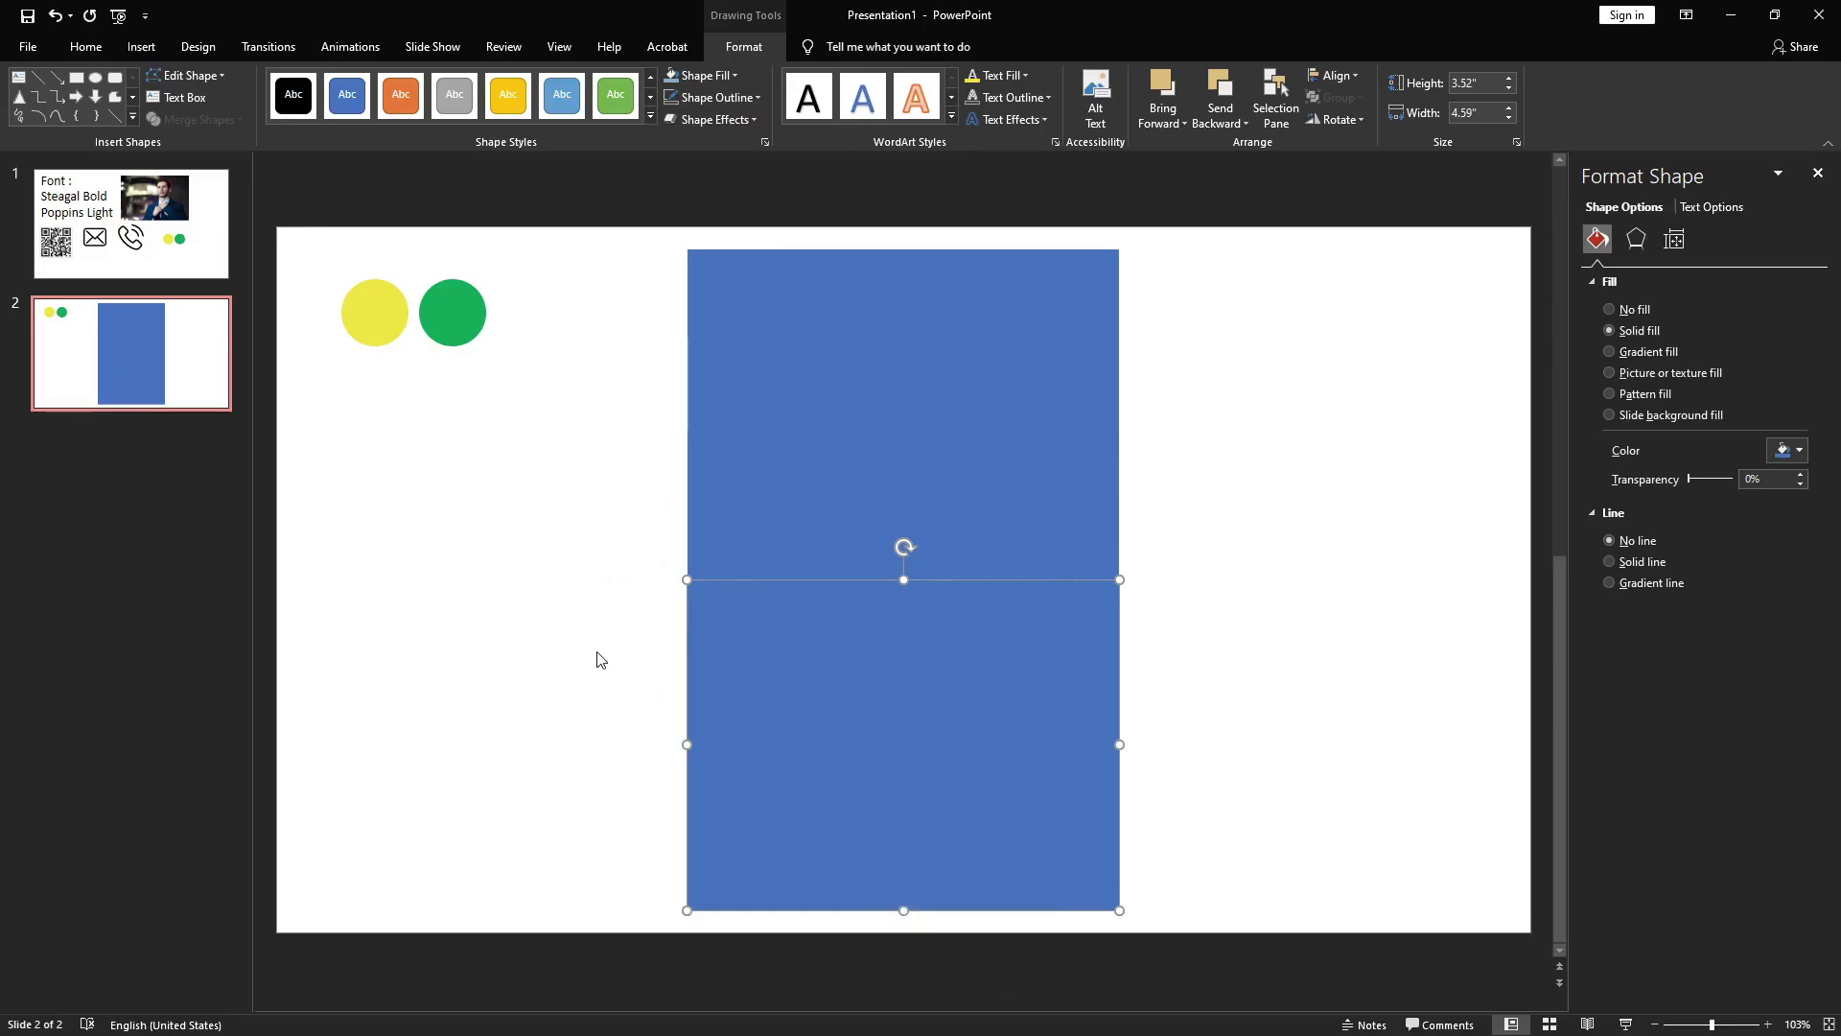
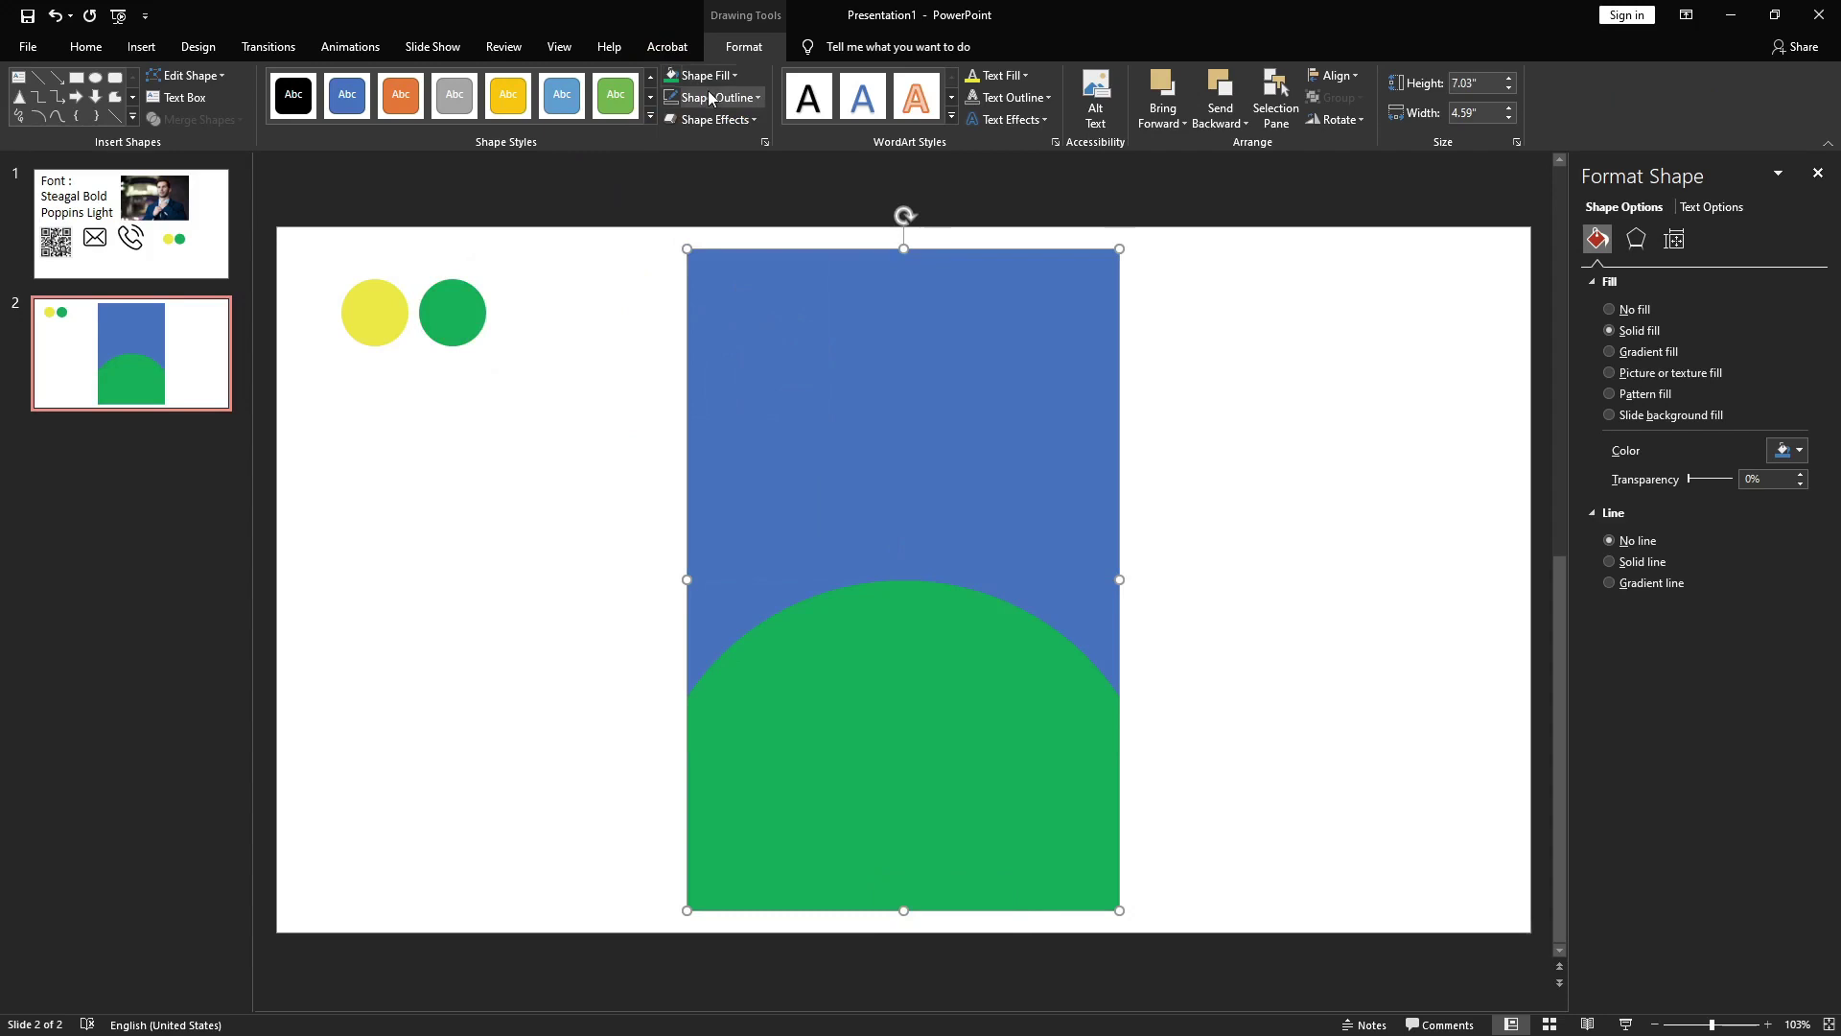
- Eyedrop the yellow circle's colour onto the tall rectangle
left_click_drag(712, 82, 705, 339)
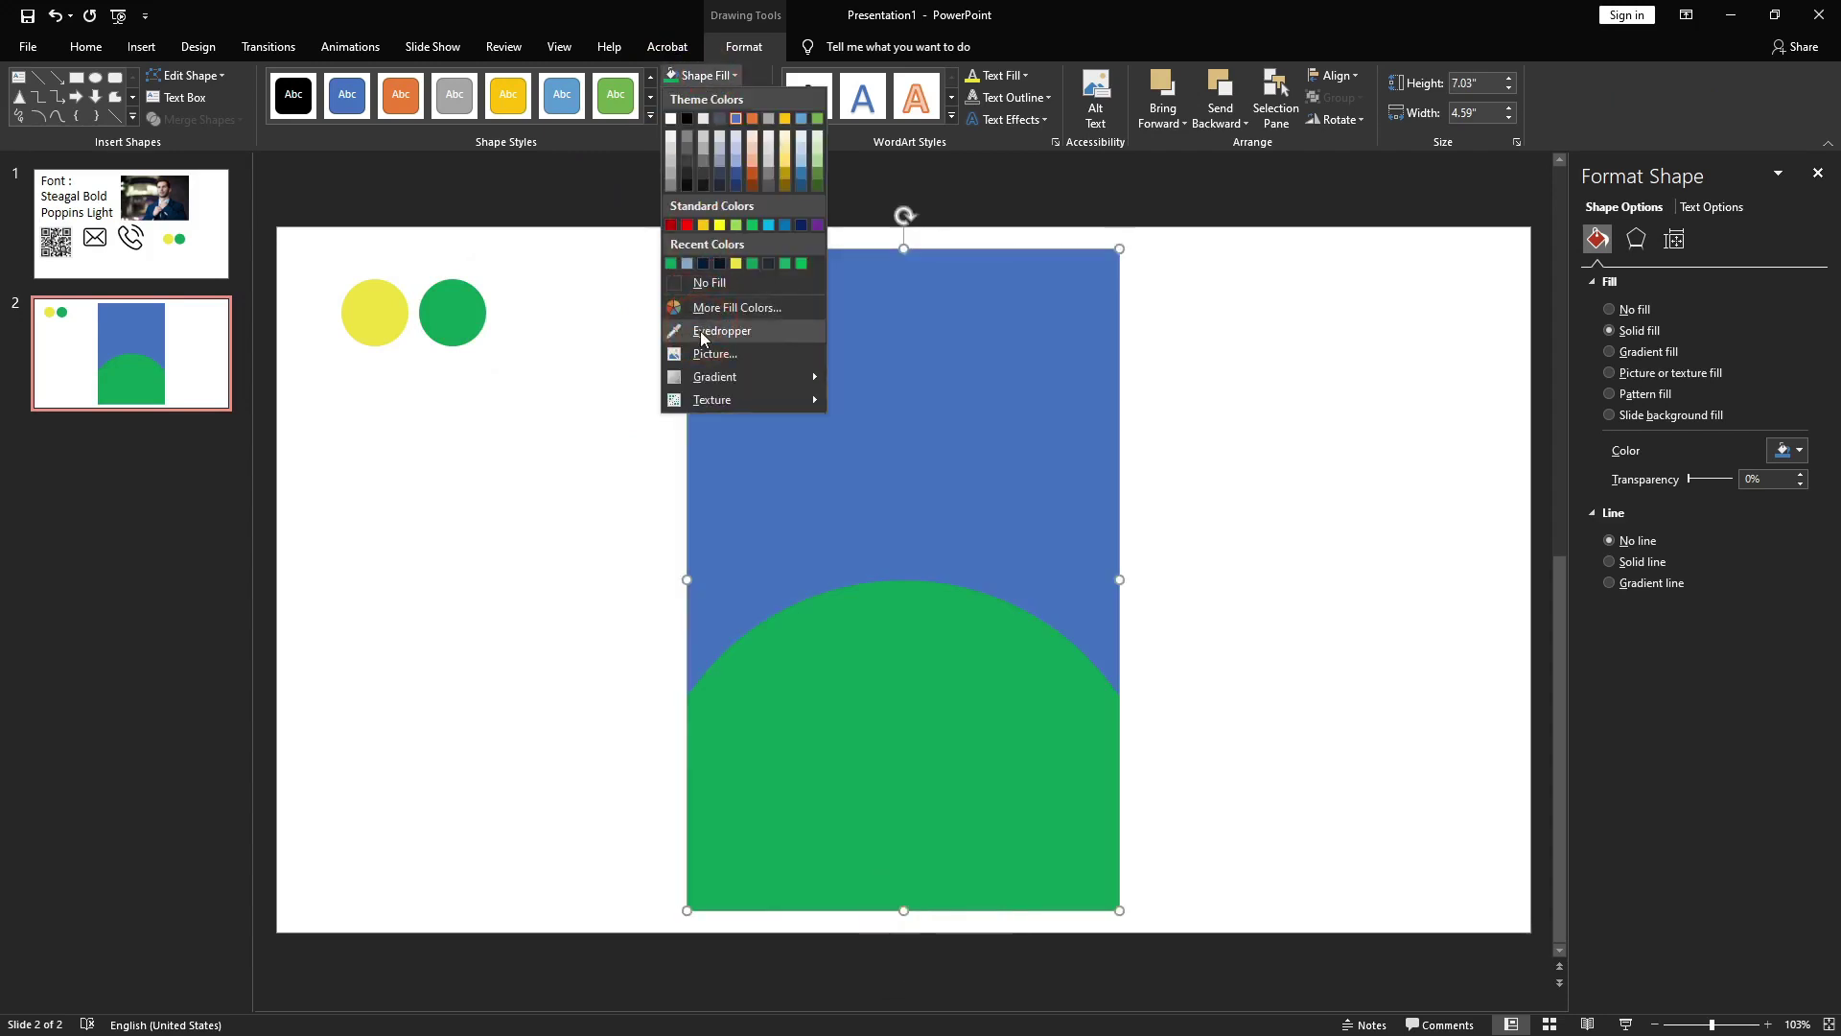
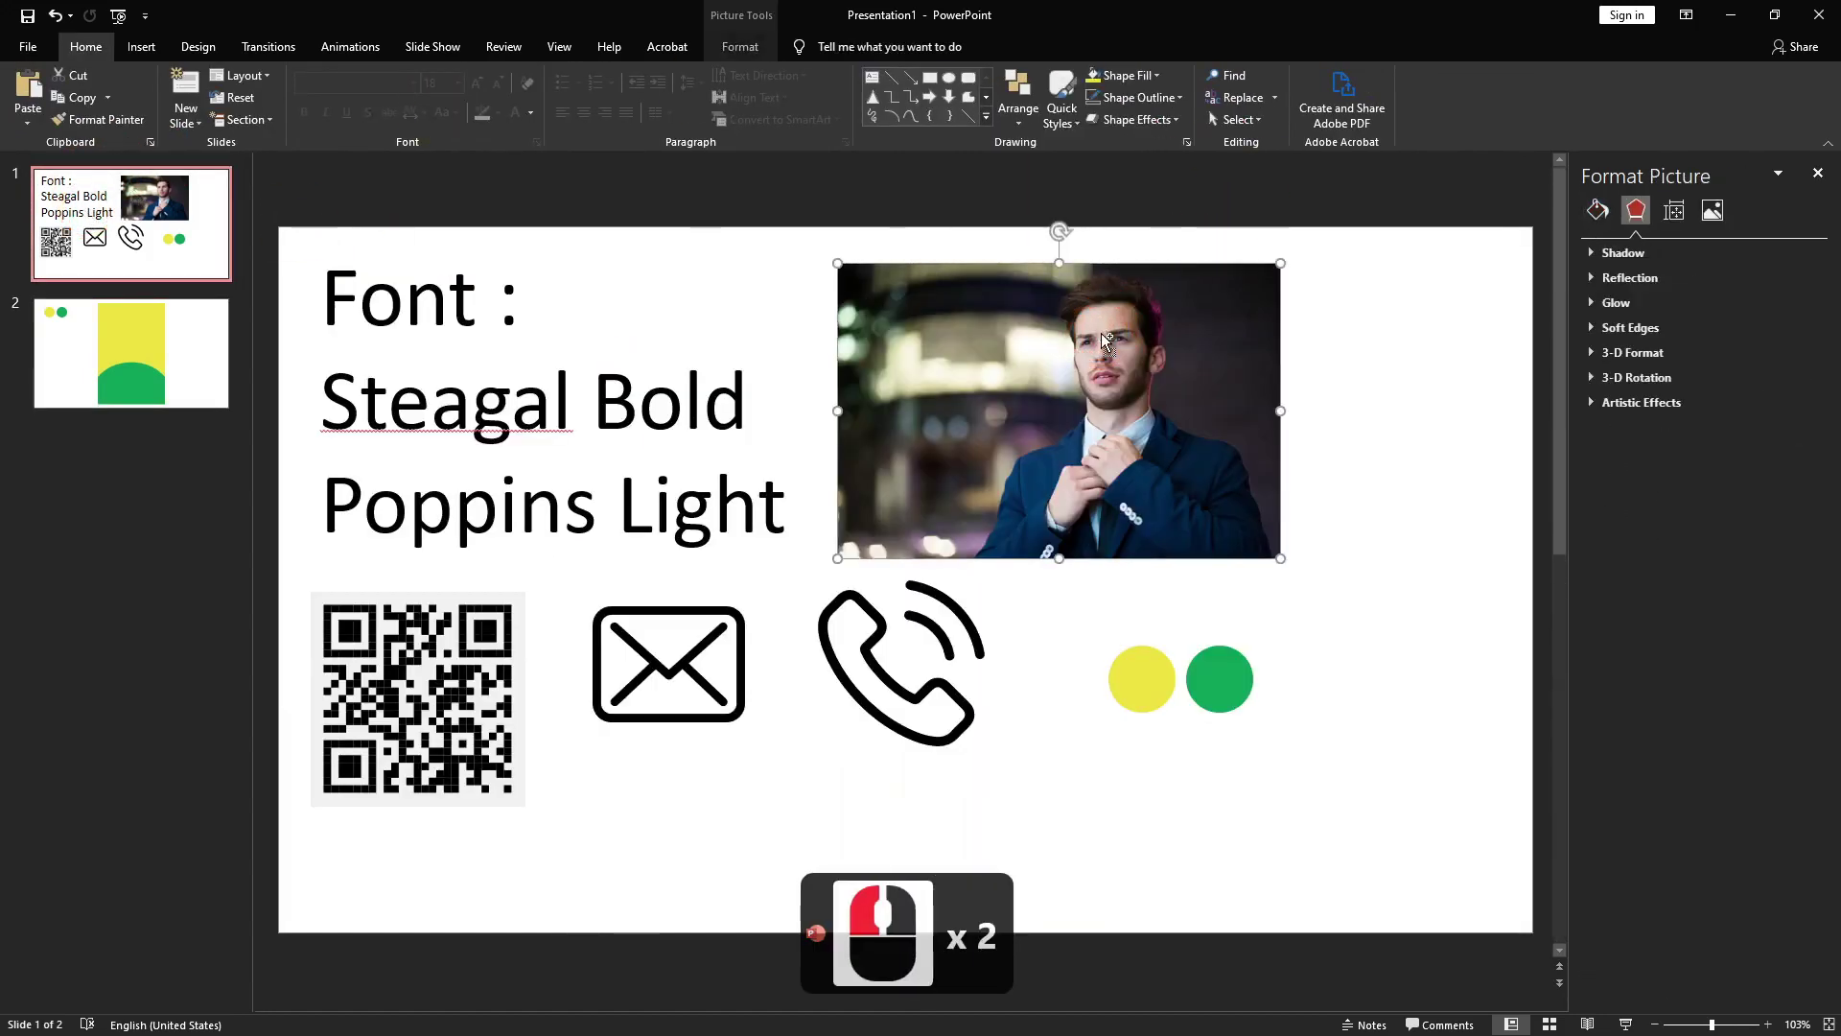
- Copy the portrait photo from slide one and paste it over the green dome on slide two
key("ctrl+c")
left_click(224, 364)
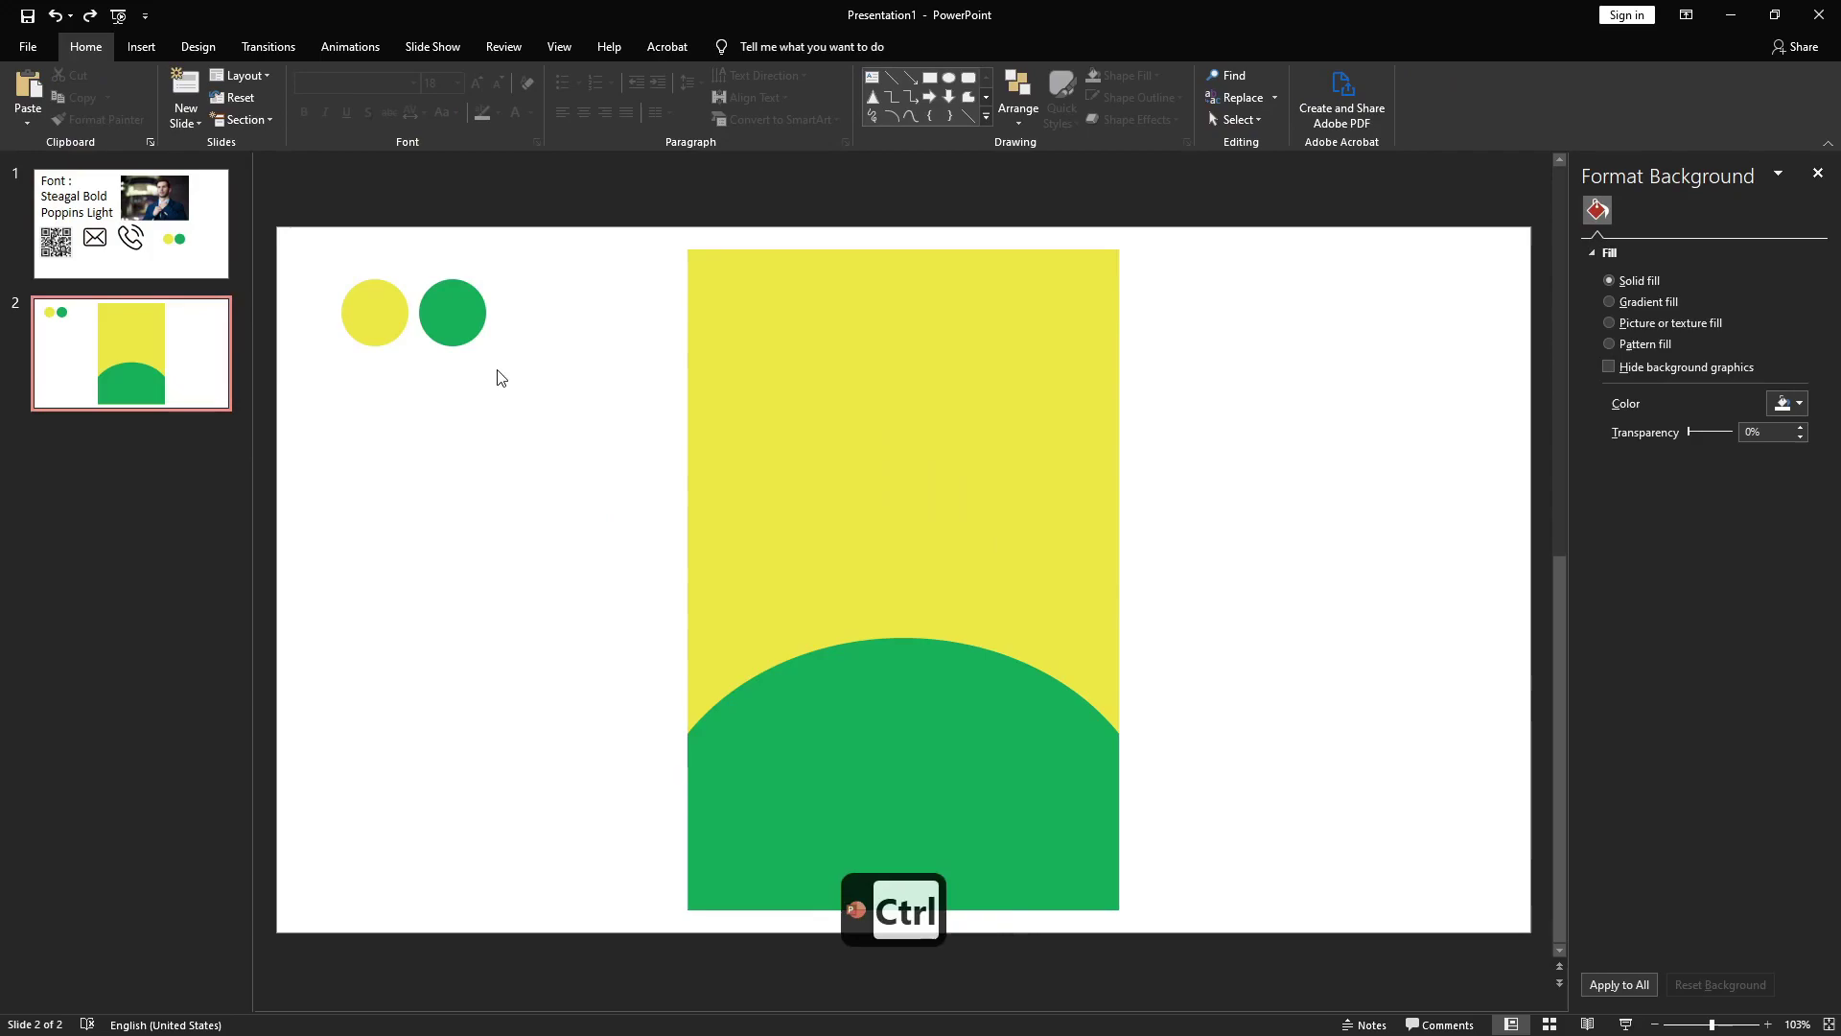
key("ctrl+v")
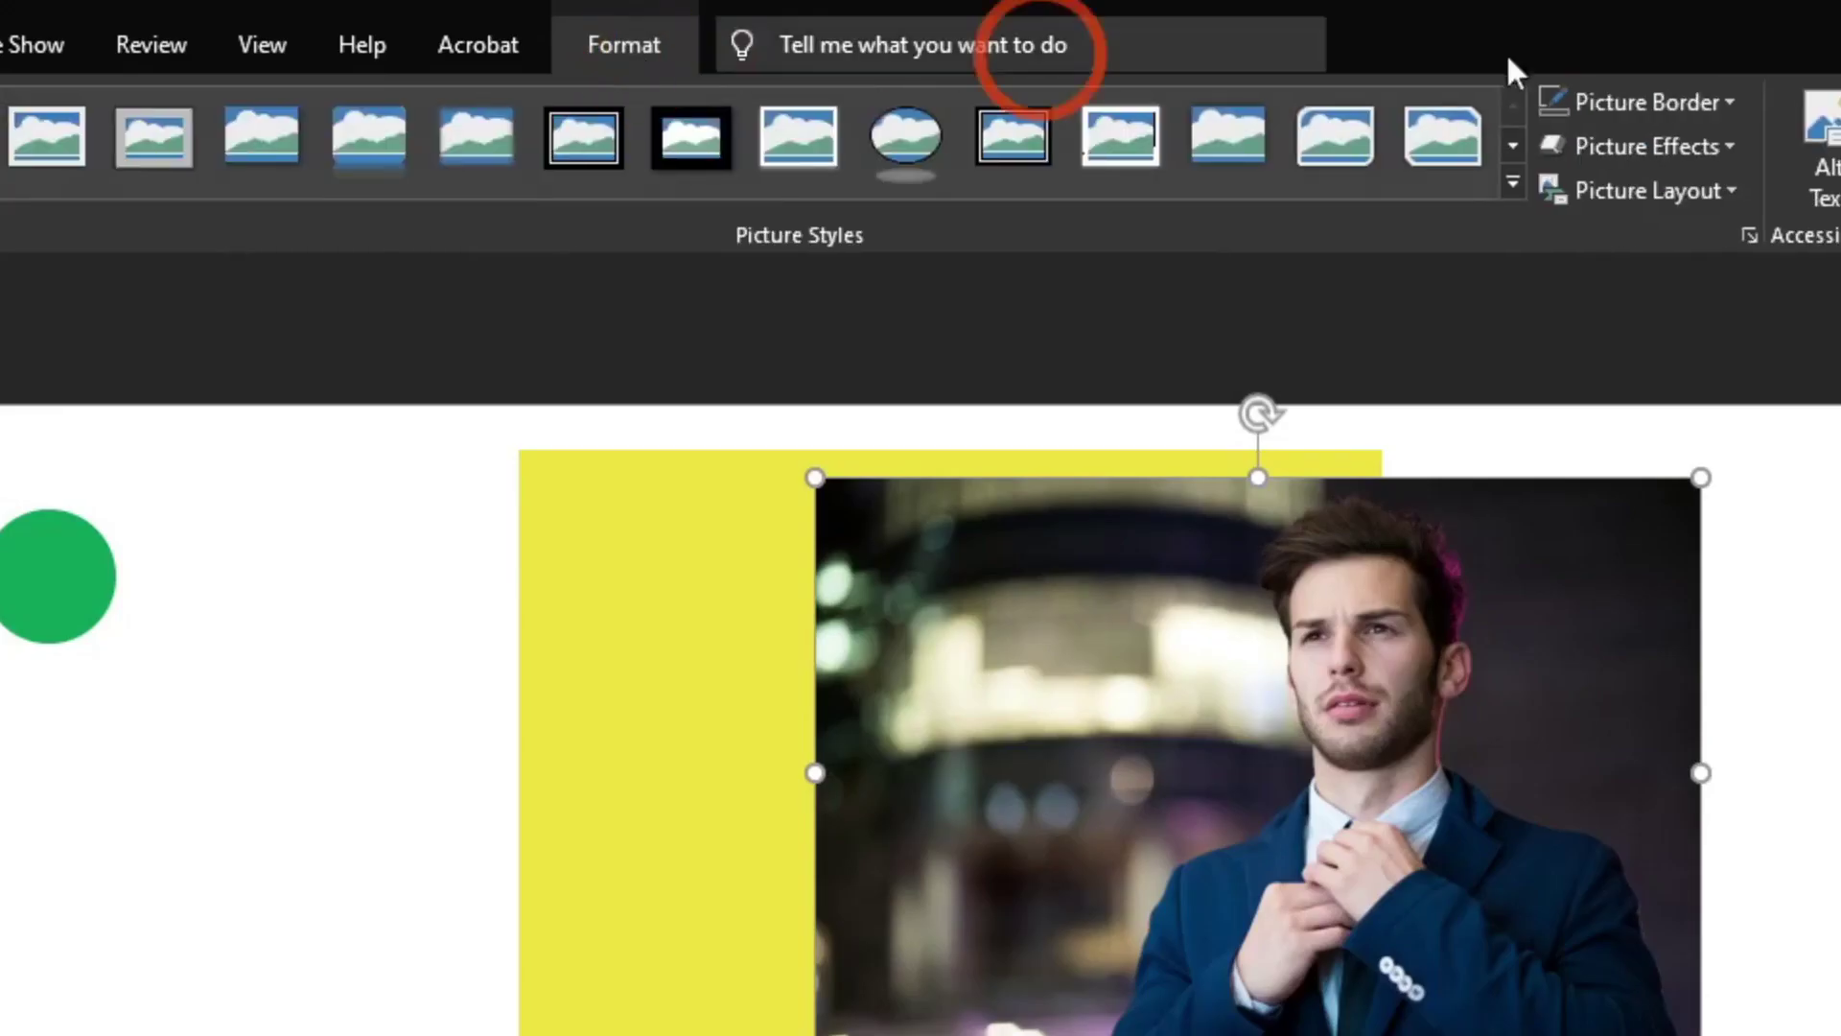
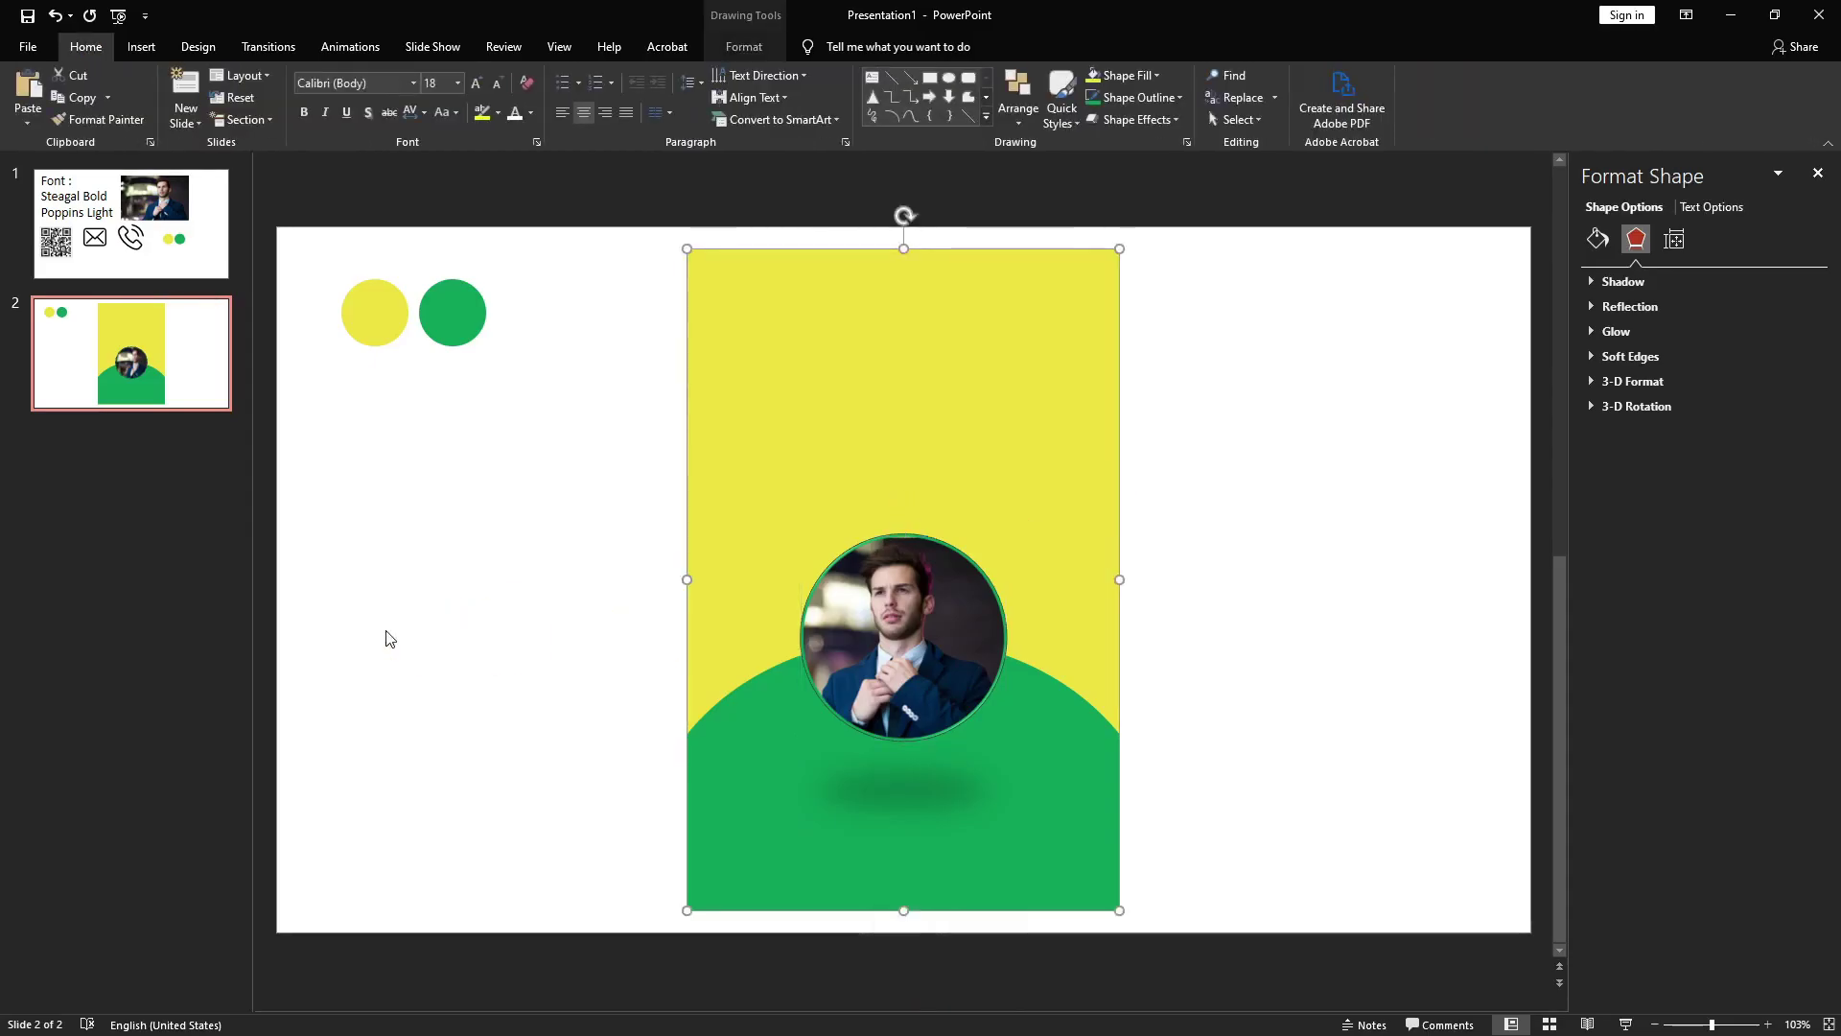
- Set the whole CODE Breaker! heading to 28 pt
left_click(388, 640)
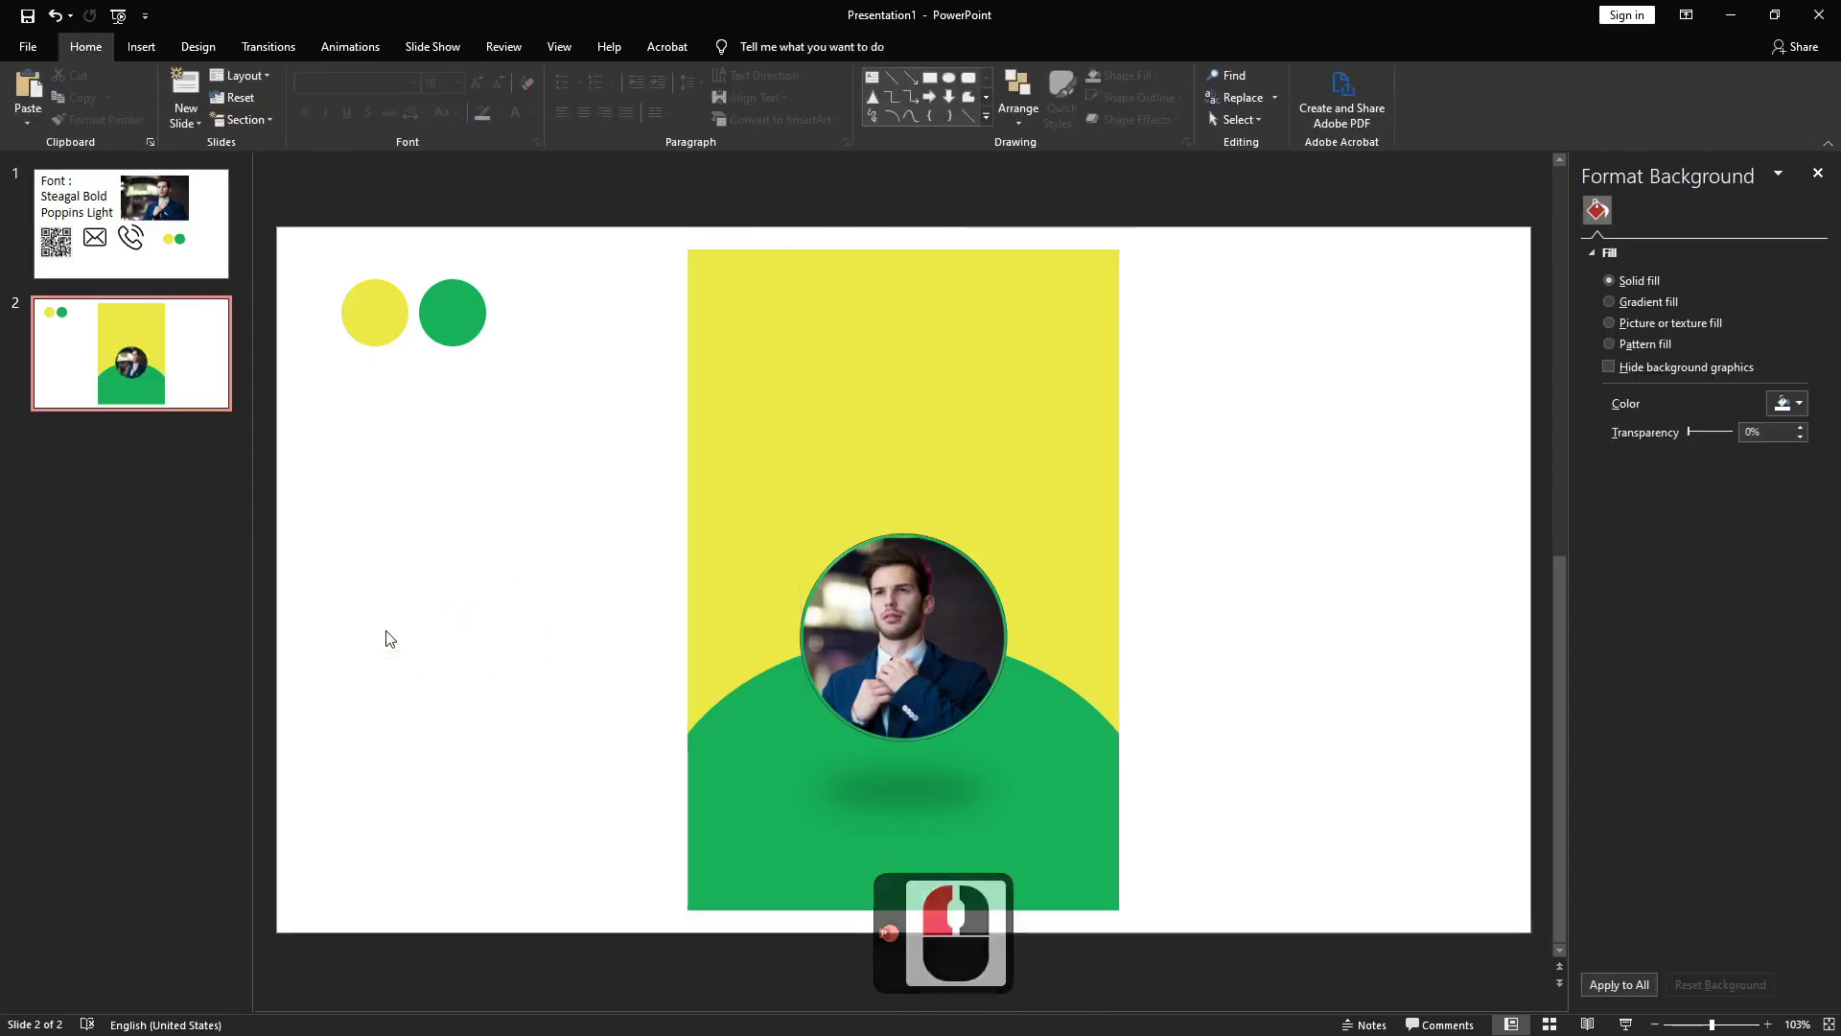
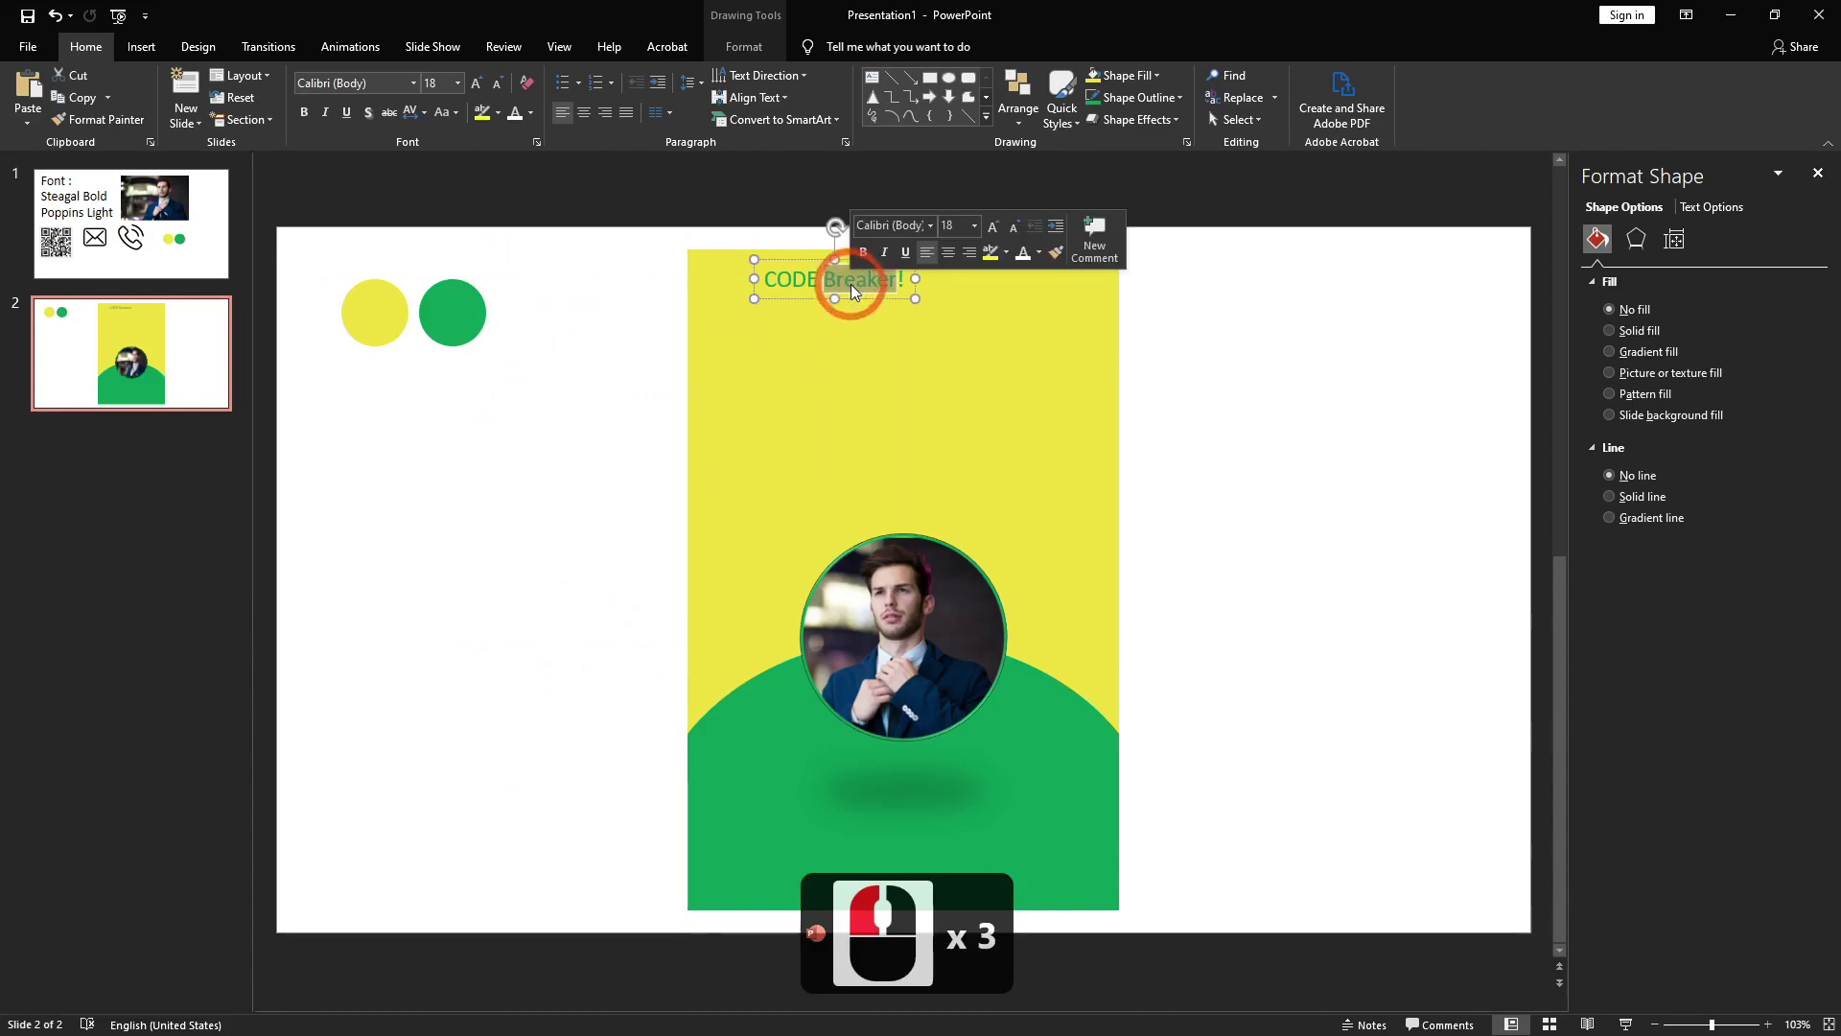
key("ctrl+a")
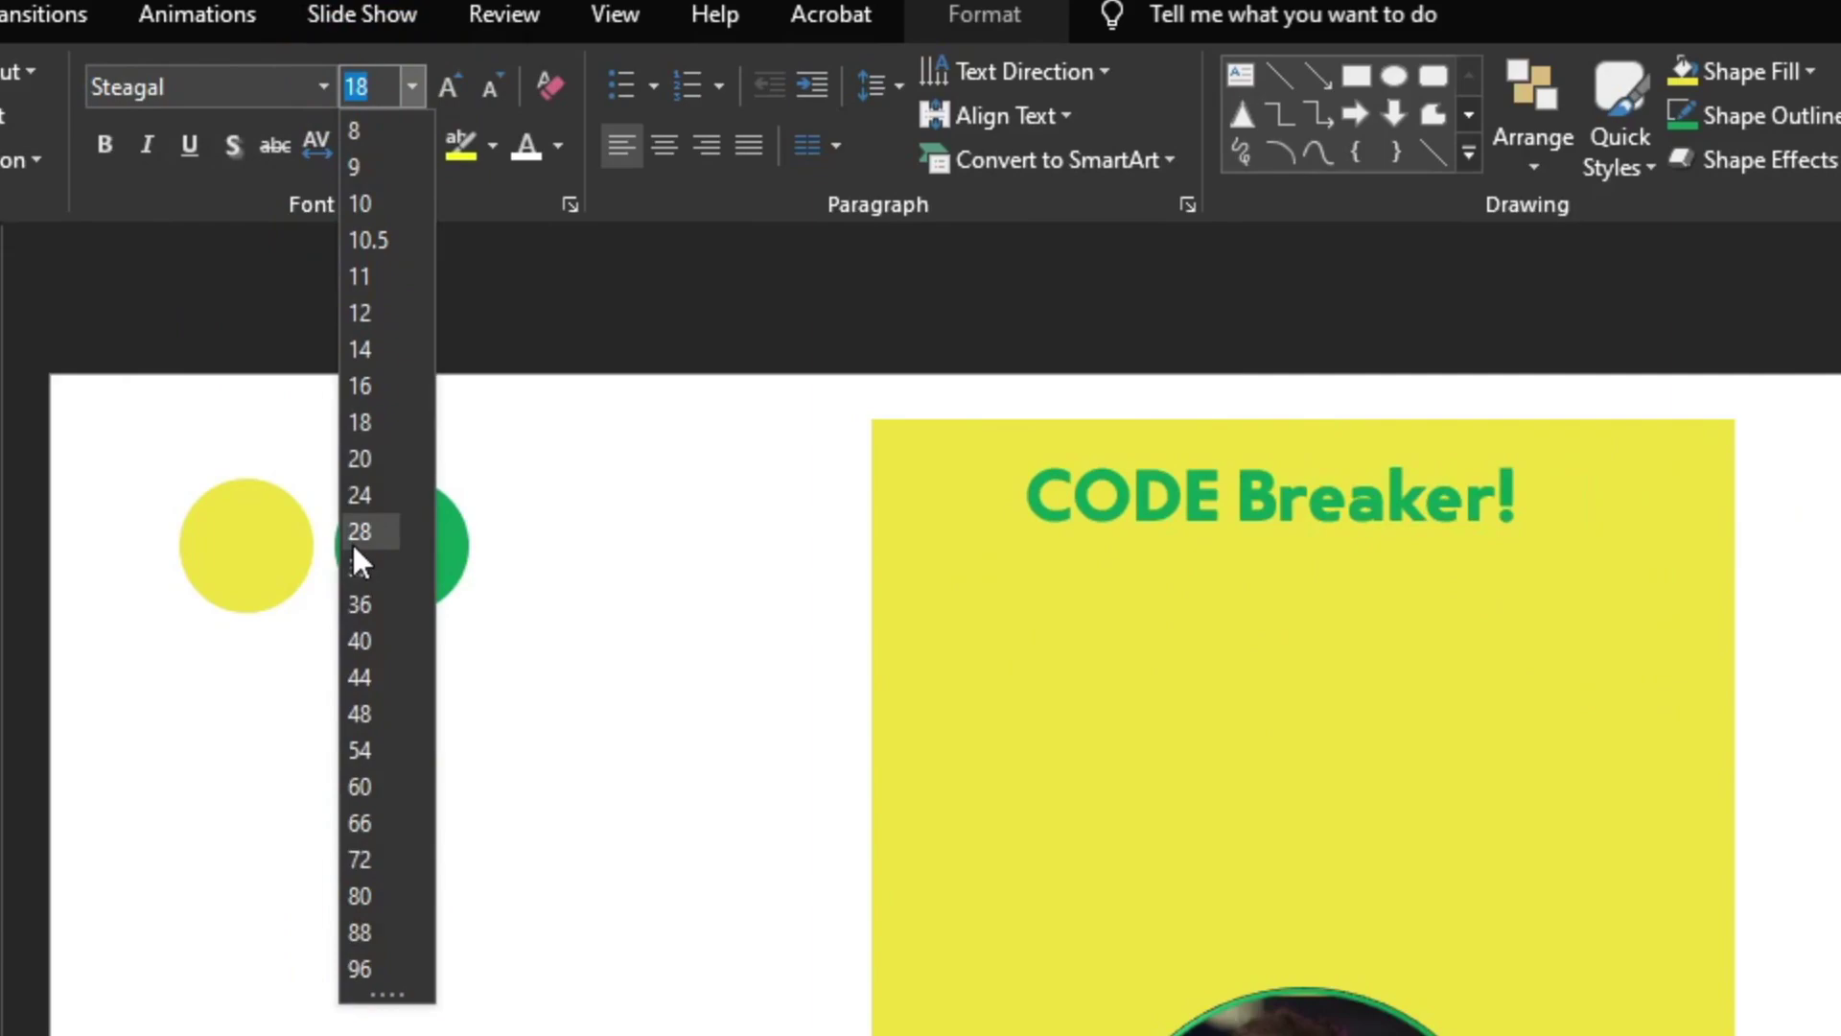
left_click(1011, 320)
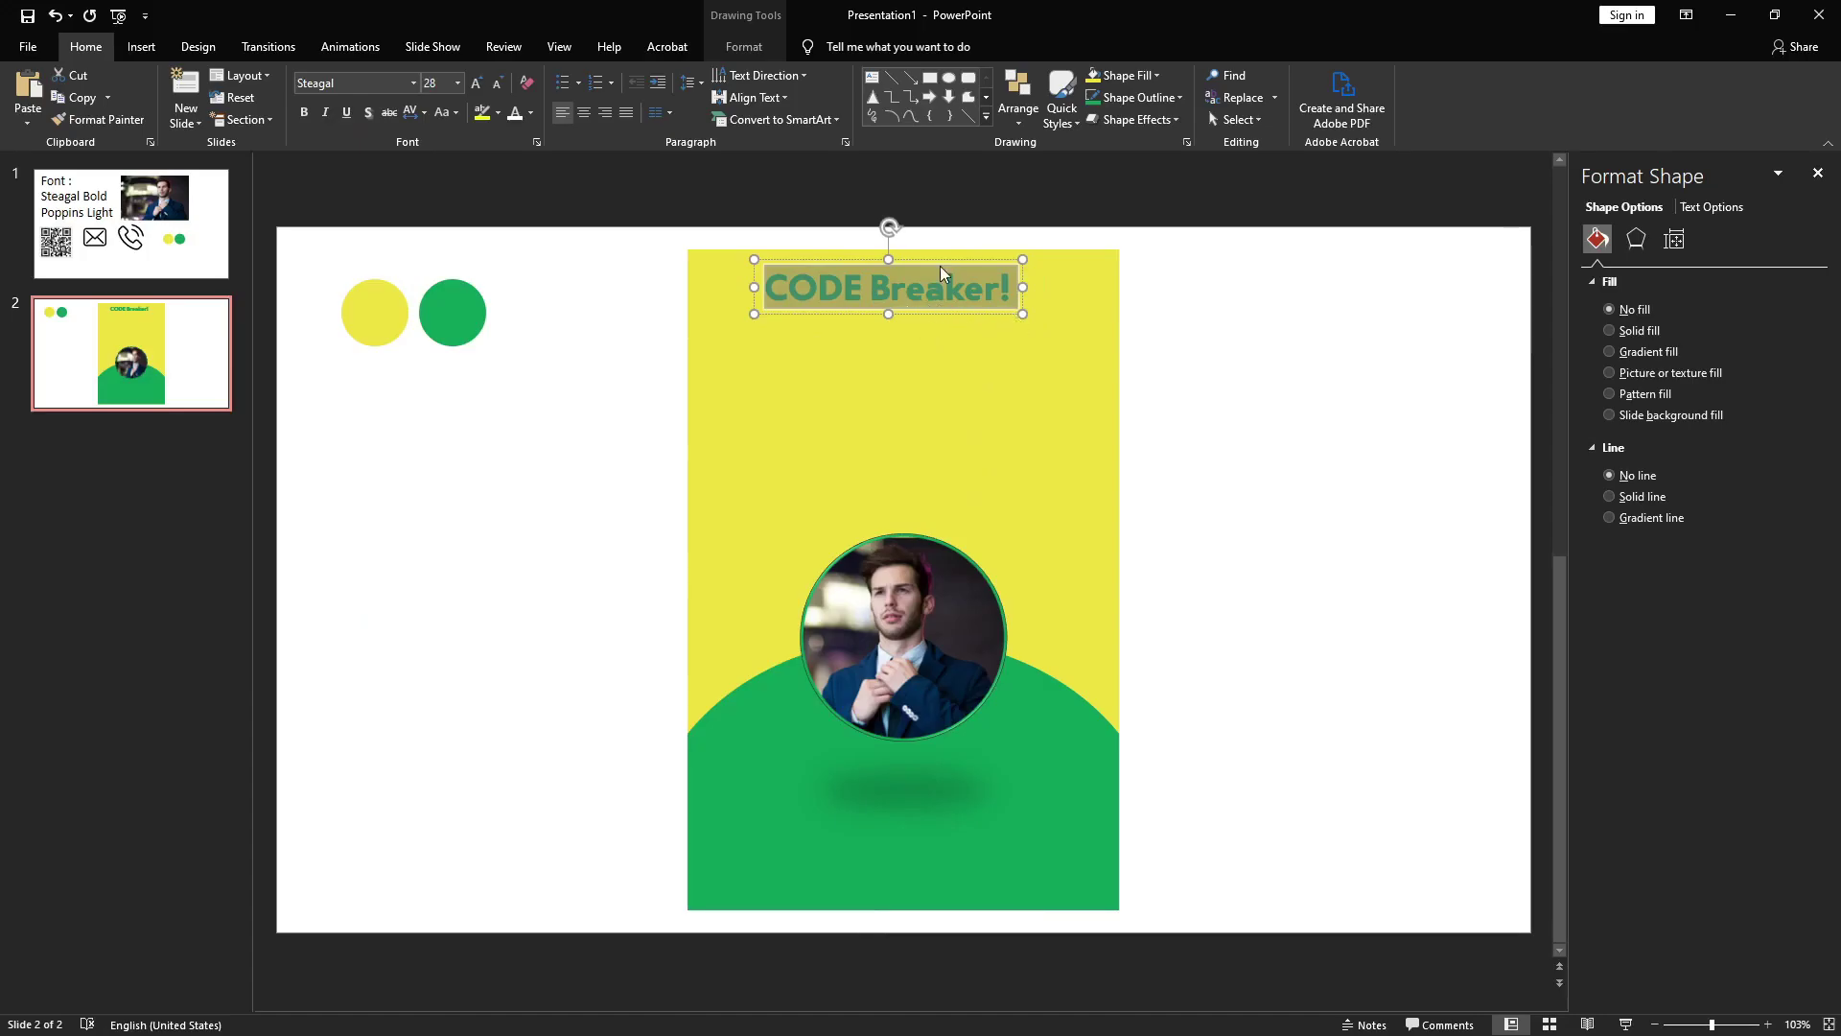
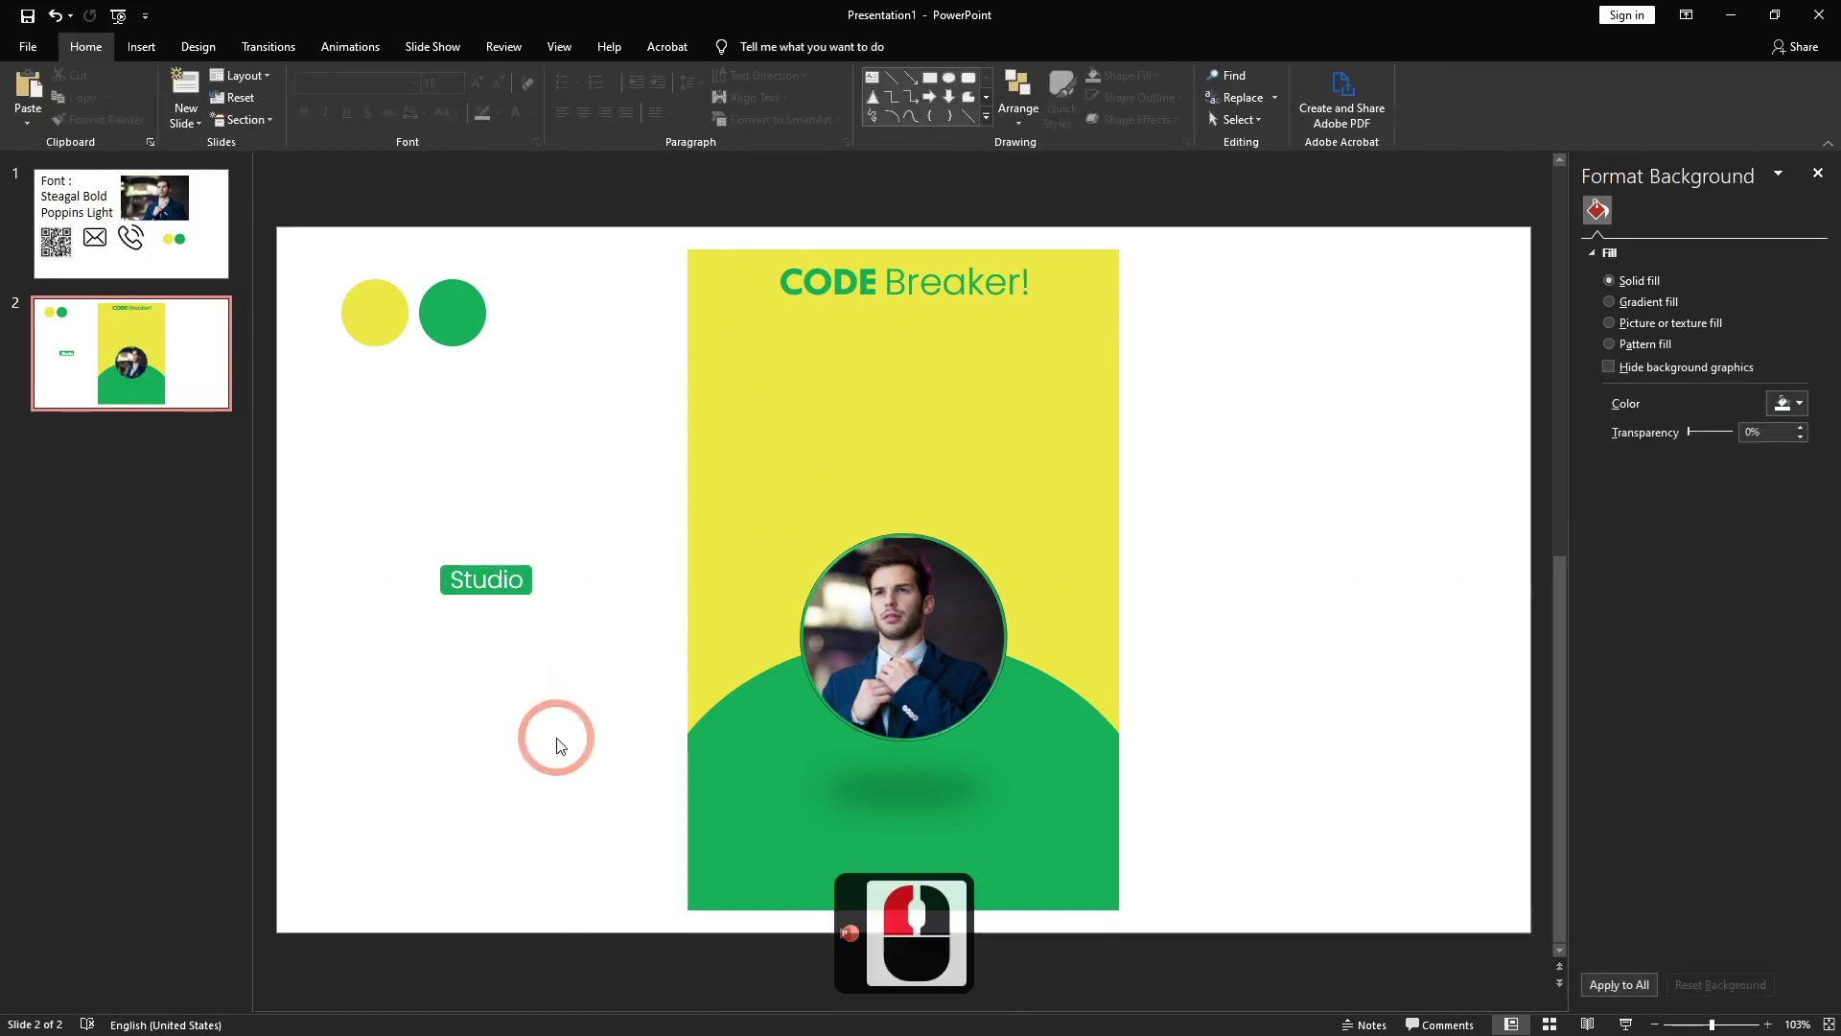
- Group the green rounded rectangle and white Studio text into one badge
left_click(590, 658)
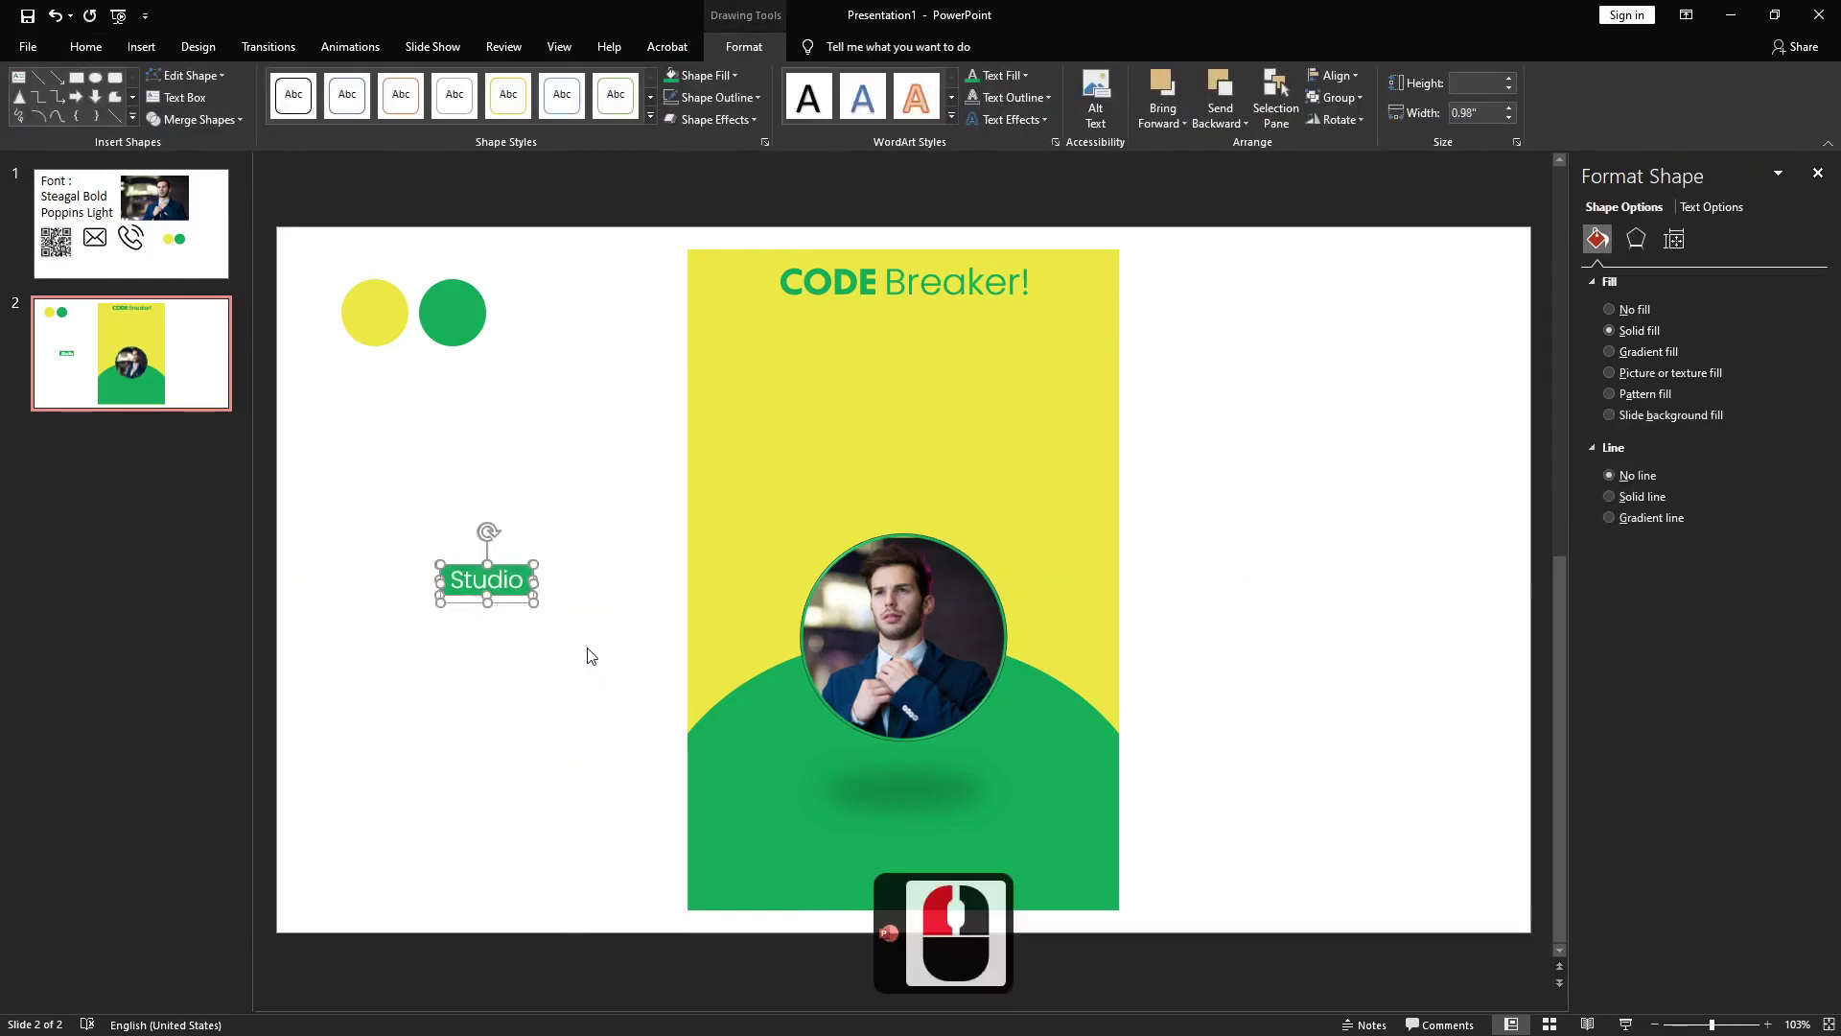
key("ctrl+g")
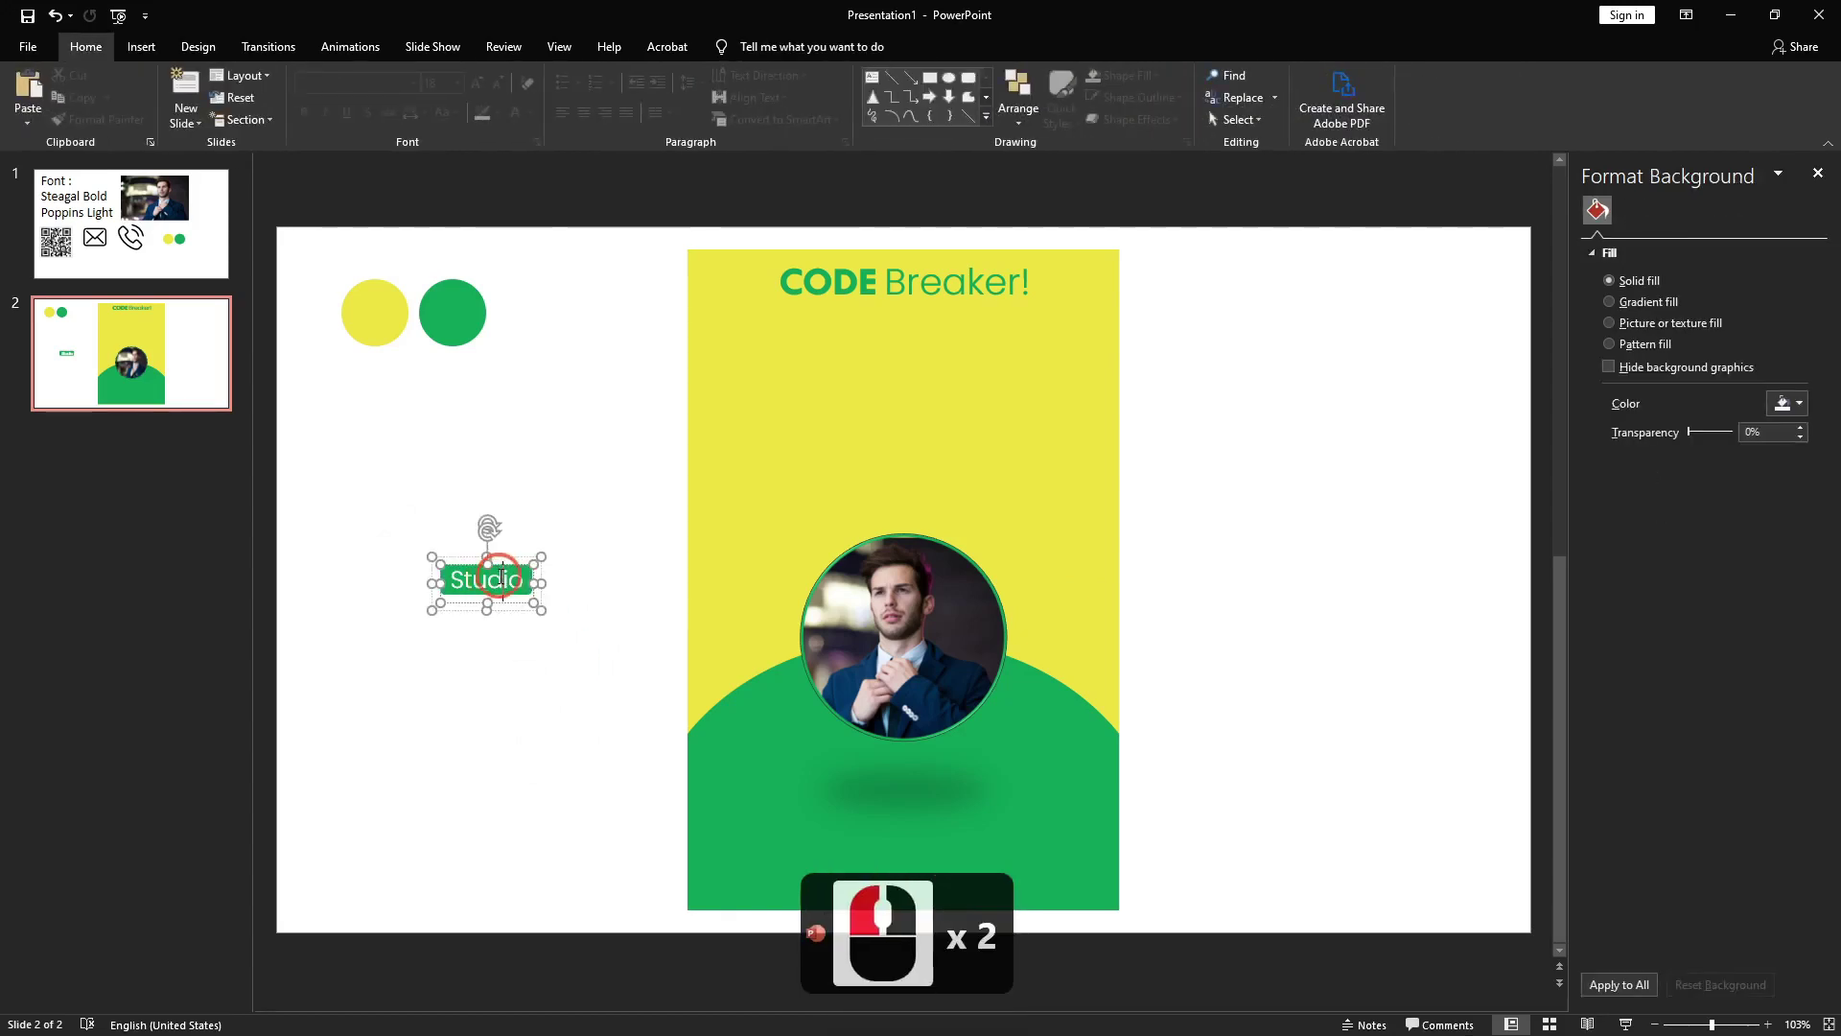
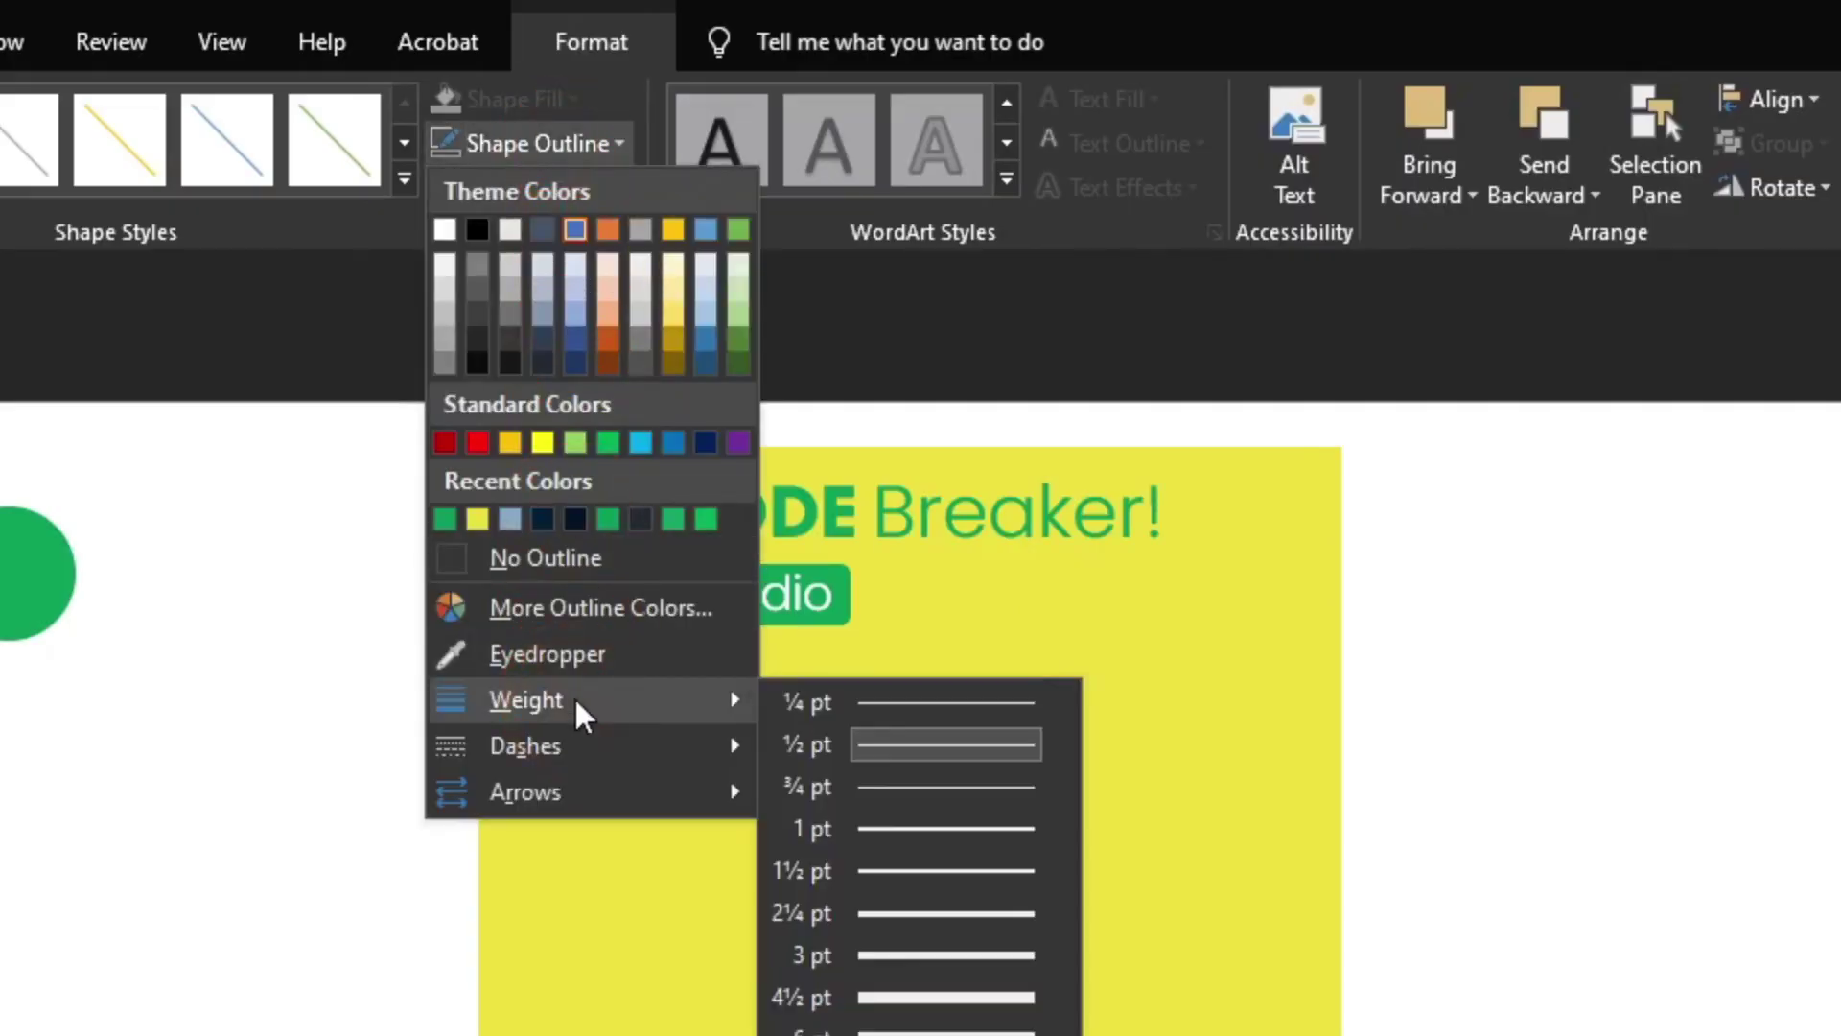
- Give the vertical divider line a 2.25 pt weight and a green colour
left_click(976, 914)
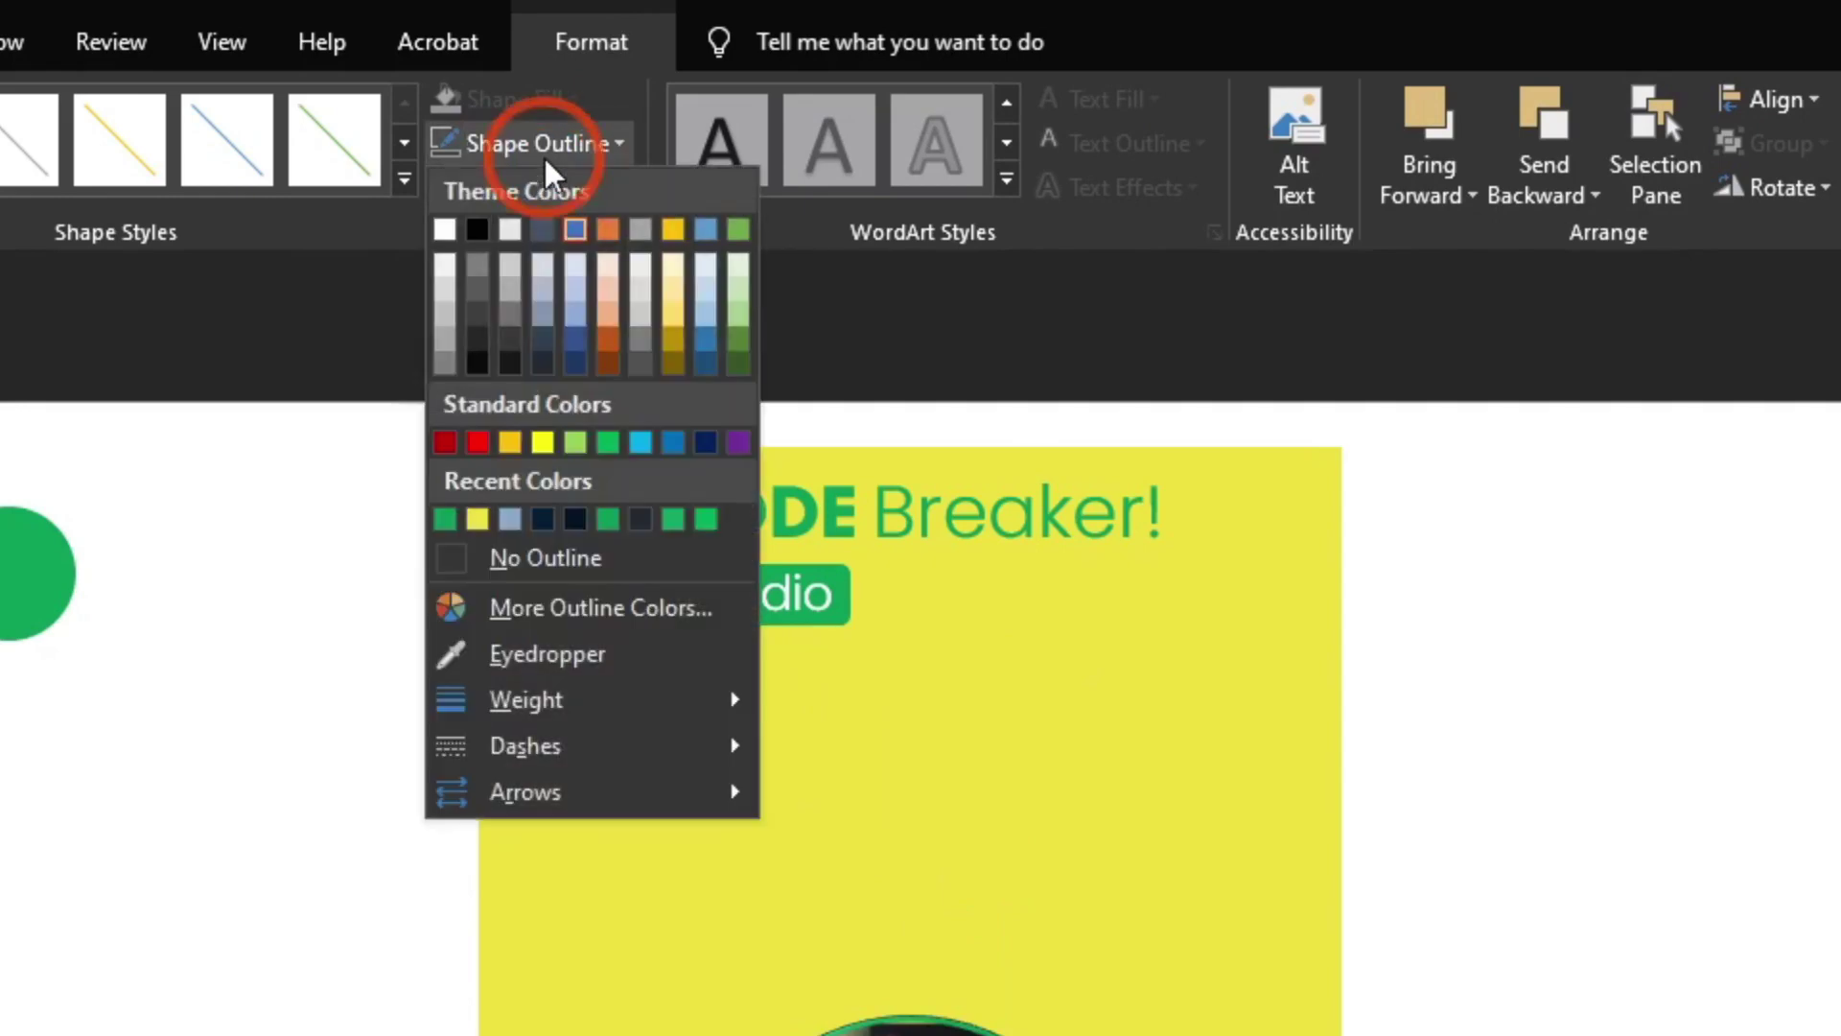
left_click(537, 666)
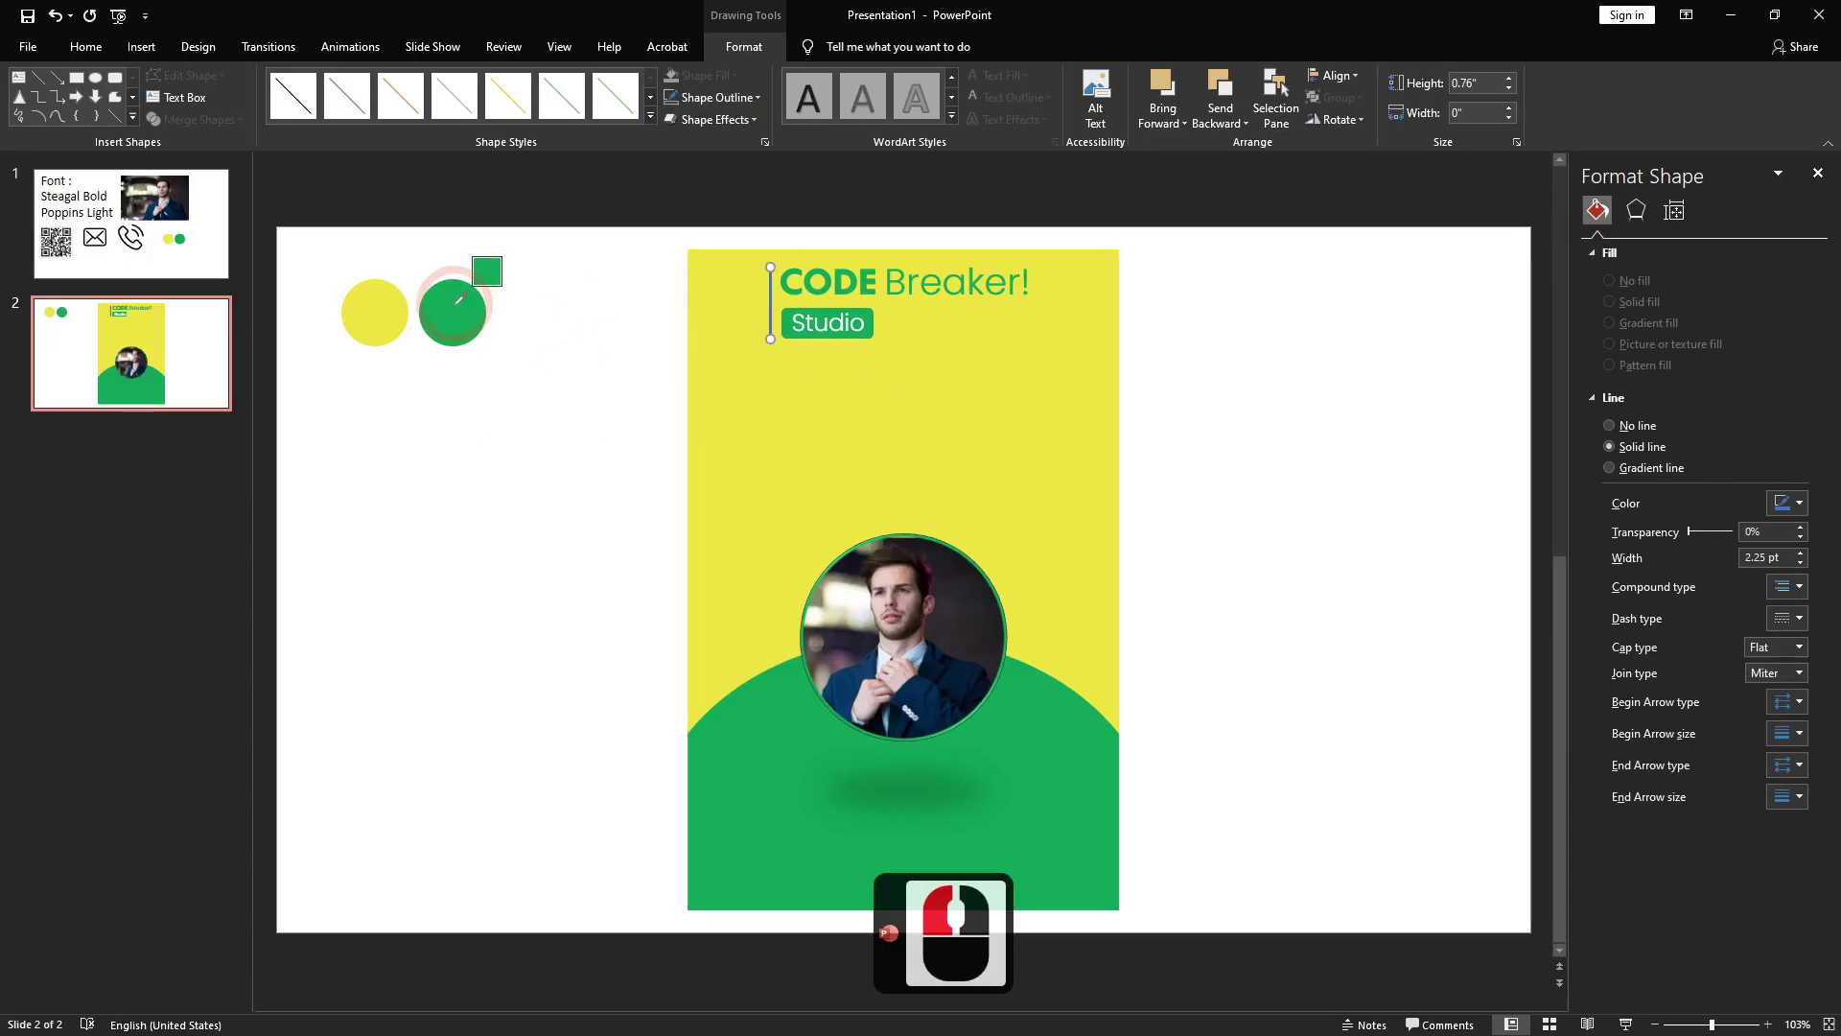
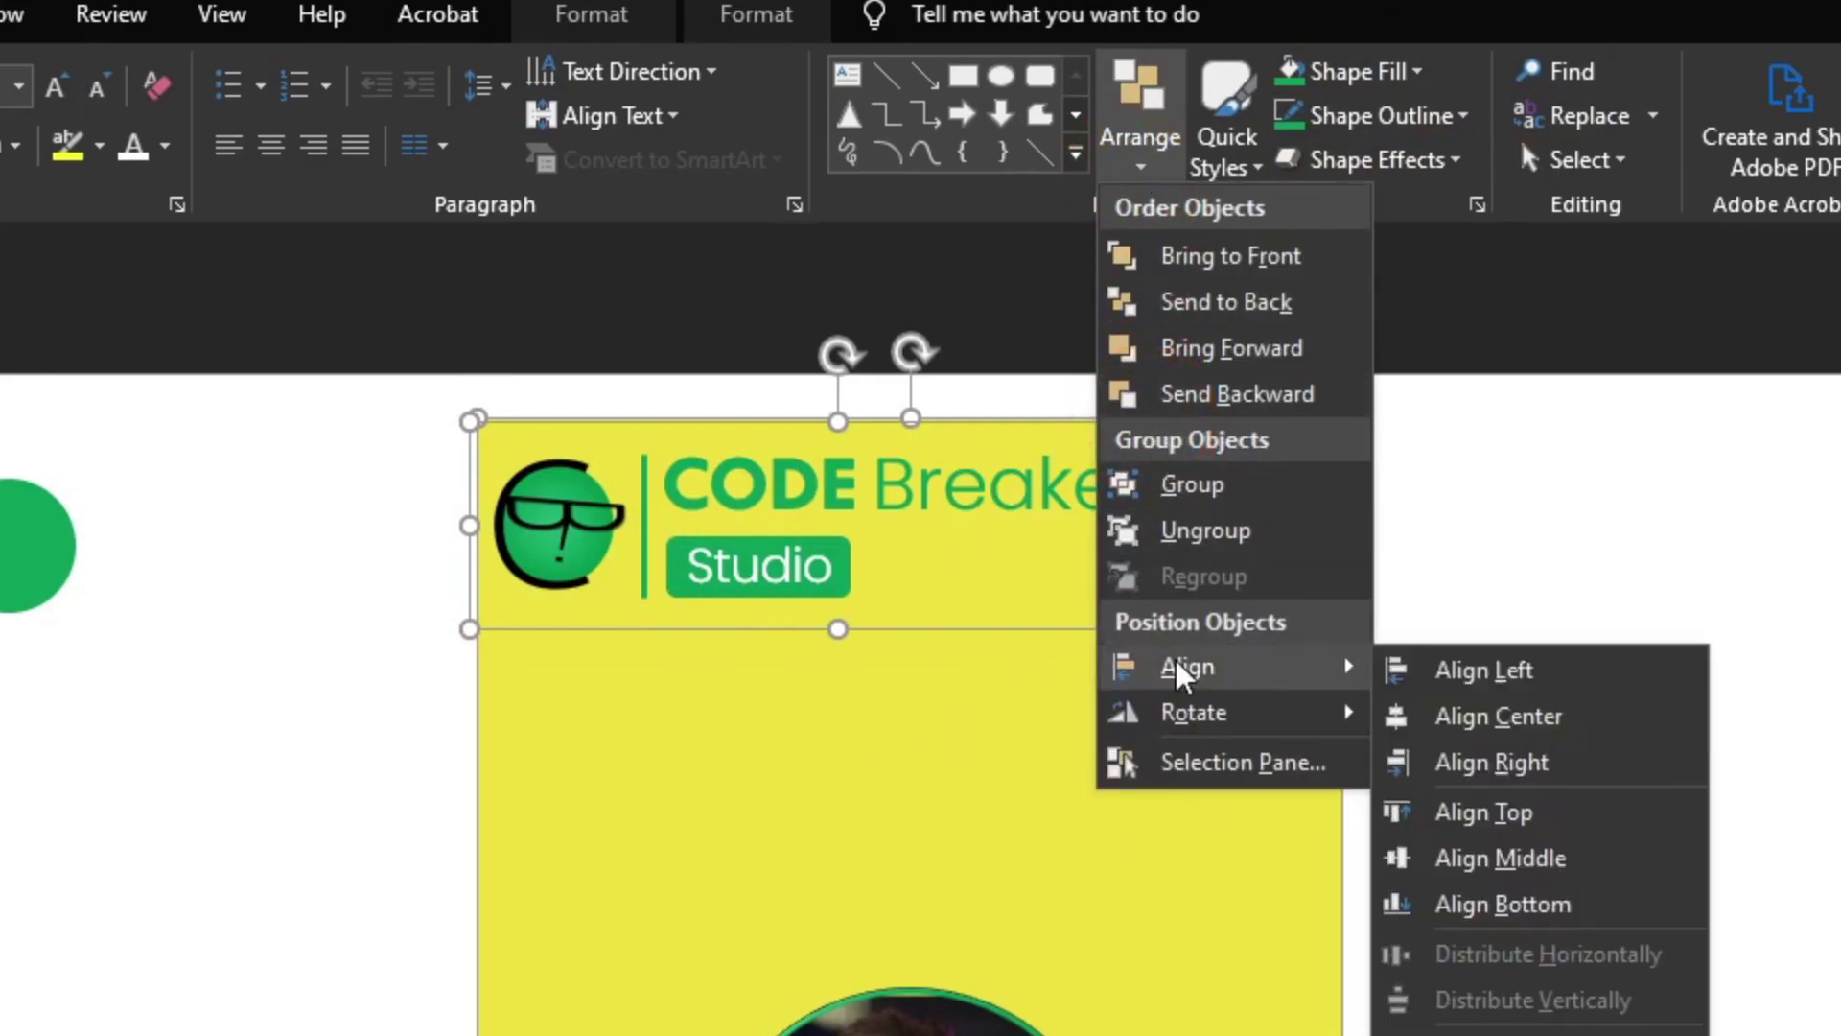
- Set the new John Doe name text to Steagal size 60
left_click_drag(1250, 403, 1293, 405)
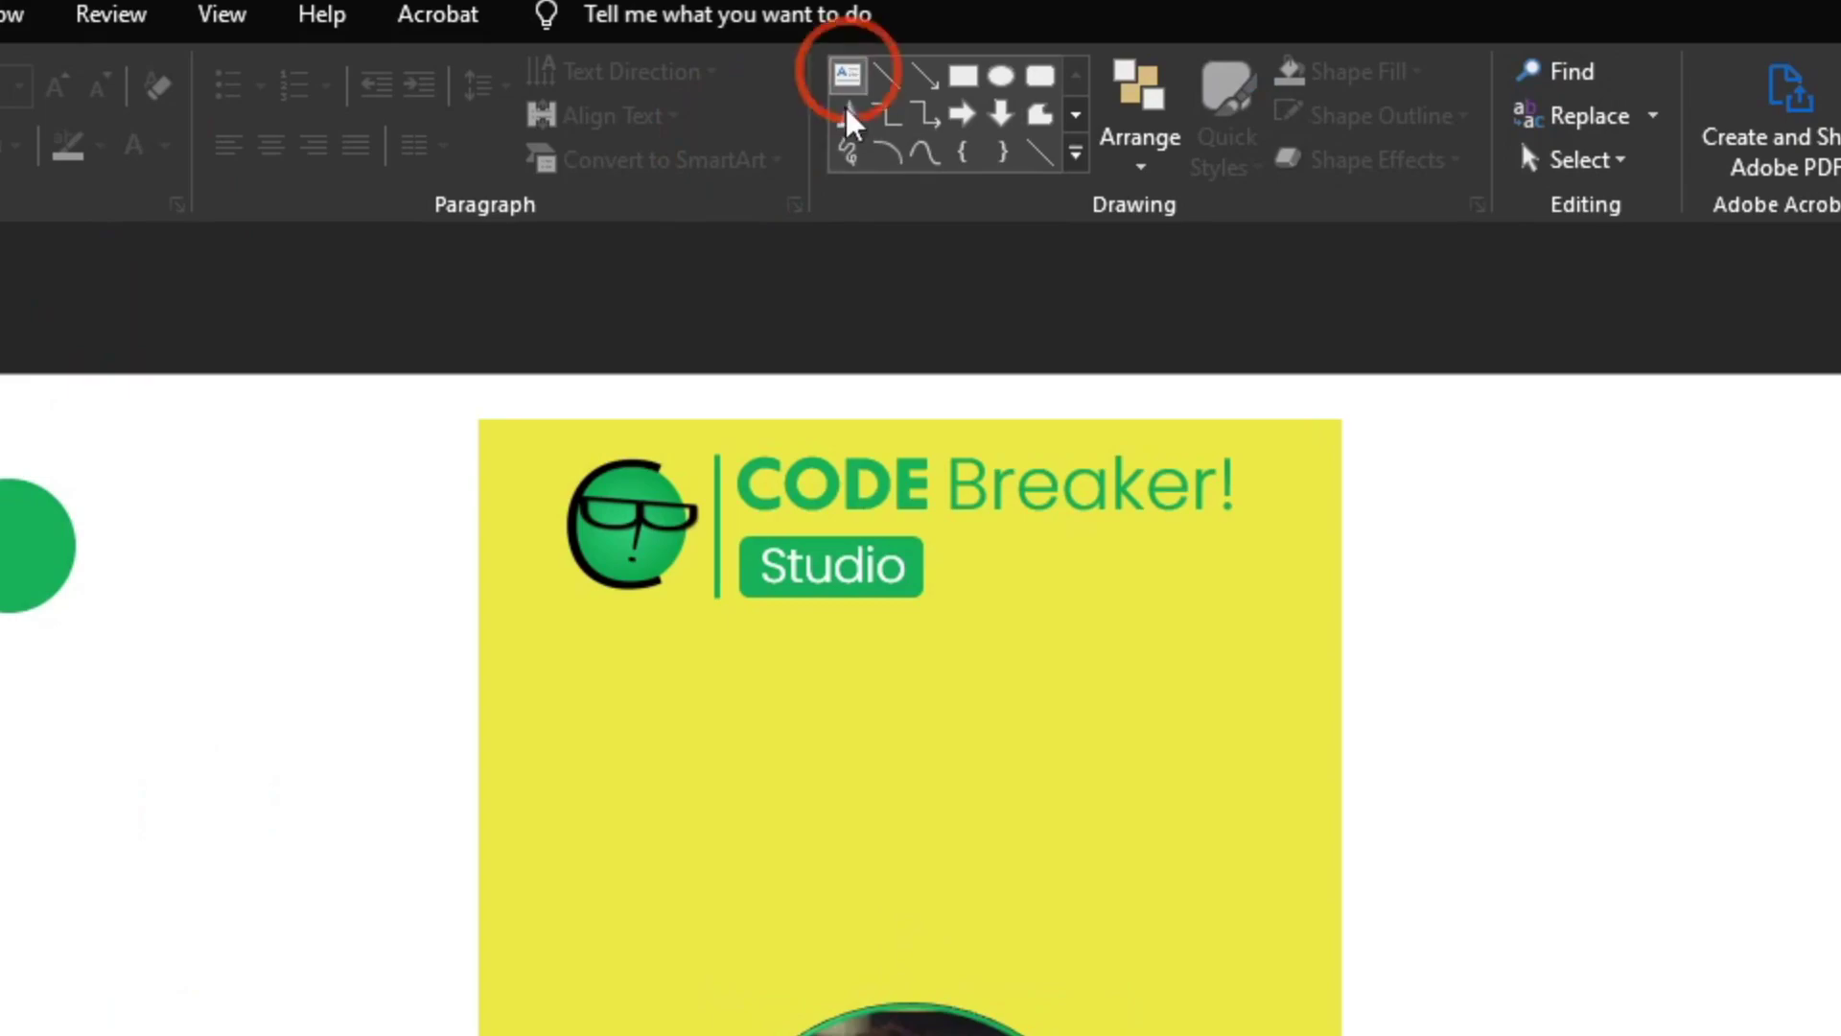
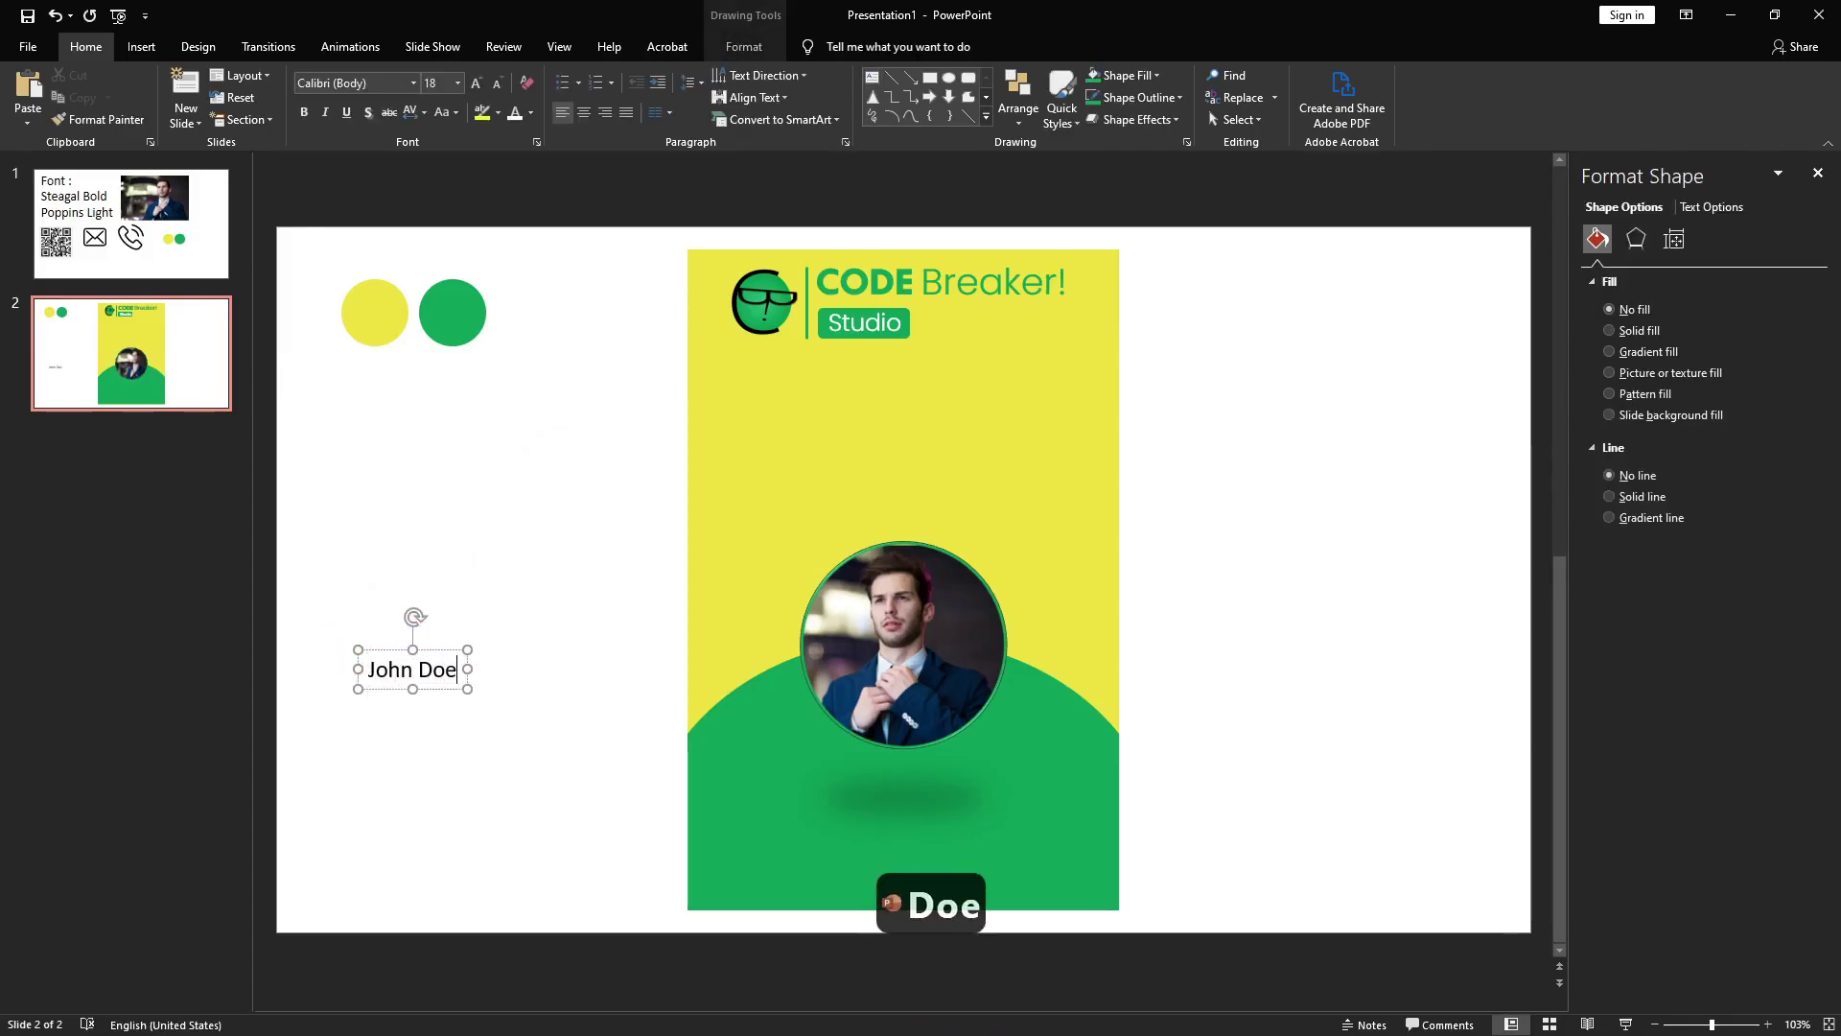
key("ctrl+a")
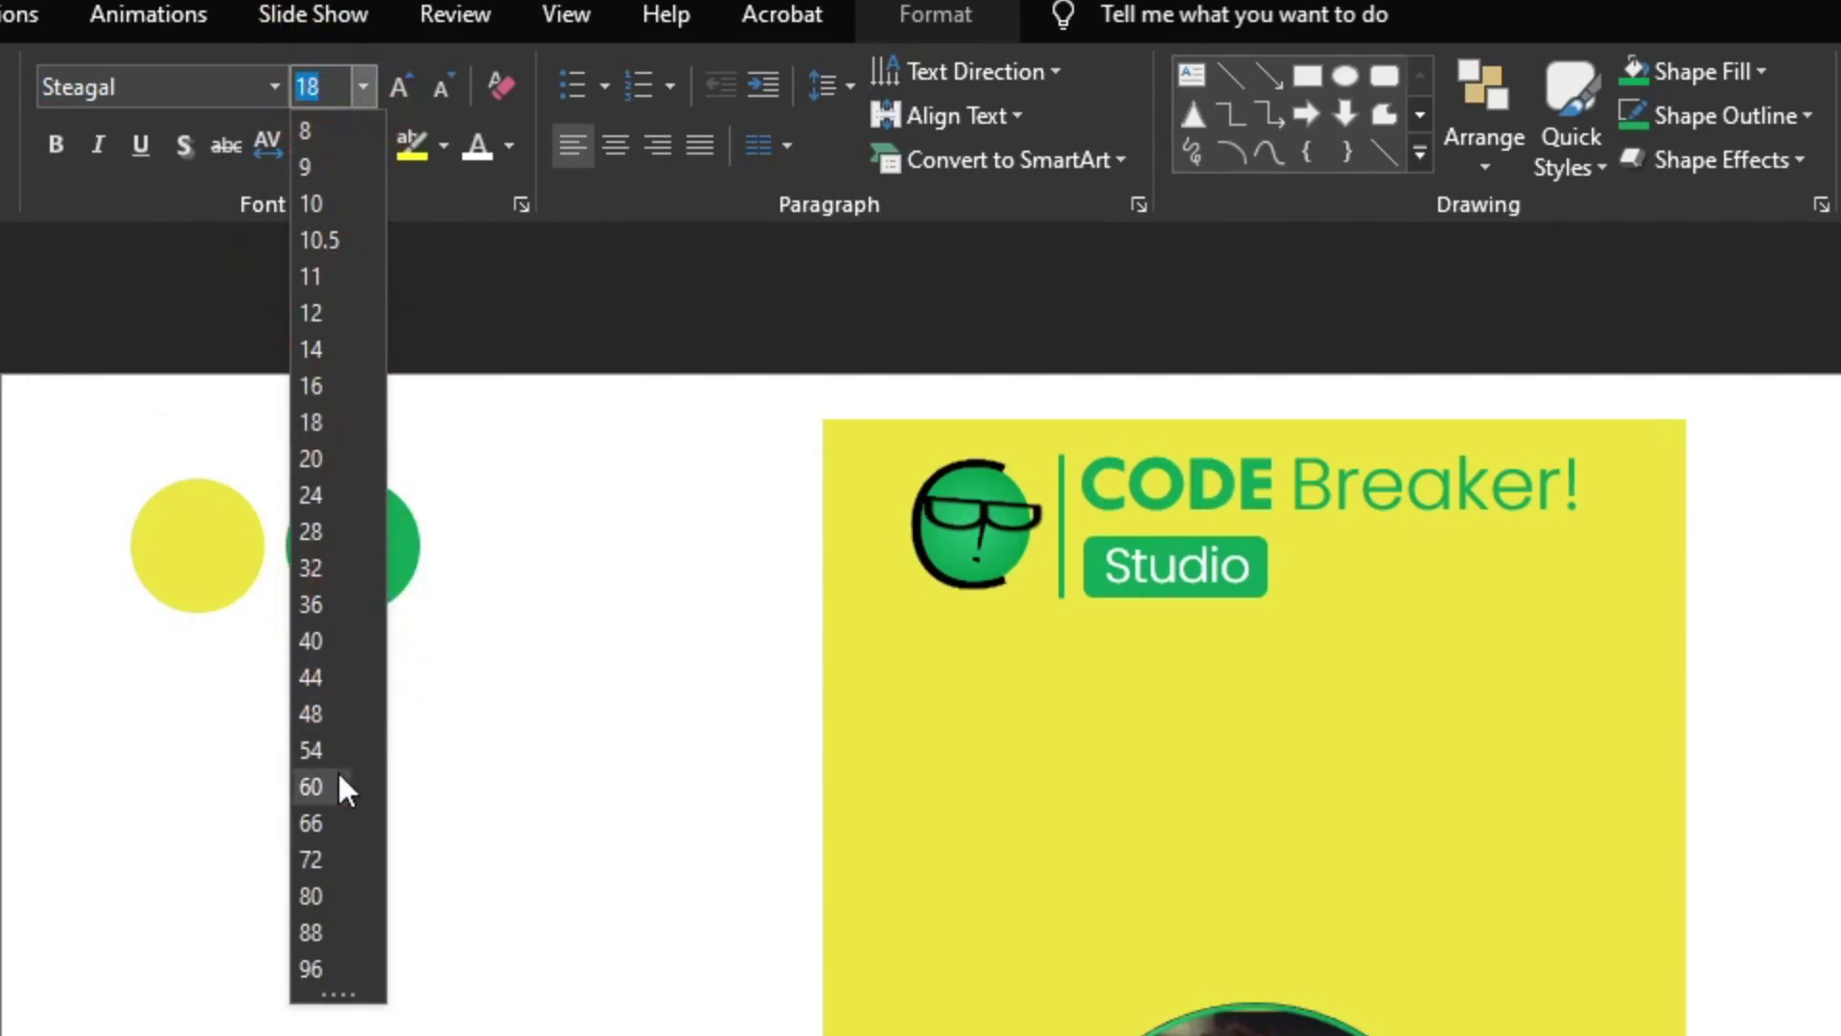
left_click(441, 419)
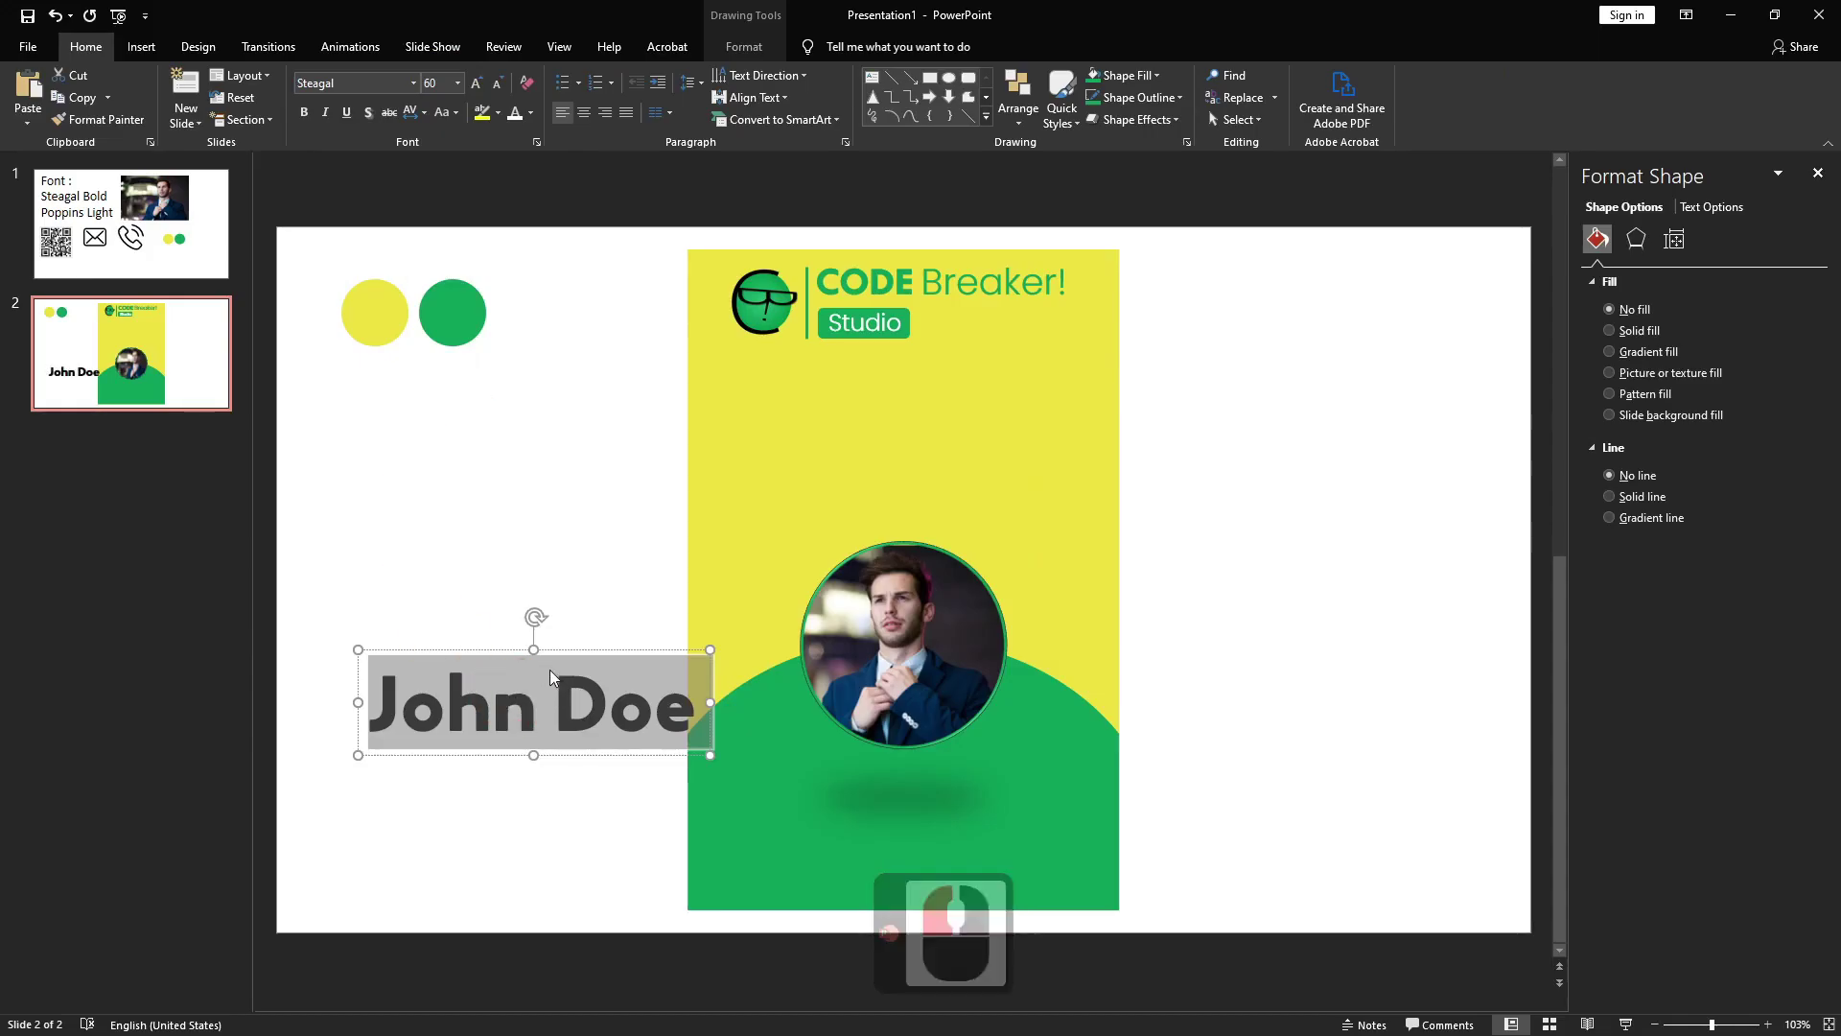
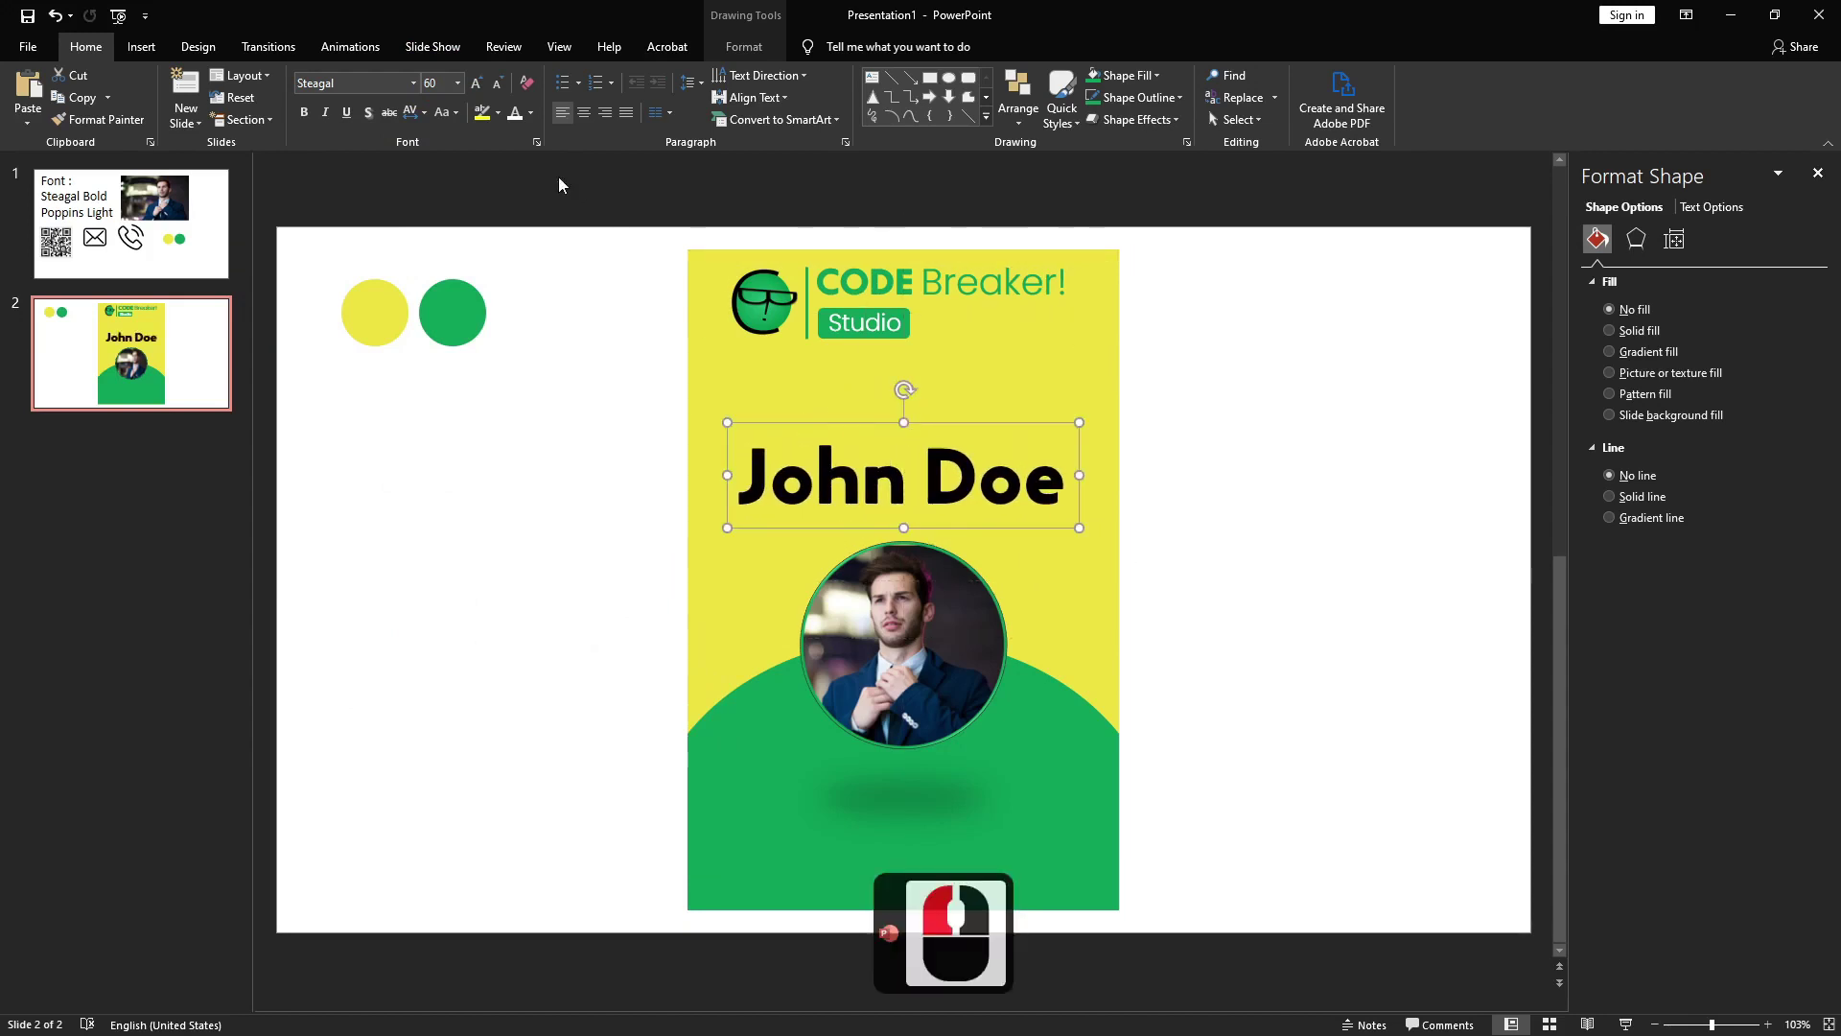
- Reselect the whole name and reduce it to a smaller size to fit the card
double_click(863, 486)
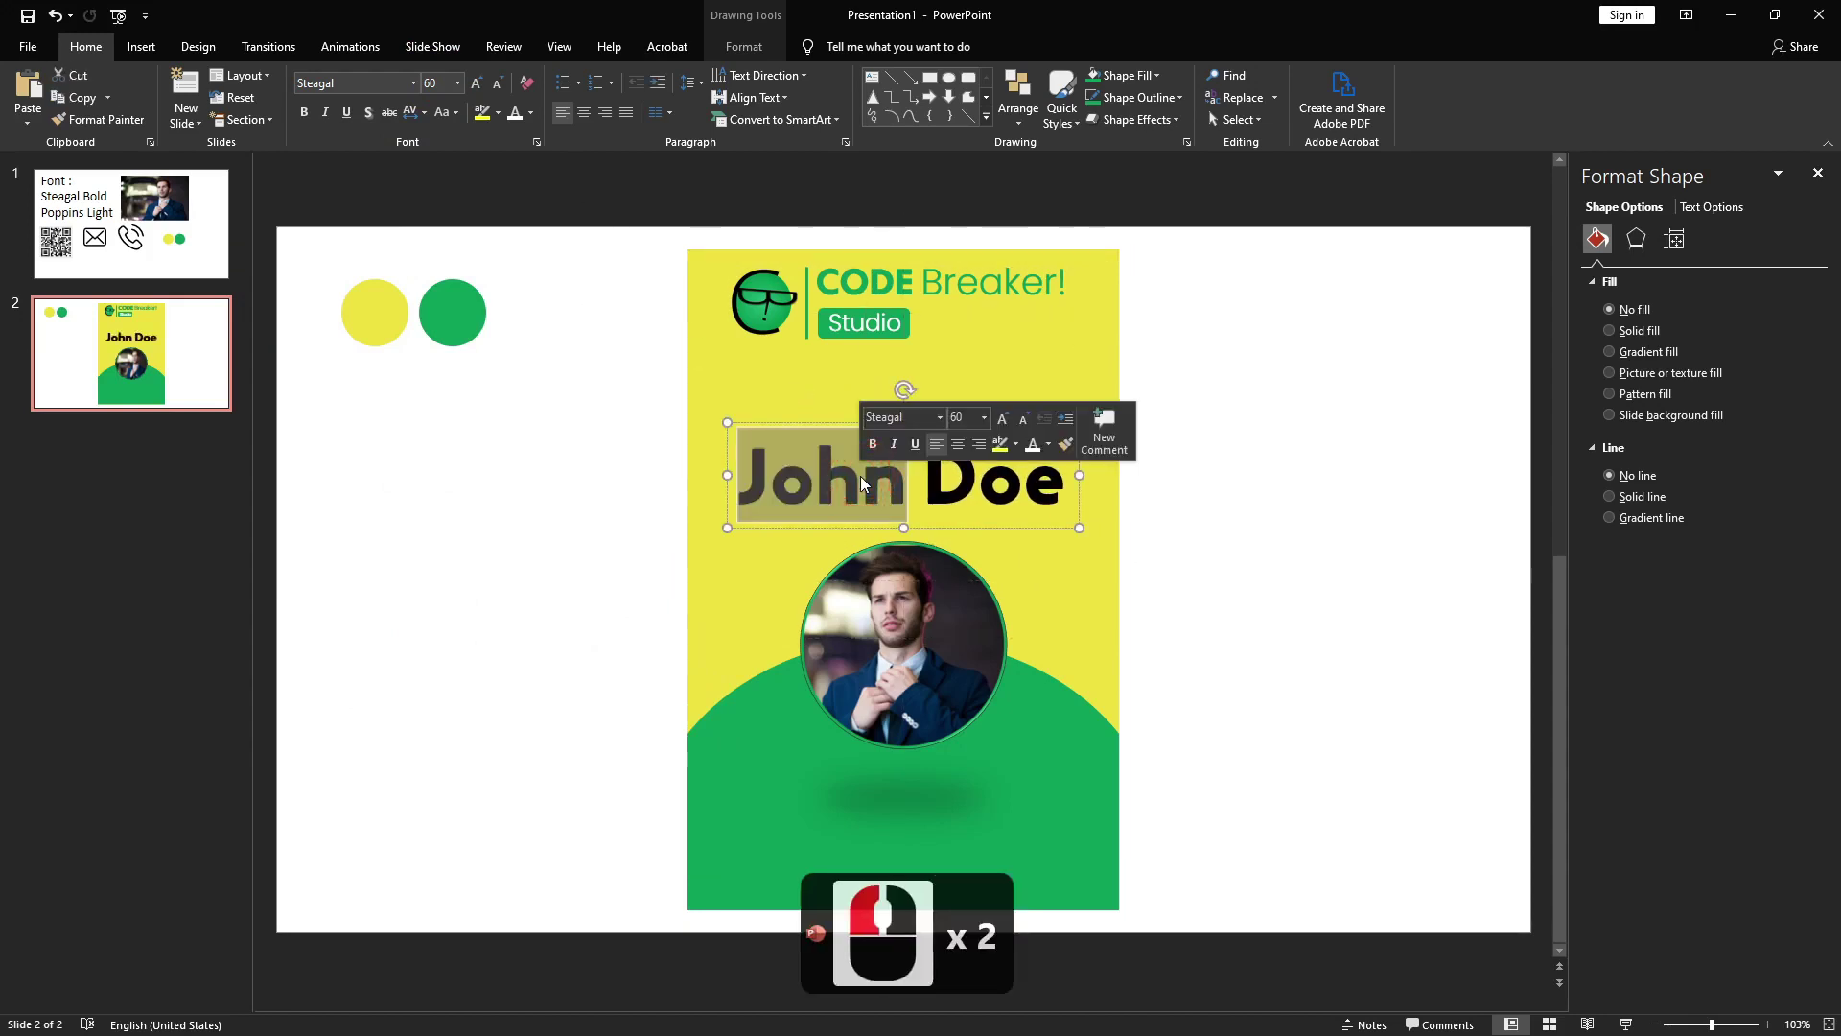
left_click(863, 486)
key("ctrl+a")
left_click_drag(457, 94, 442, 414)
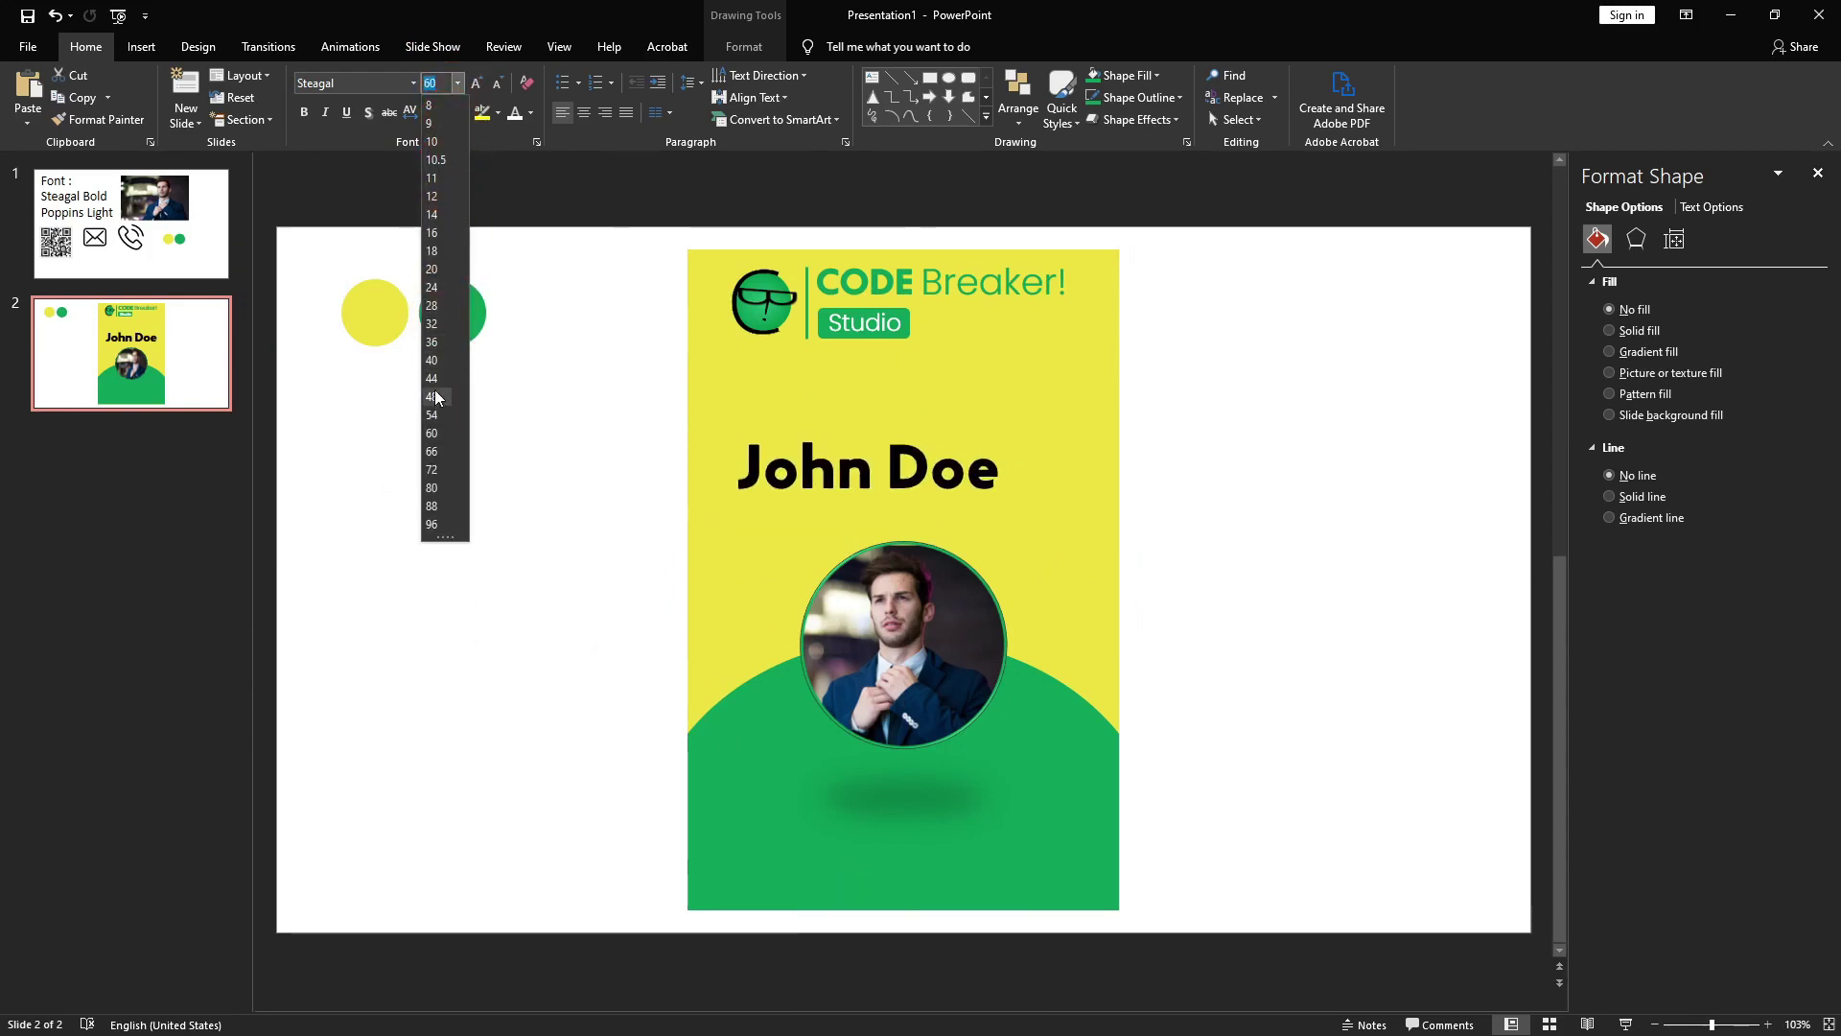
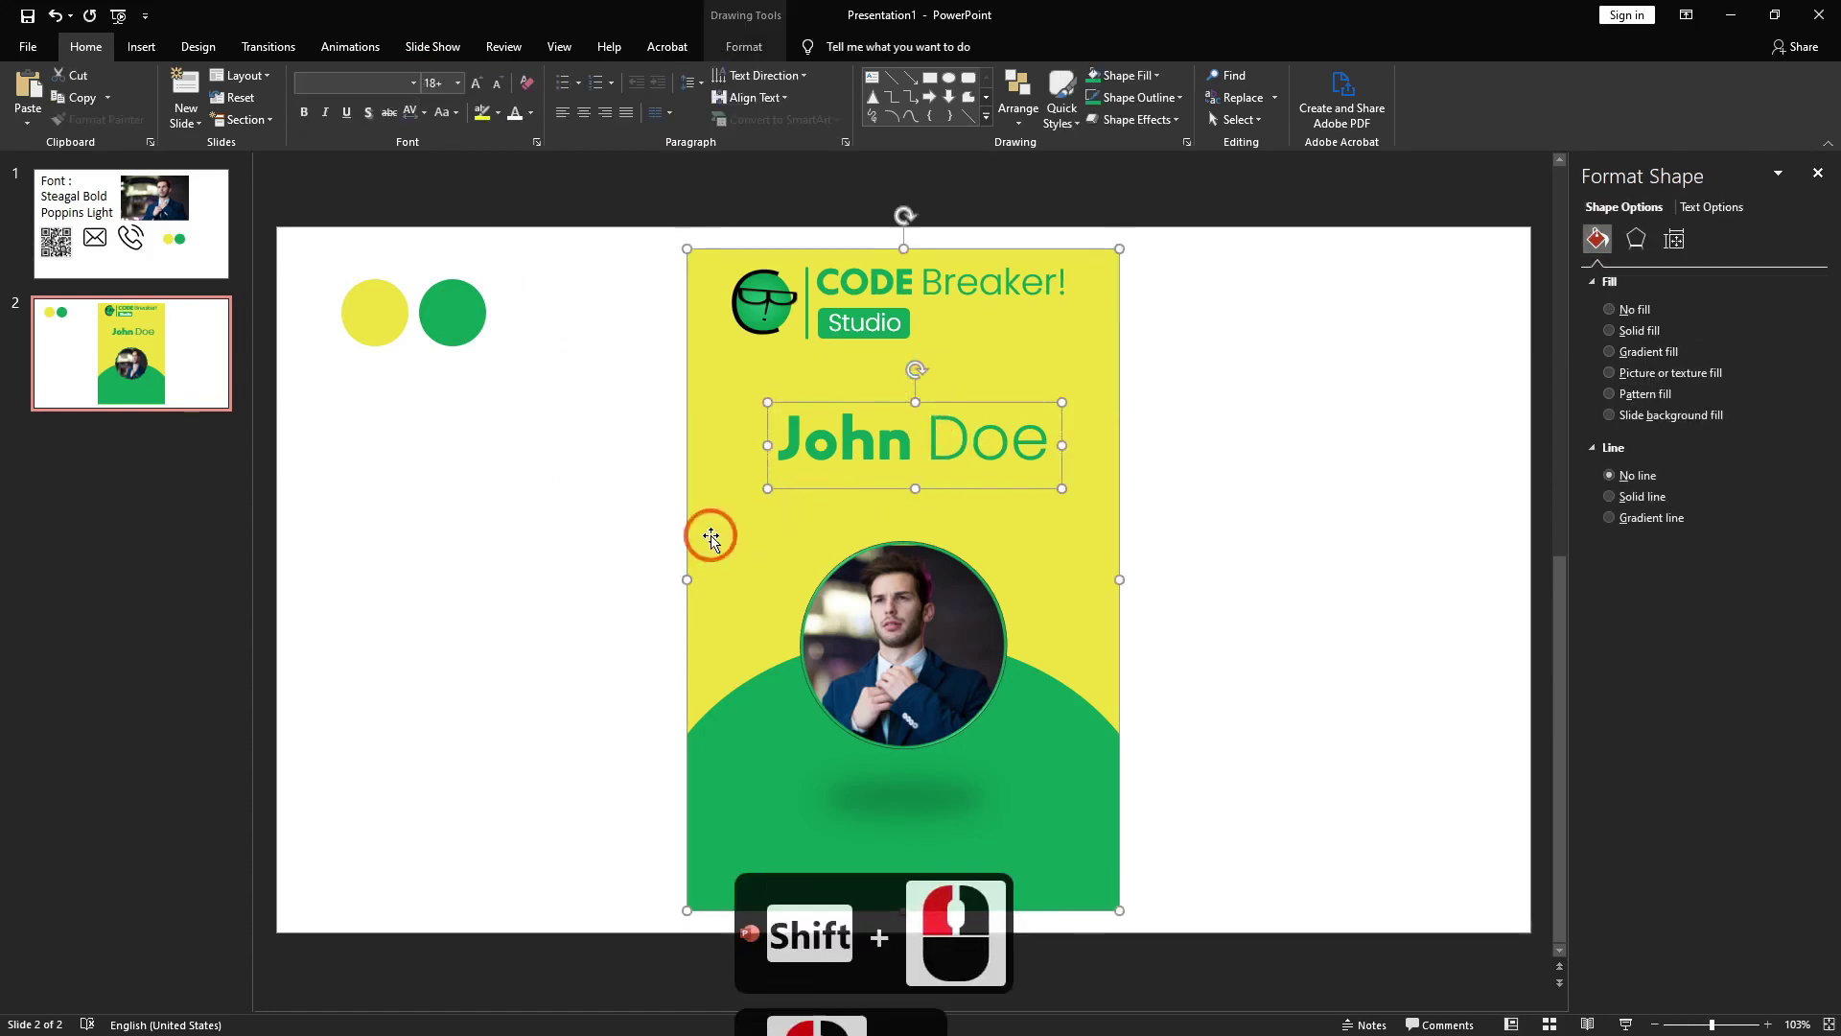
- Left-align the name on the card and make the Graphic Designer subtitle white at 14 pt
left_click(1018, 137)
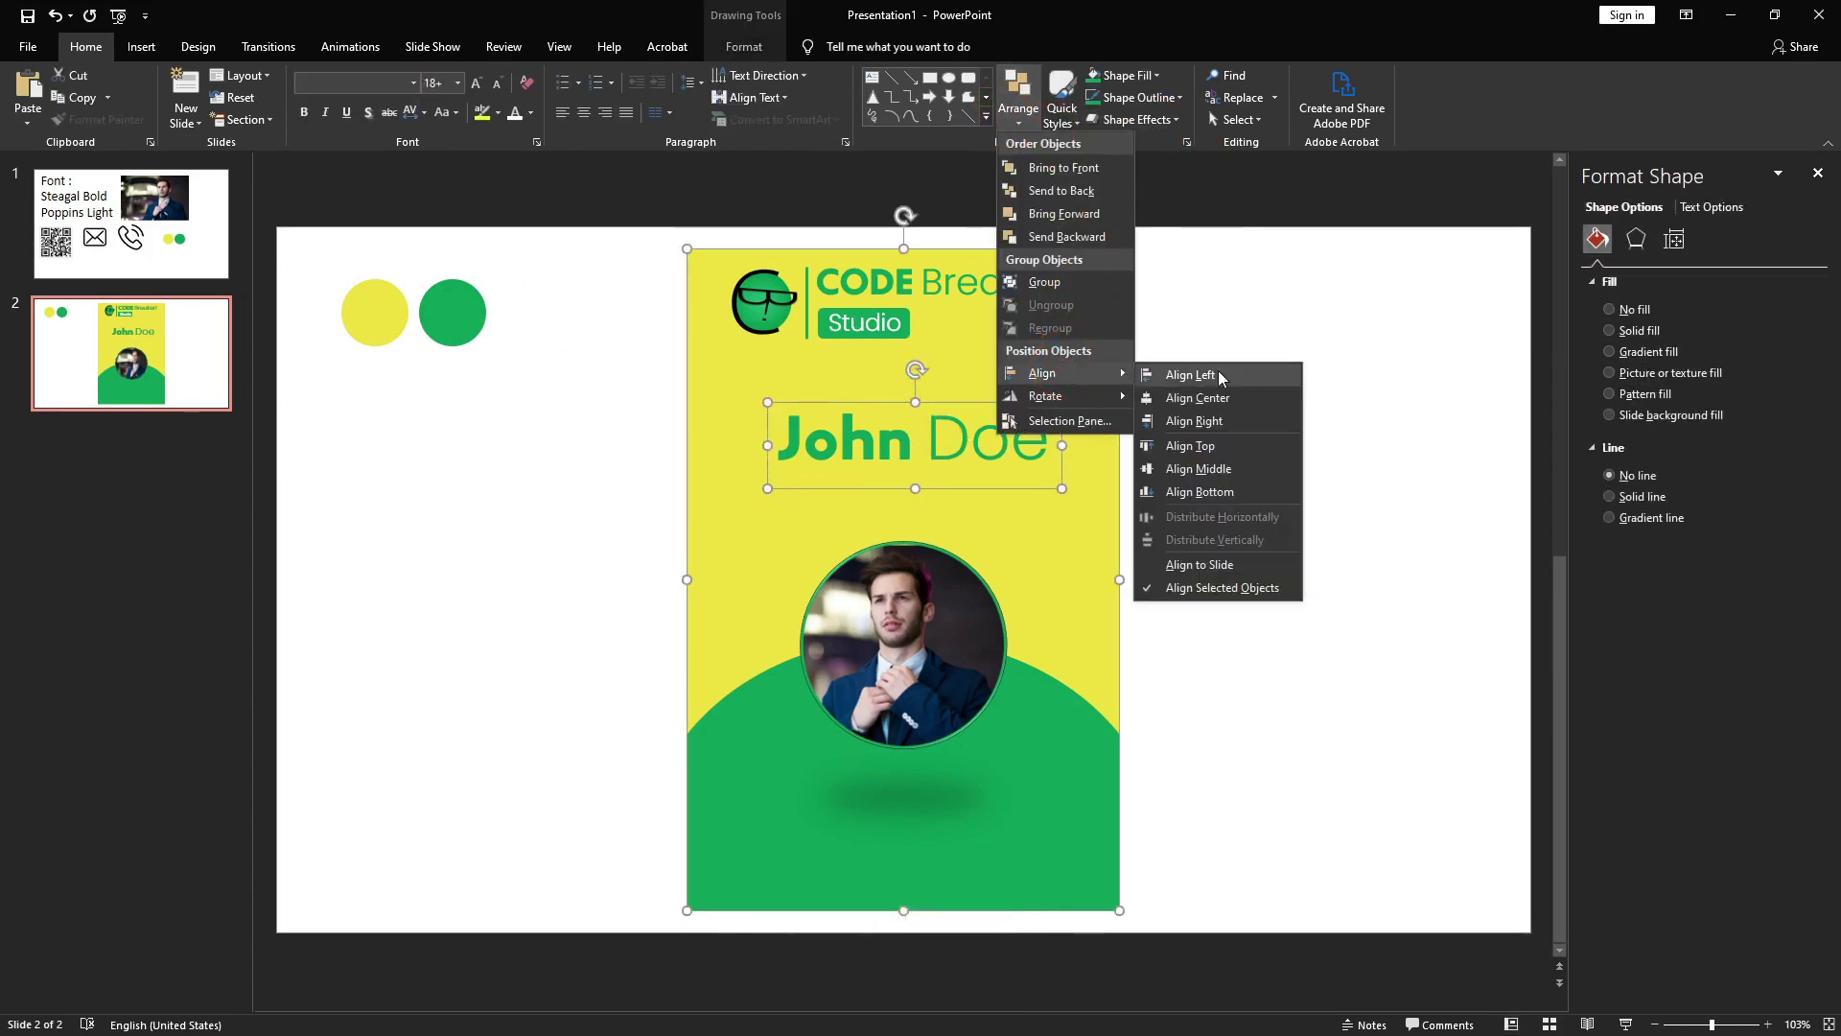
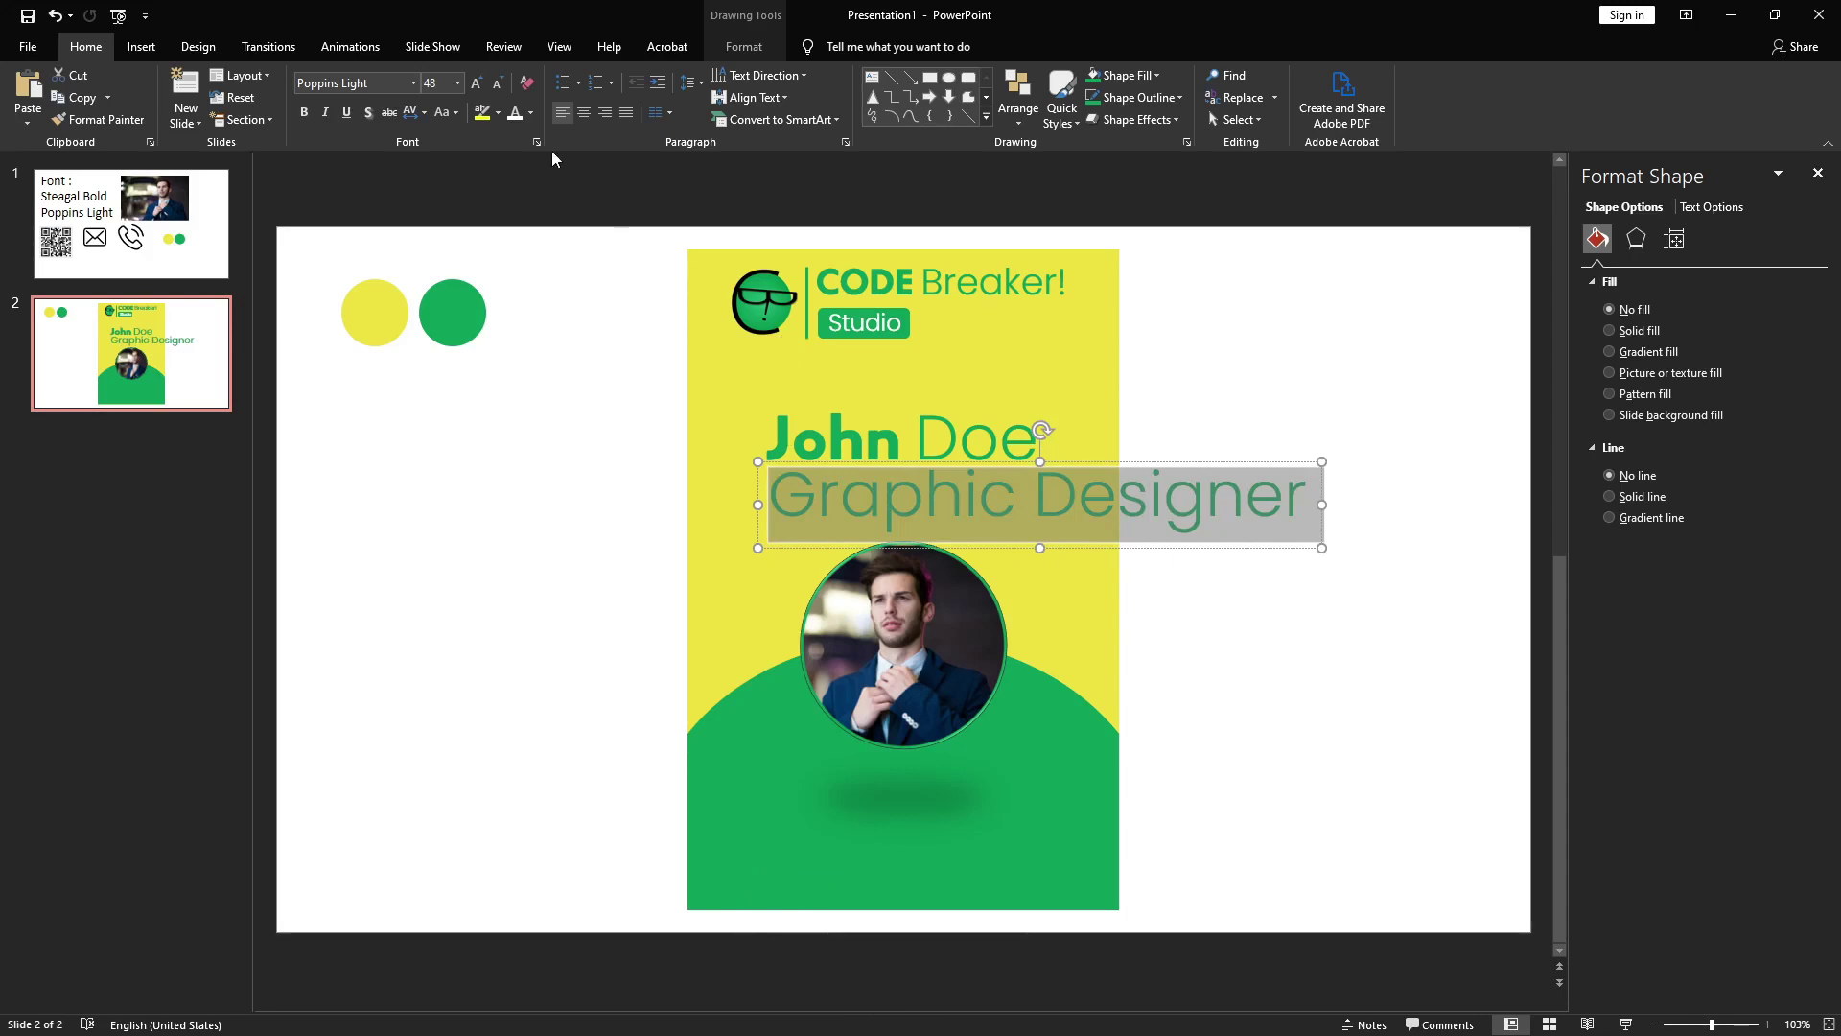
left_click_drag(533, 126, 381, 115)
left_click_drag(457, 95, 448, 192)
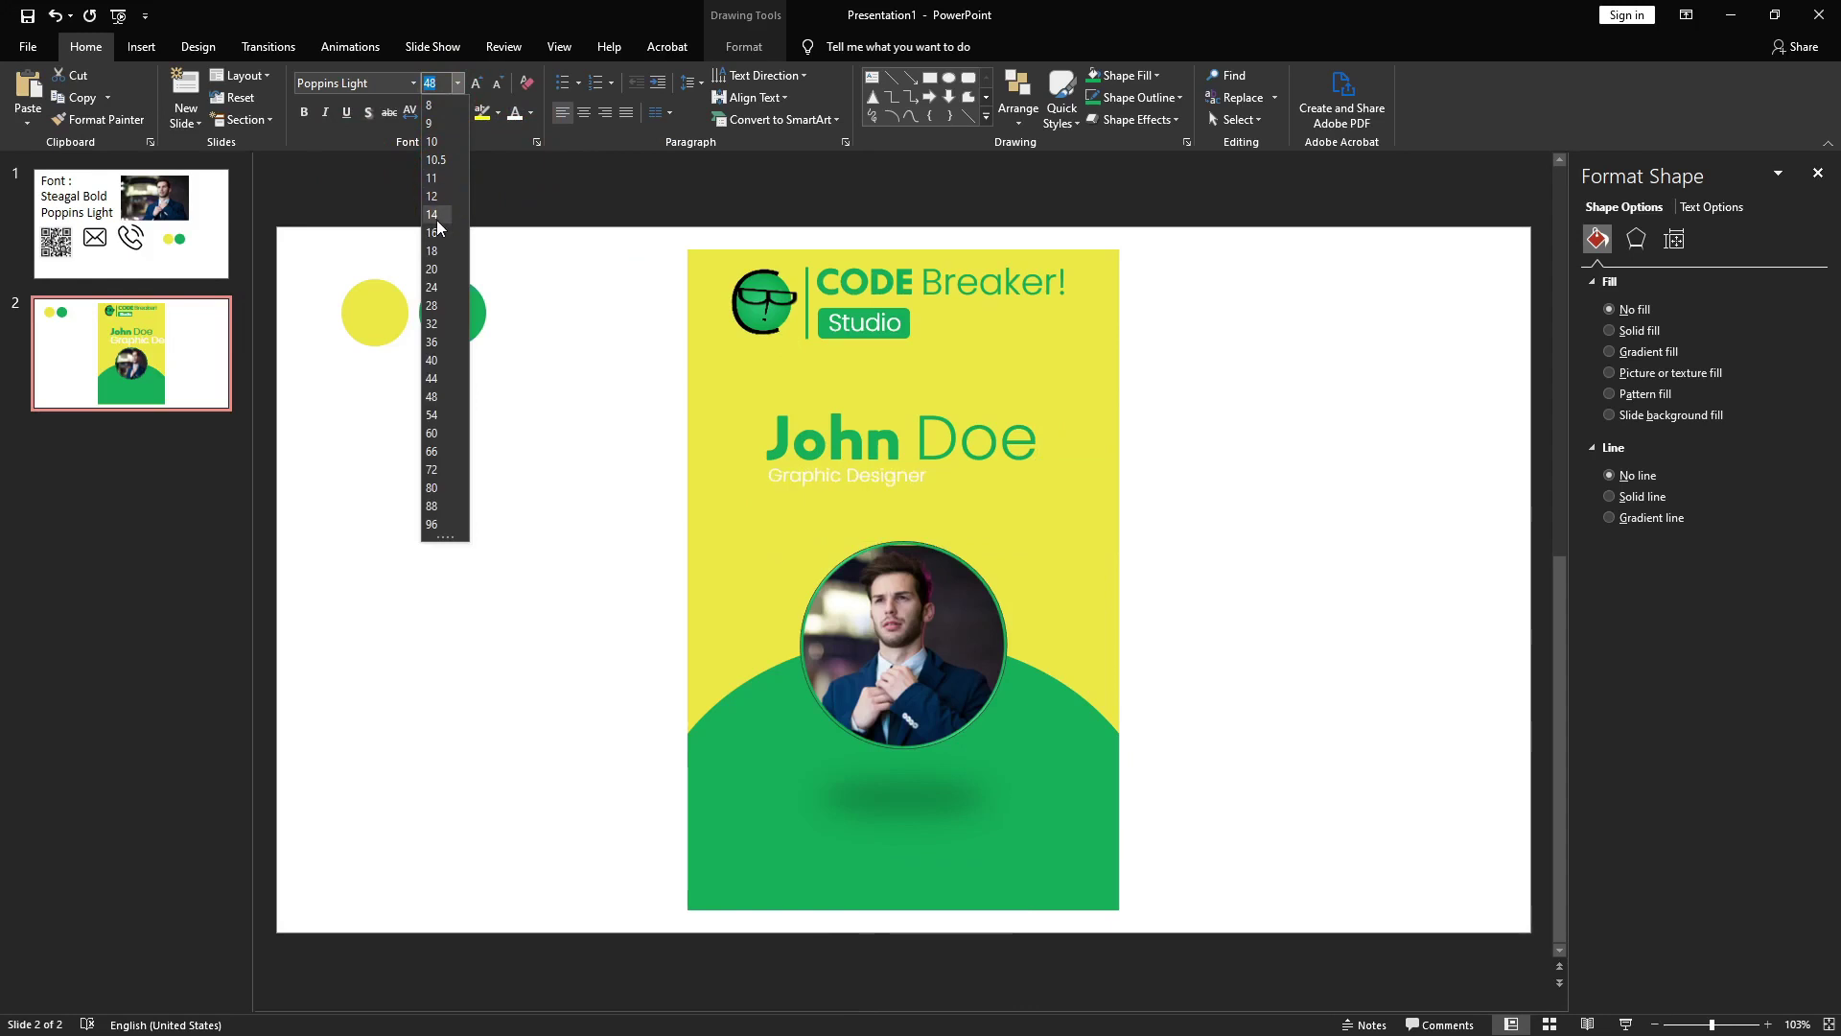
left_click_drag(441, 227, 903, 496)
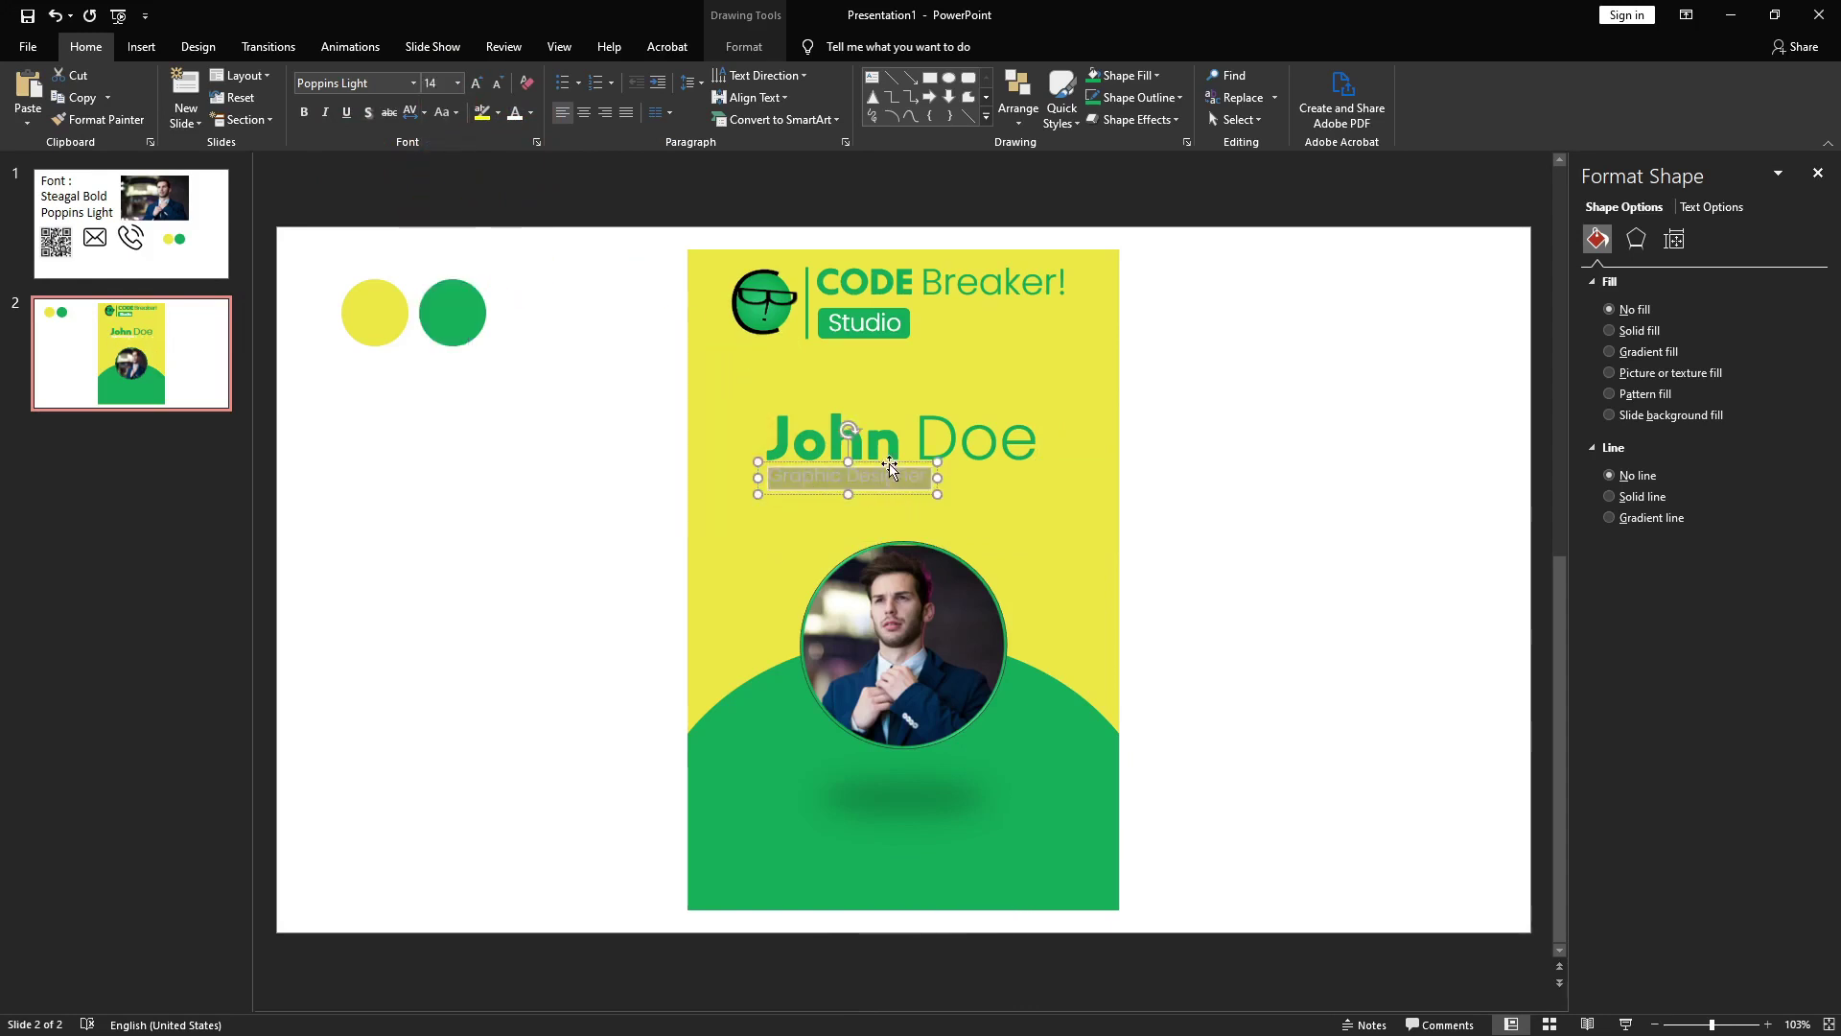
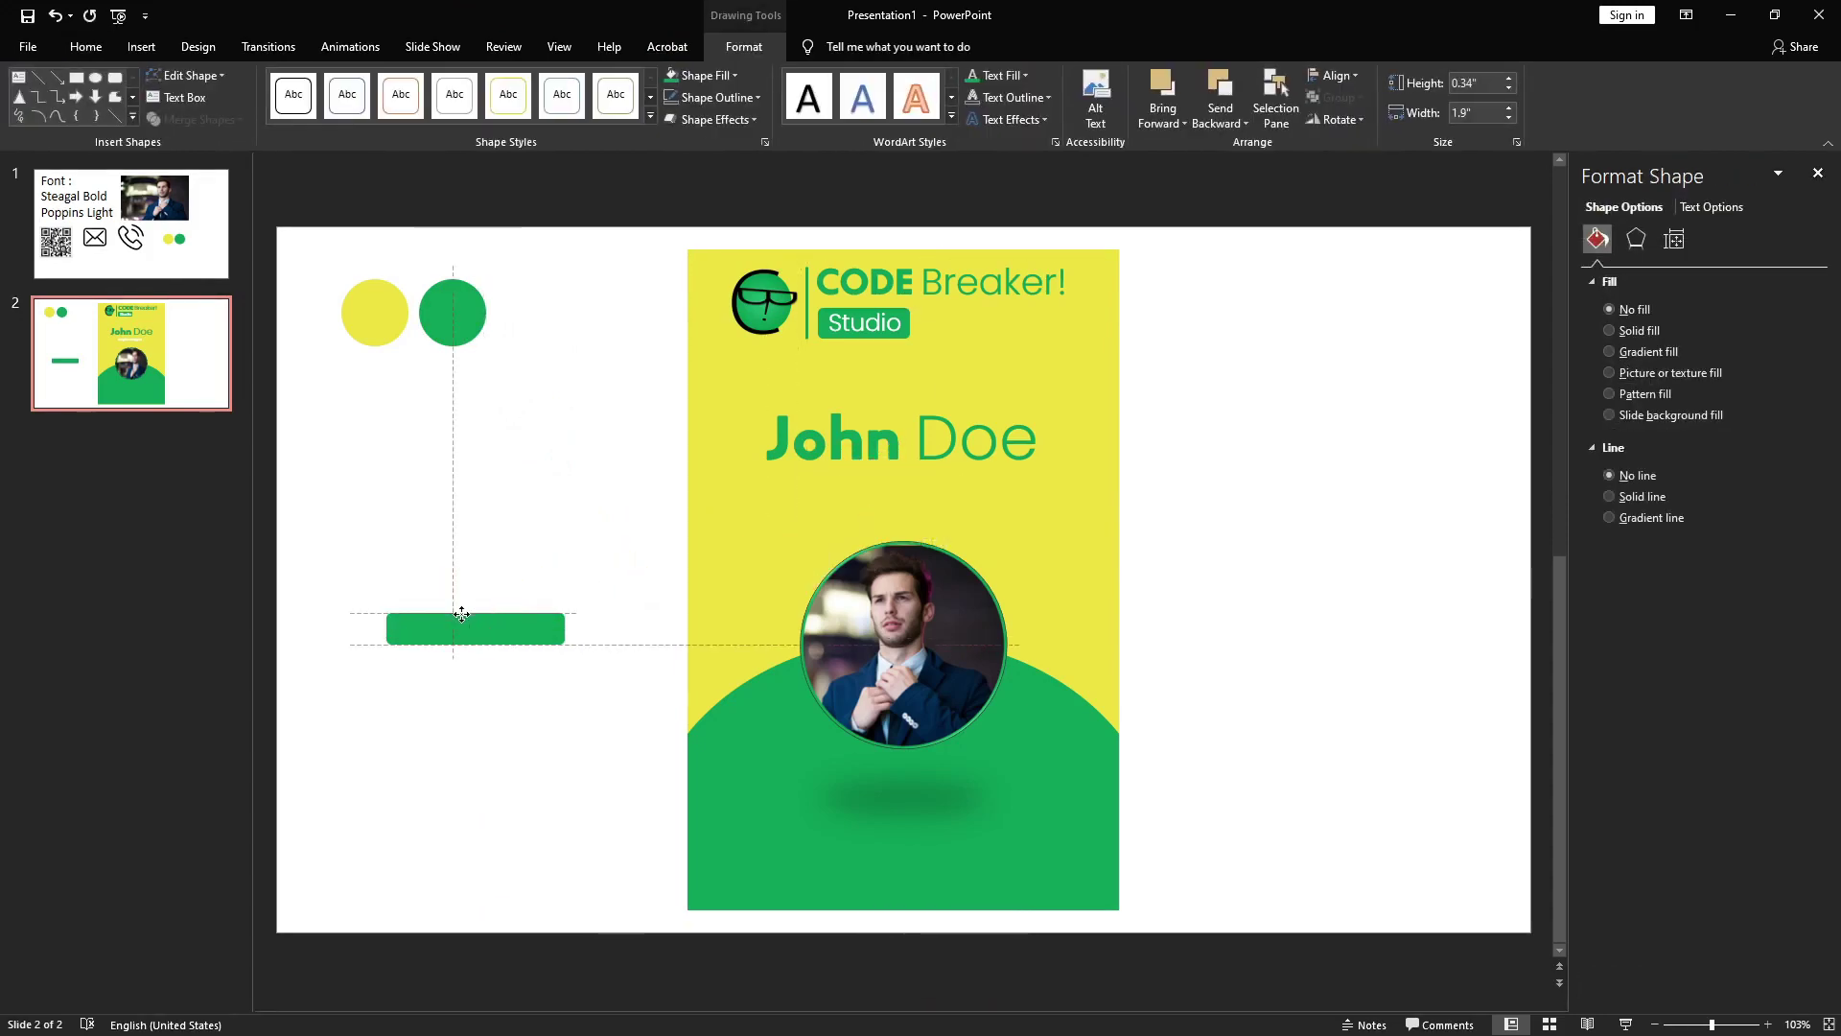
- Draw a green rounded bar under 'John Doe' and label it 'Graphic Designer'
left_click_drag(474, 625, 516, 516)
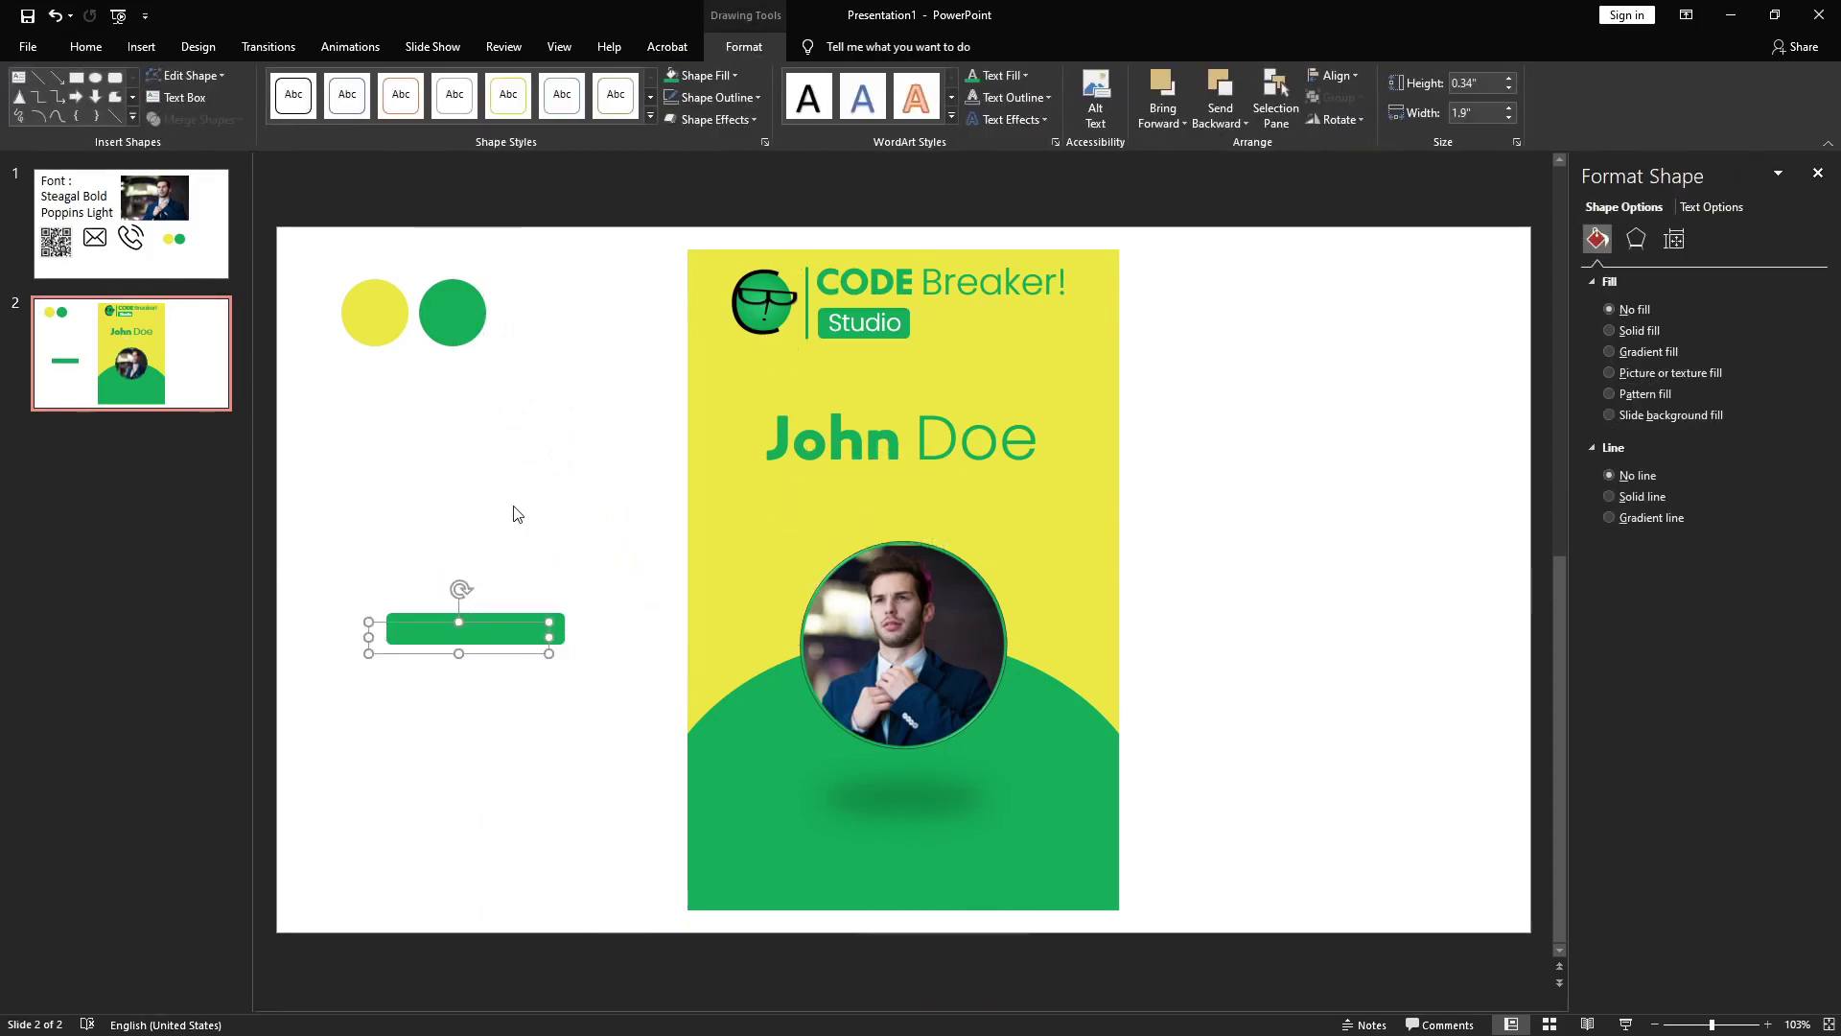
left_click(516, 516)
key("ctrl+shift+]")
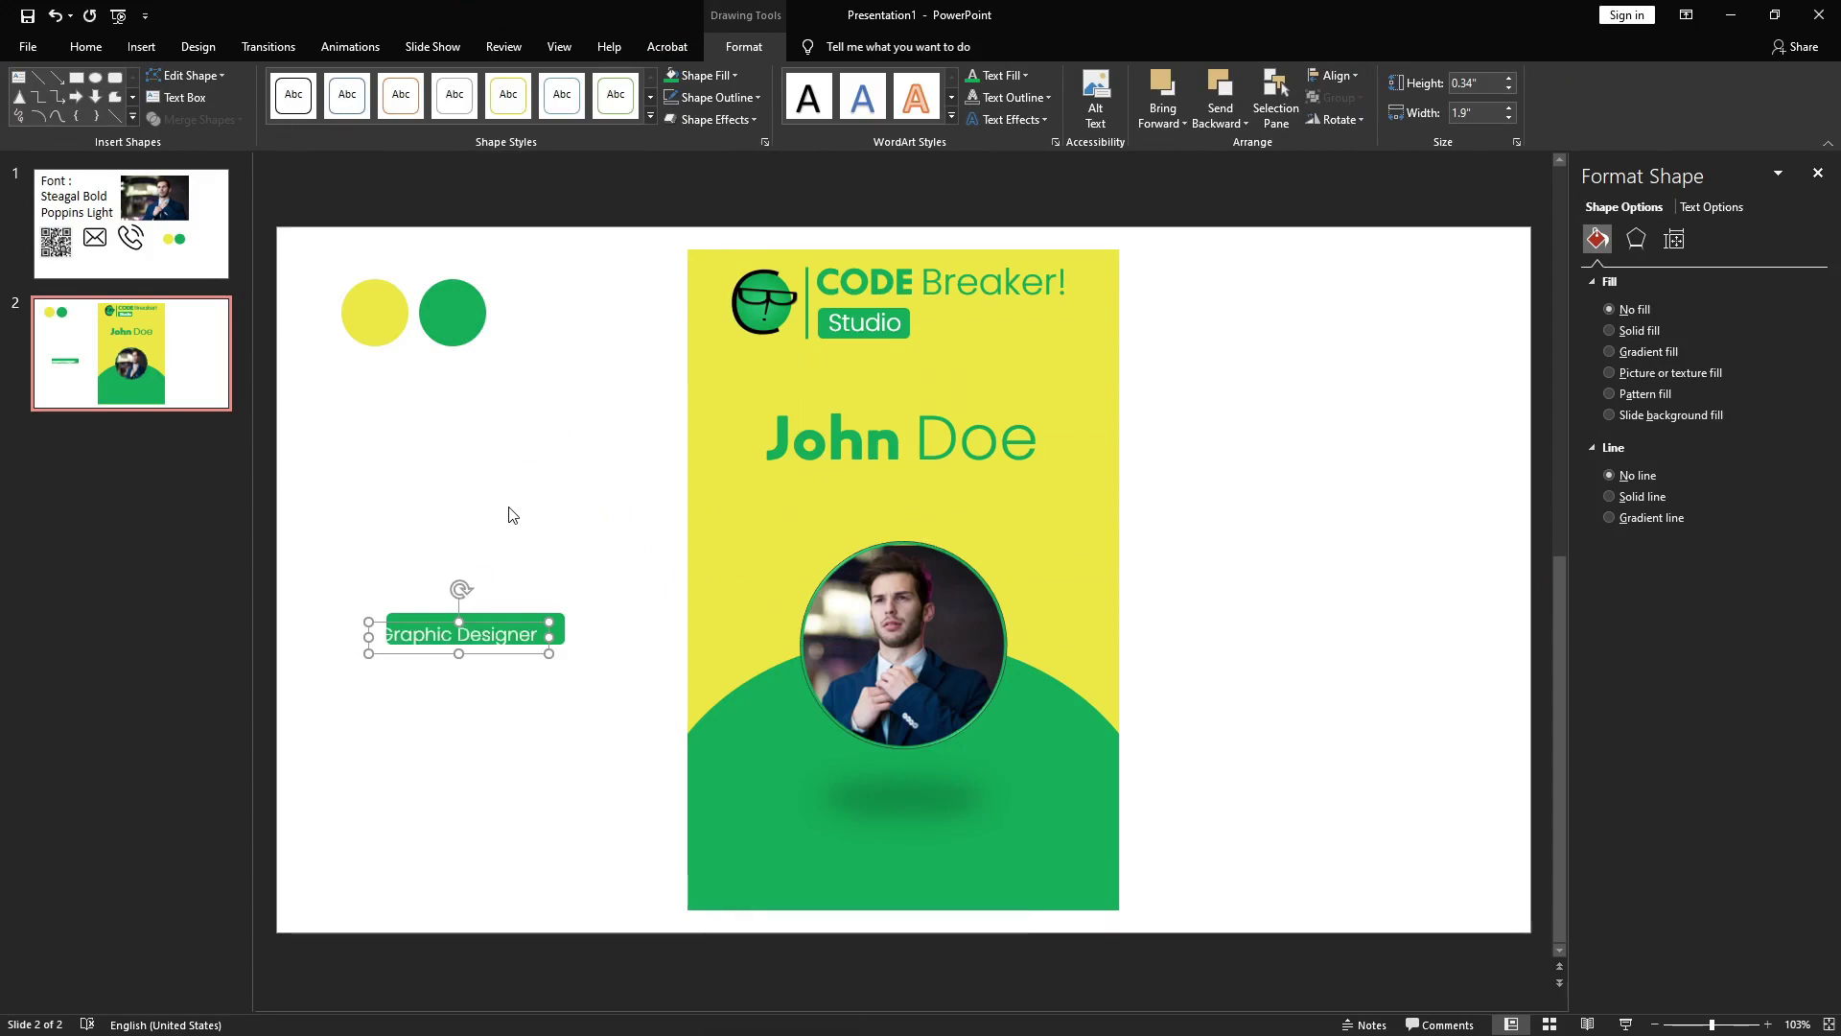
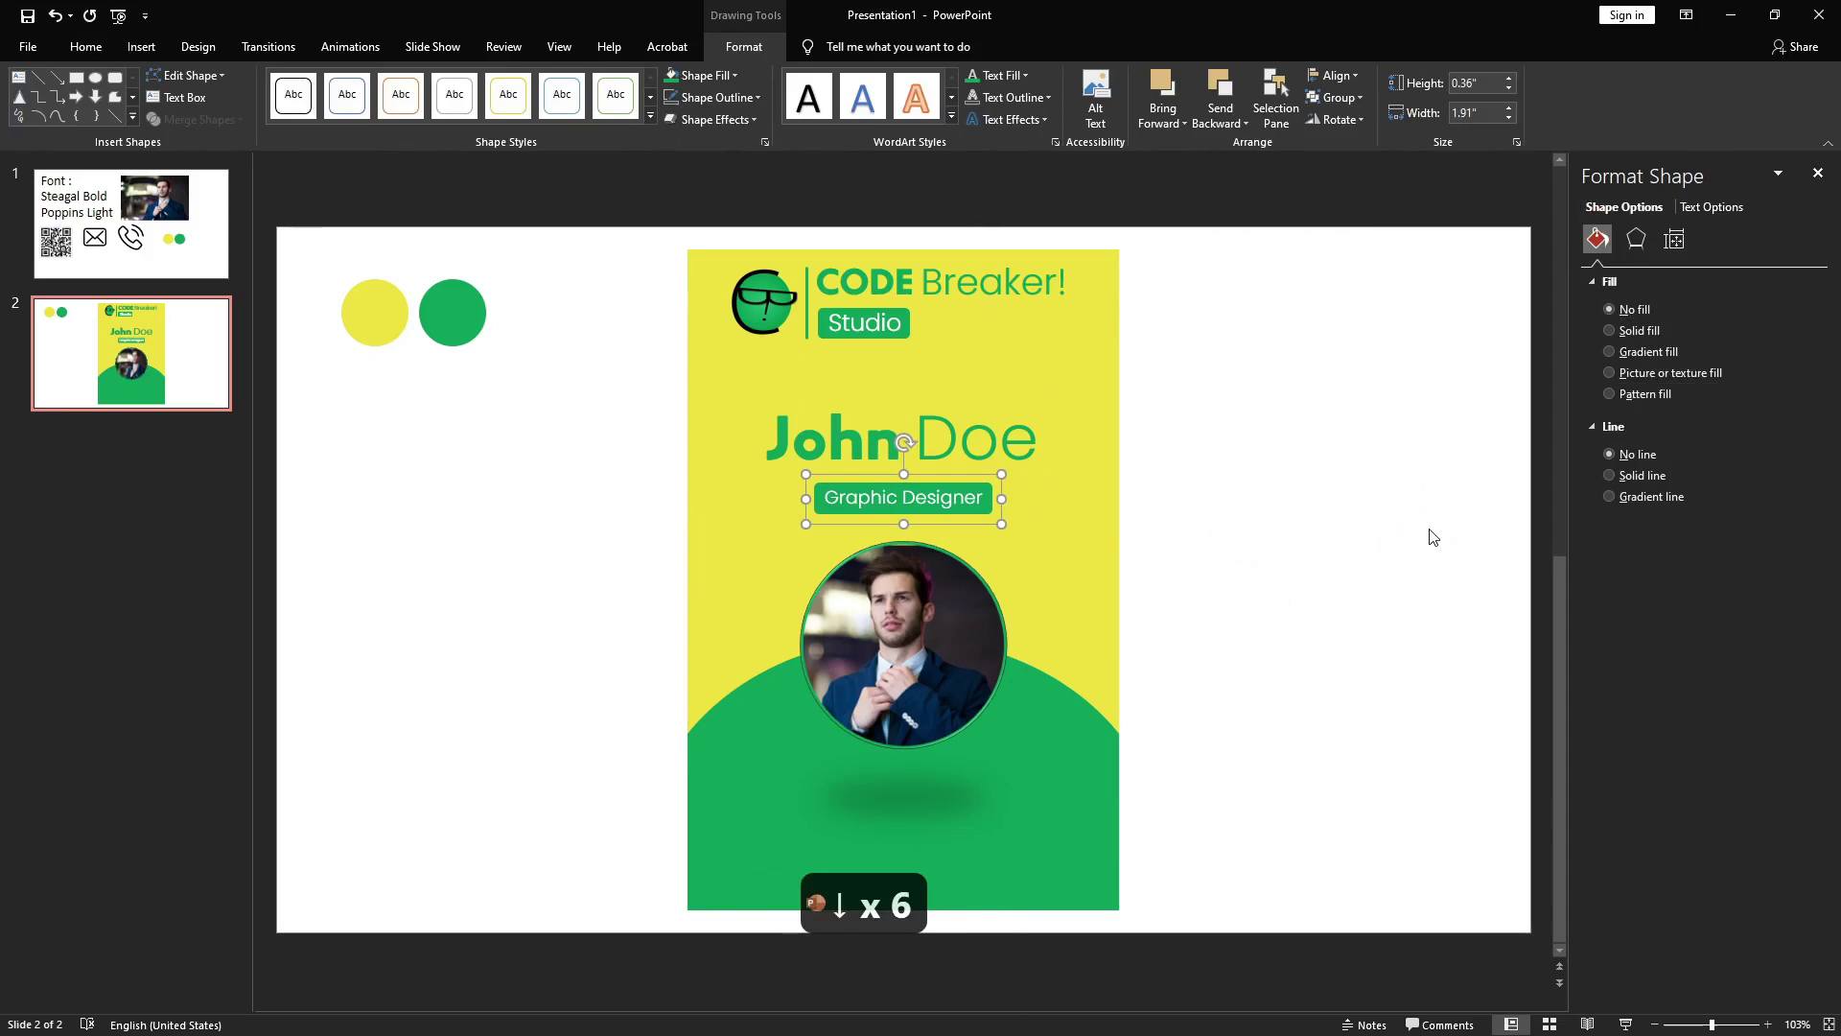
left_click(1367, 558)
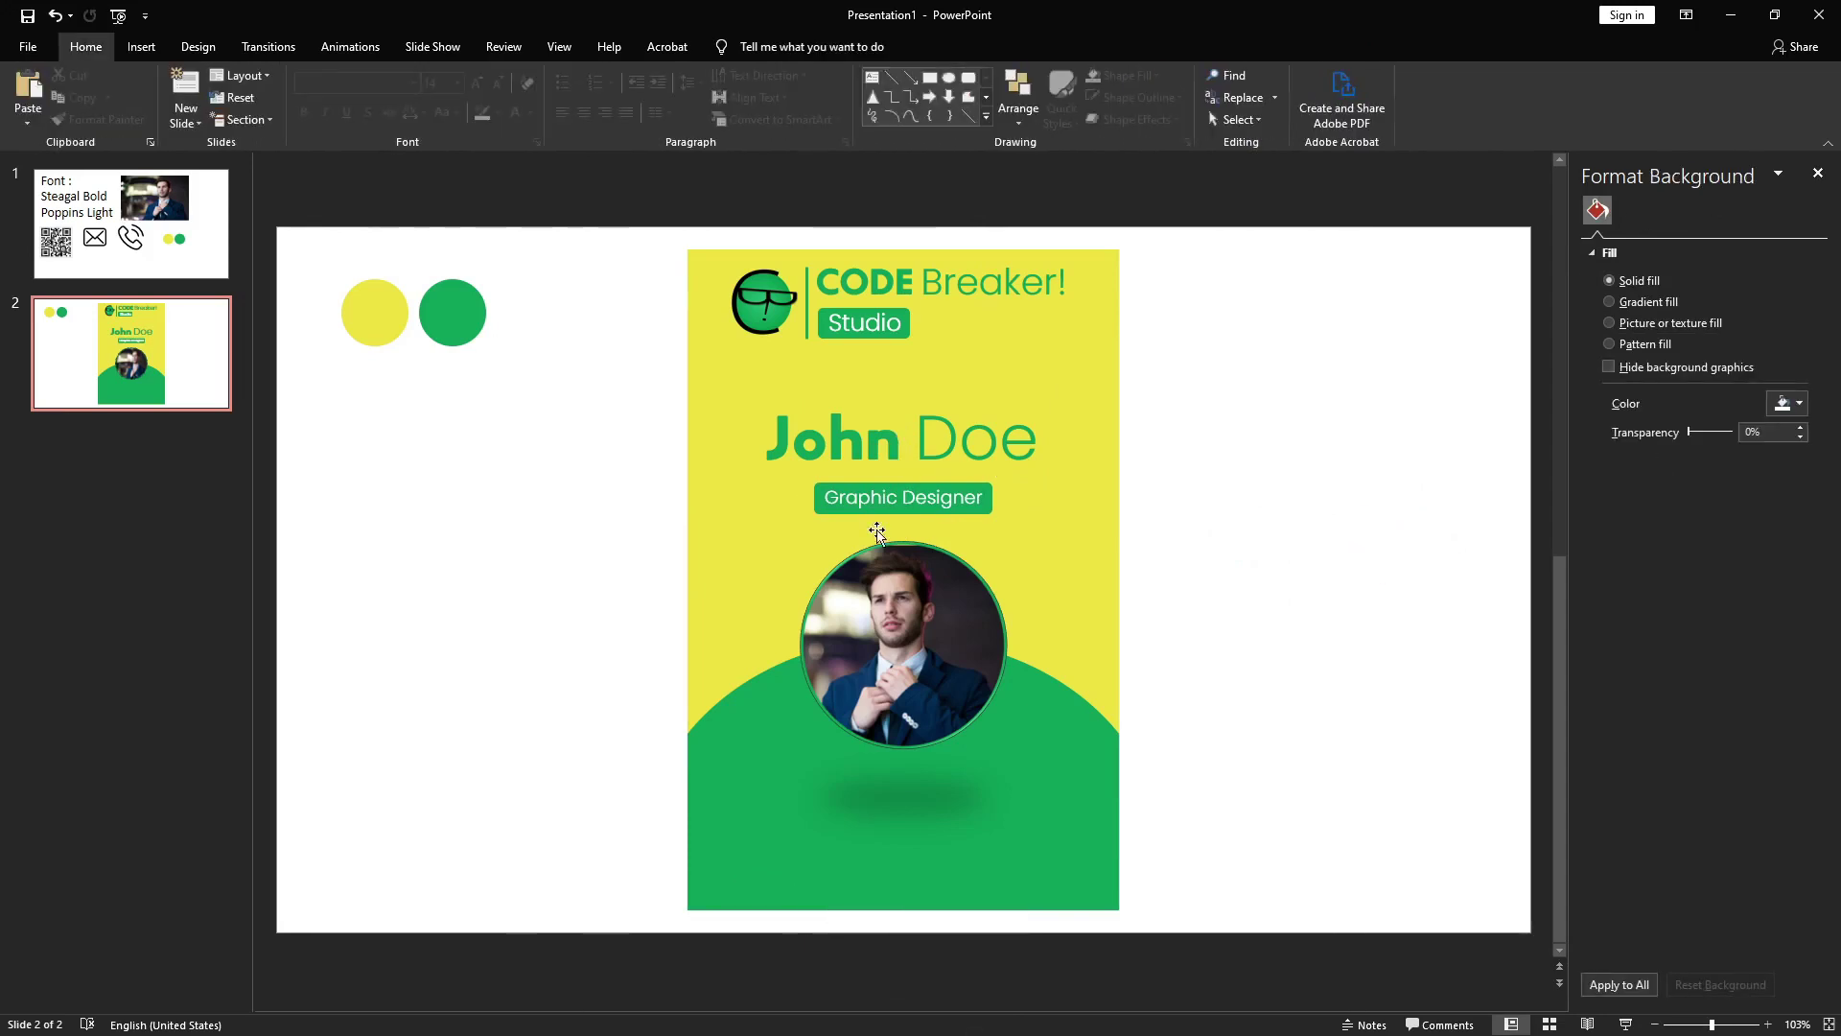
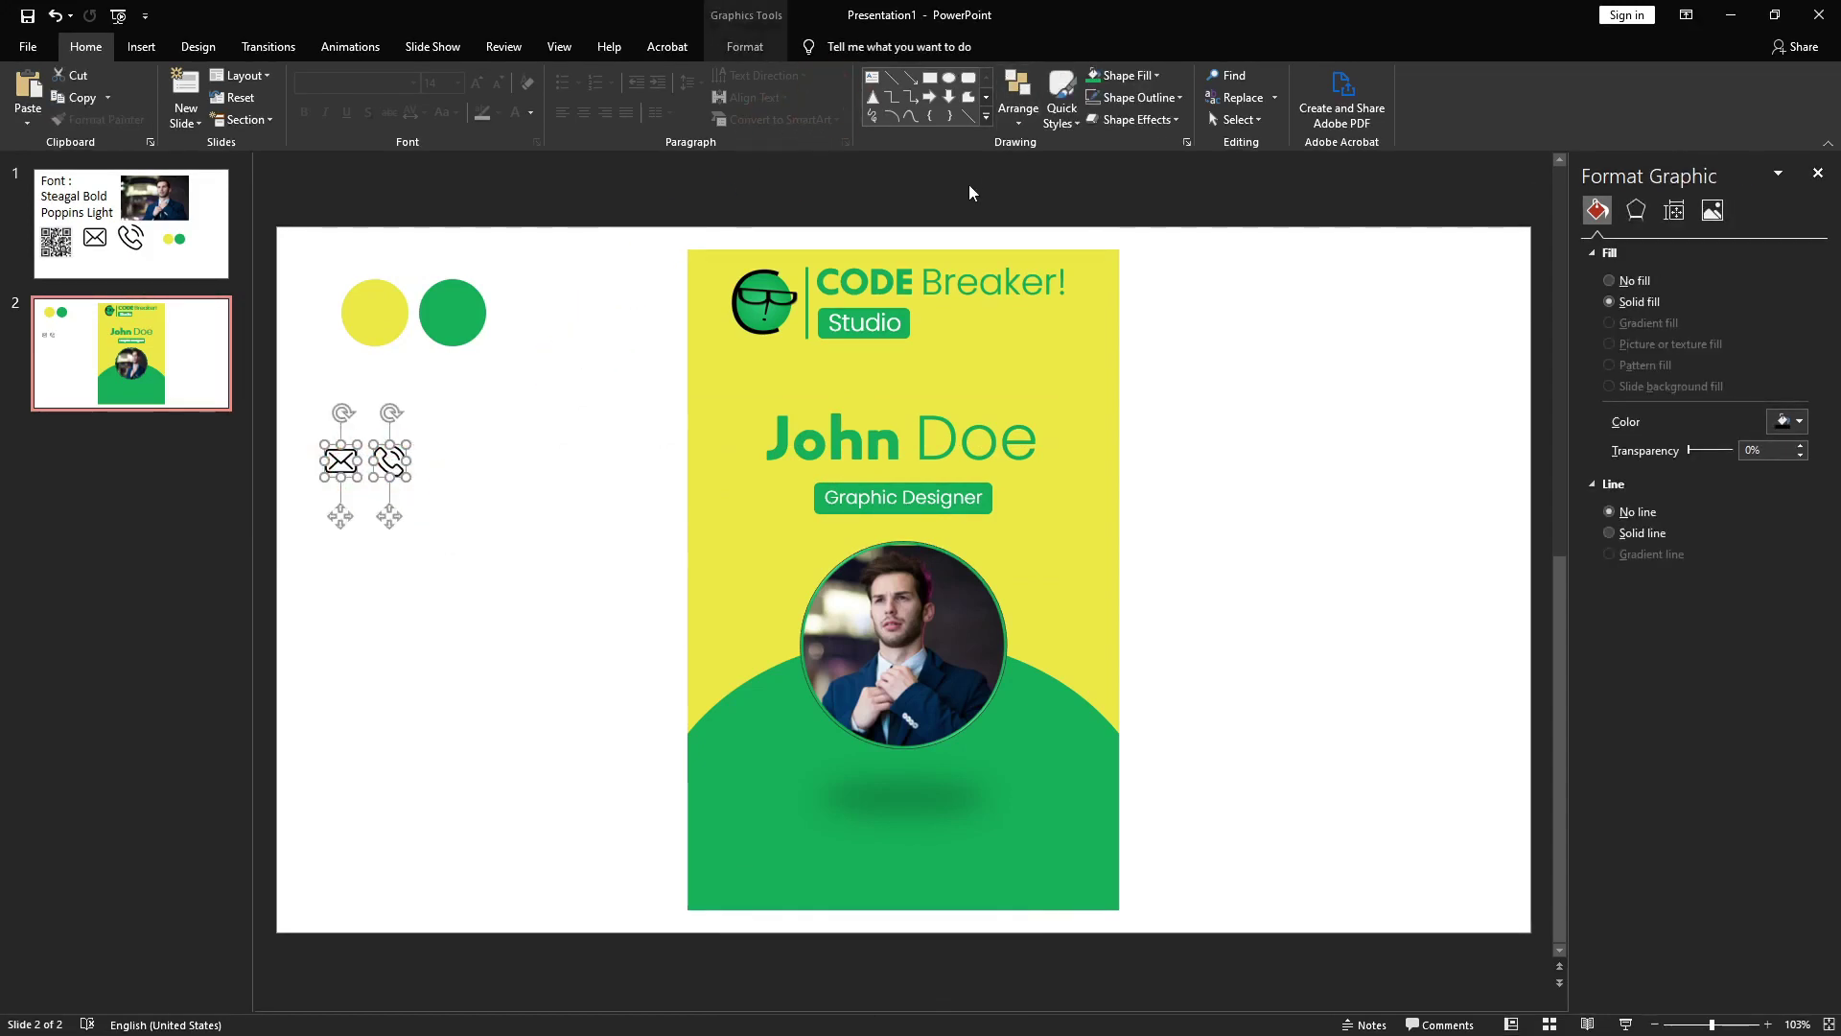
left_click_drag(1122, 83, 1103, 130)
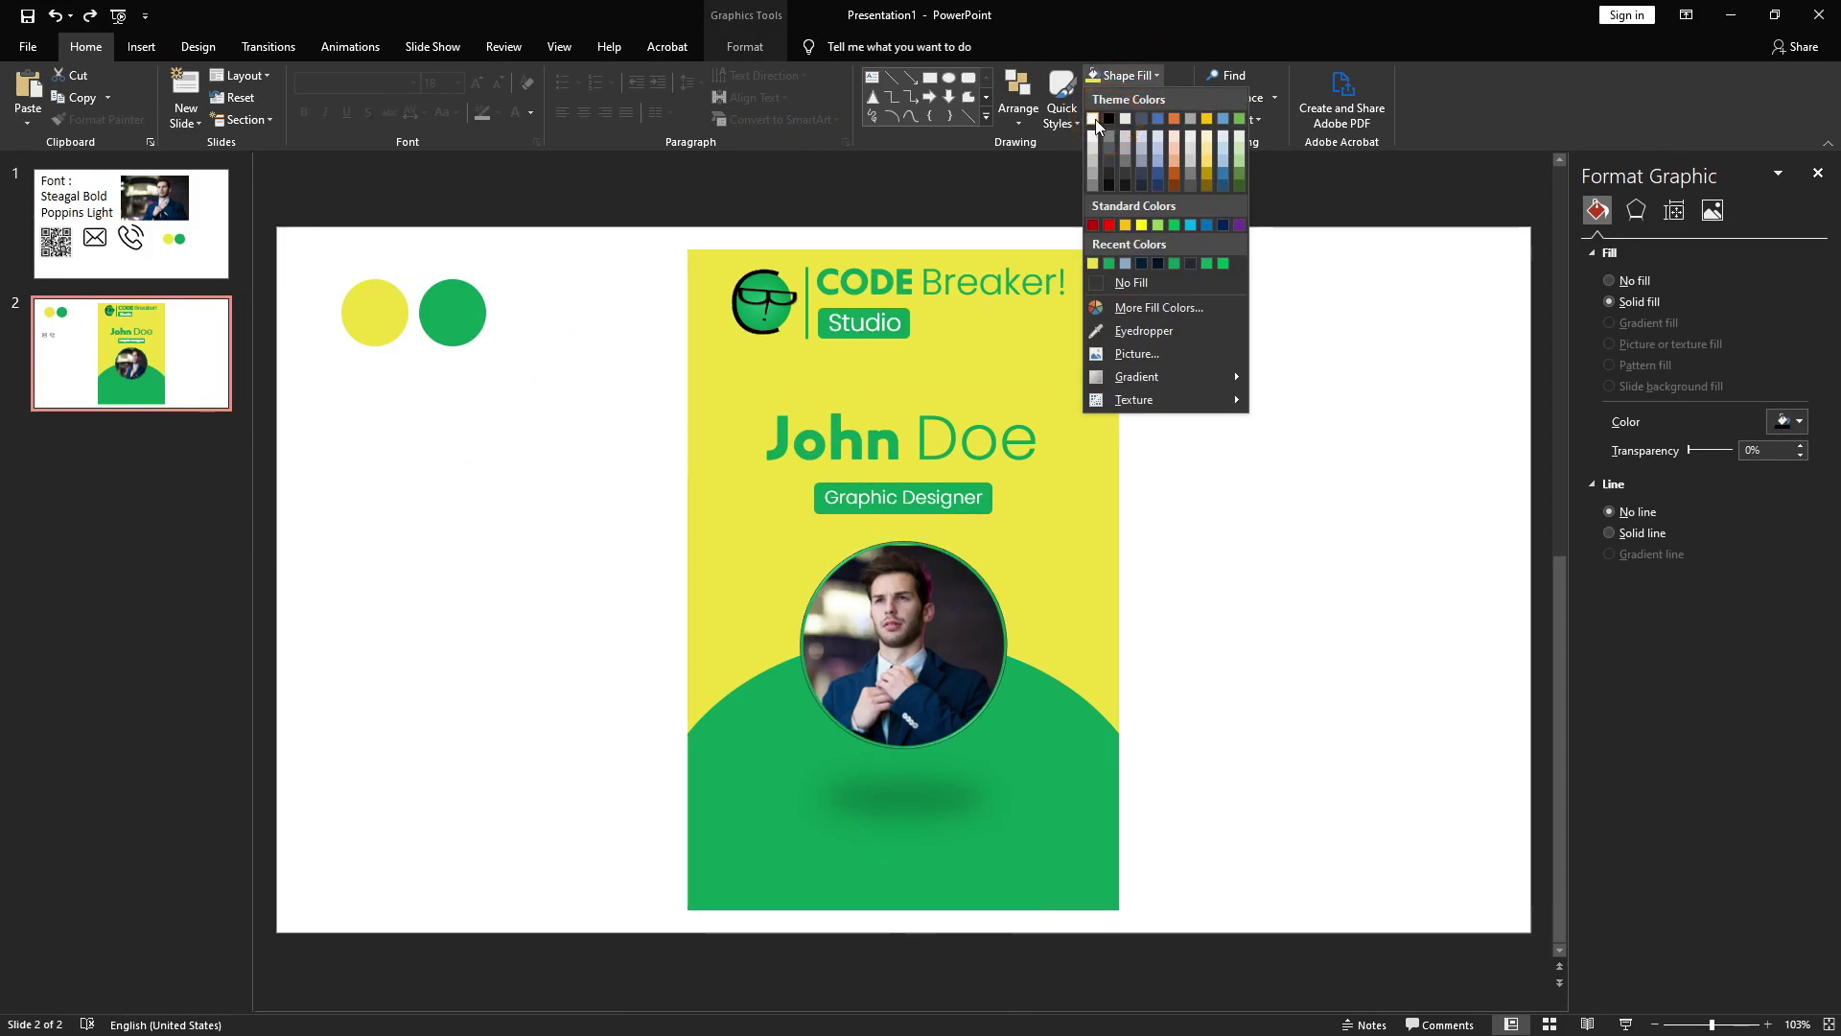
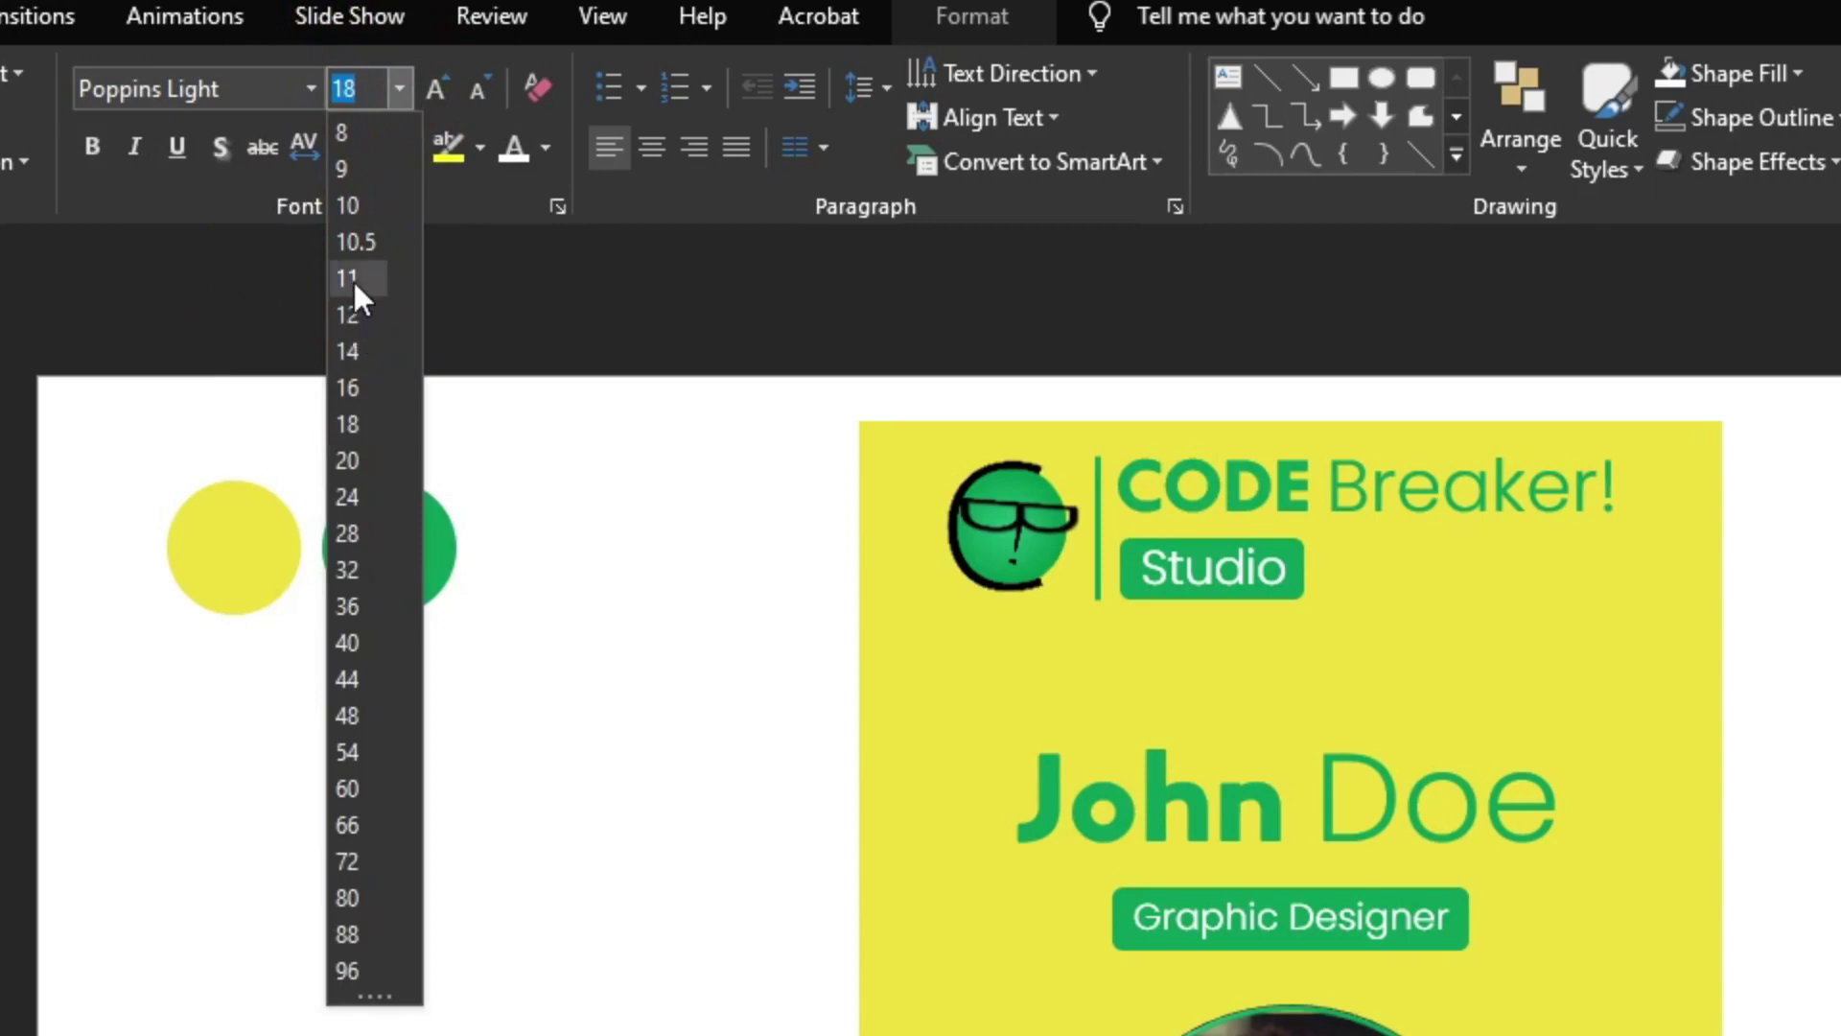
left_click(934, 741)
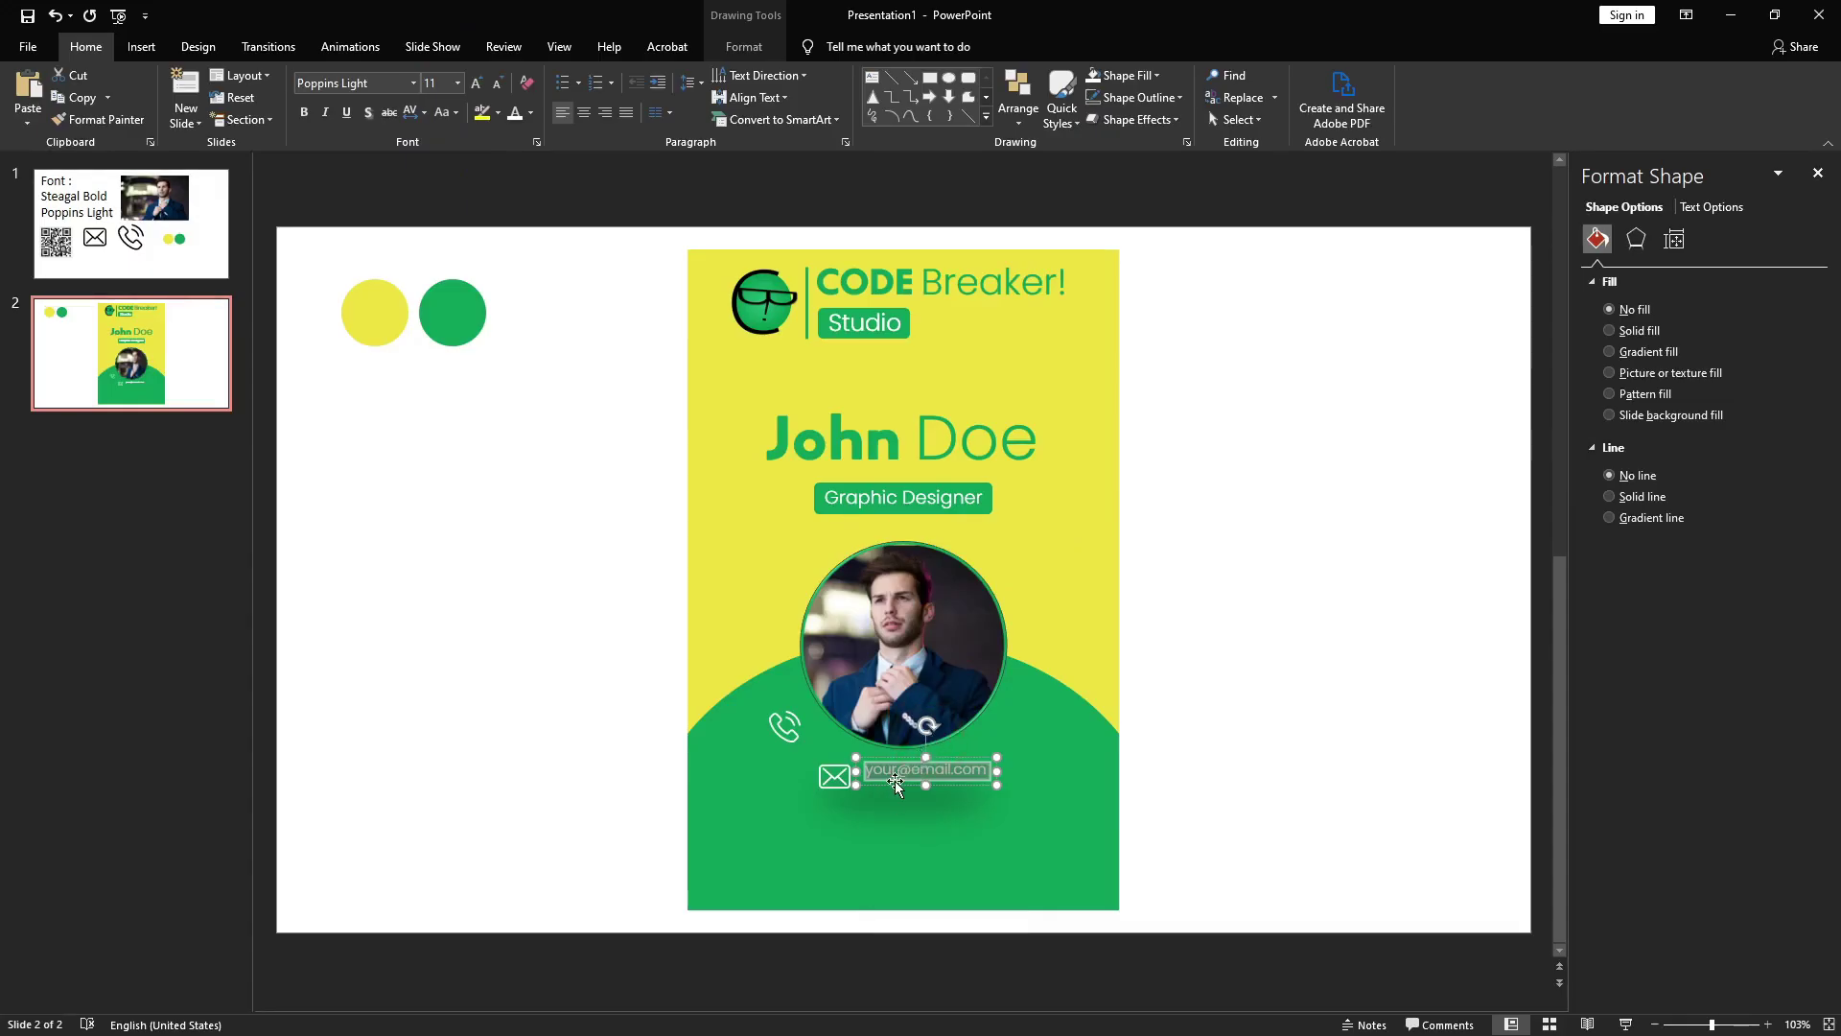
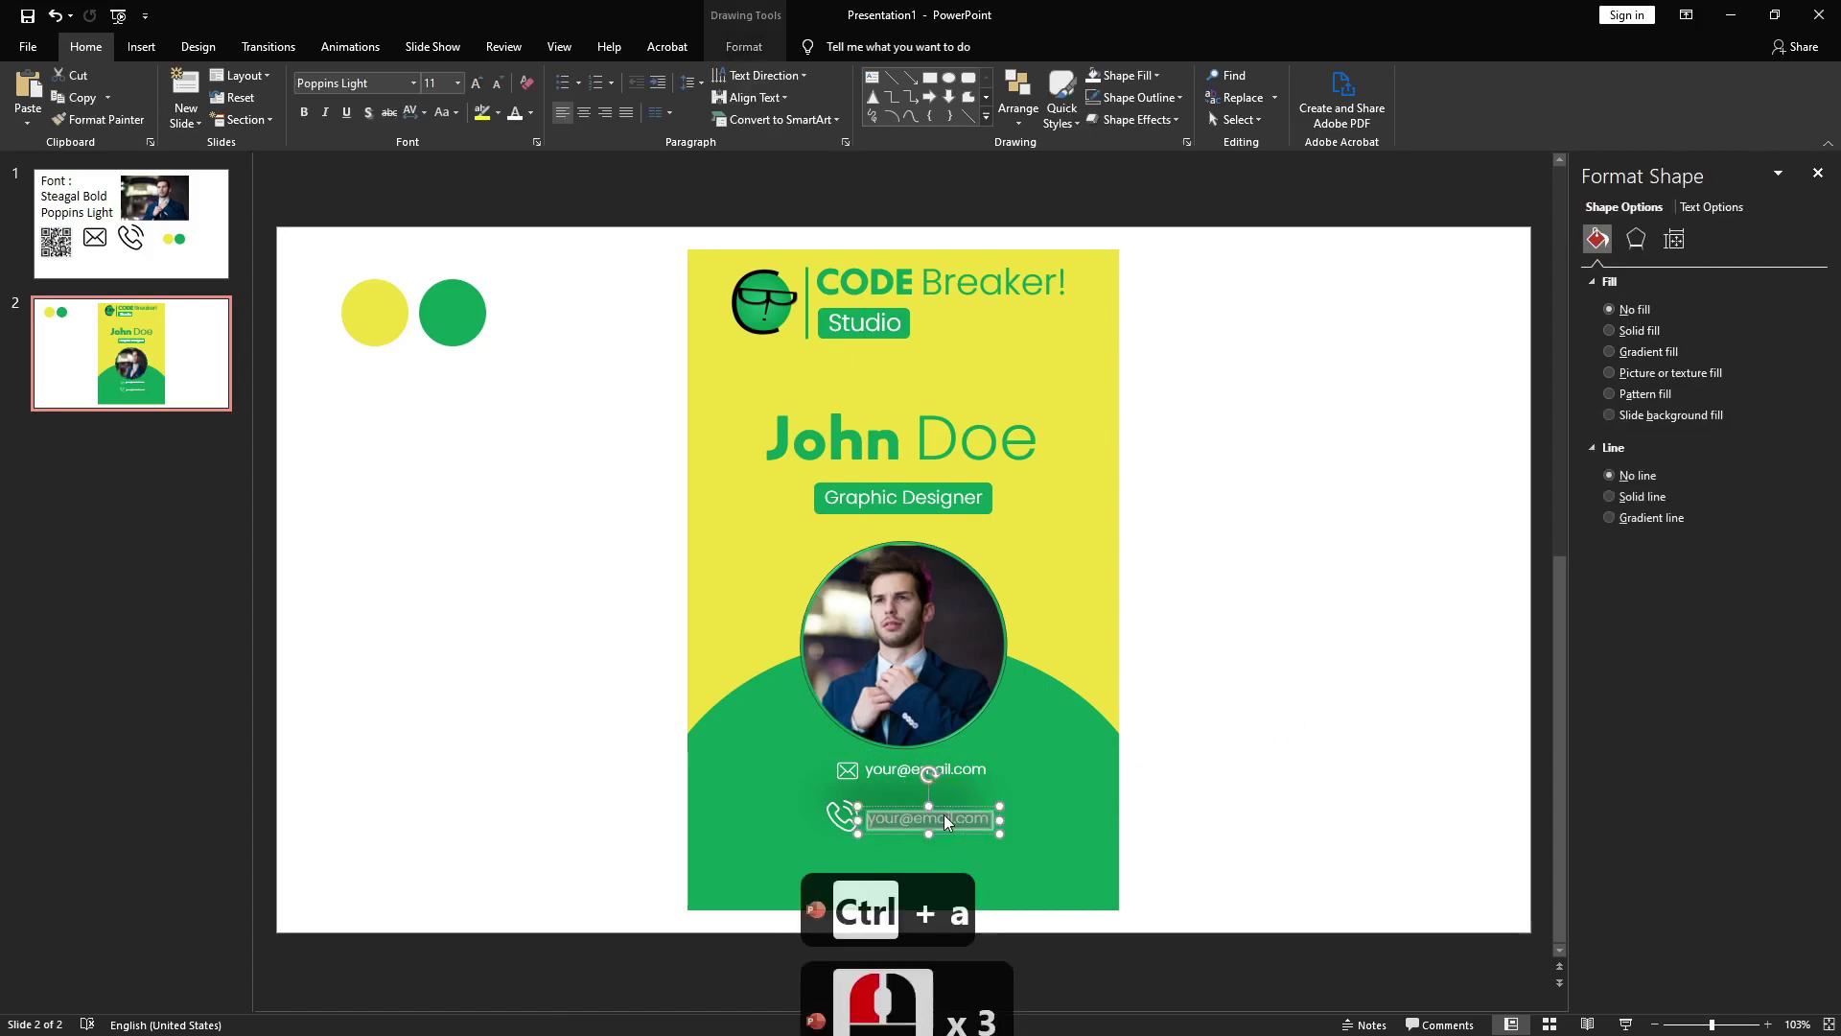
left_click(947, 824)
type("+01 2345")
type("6789")
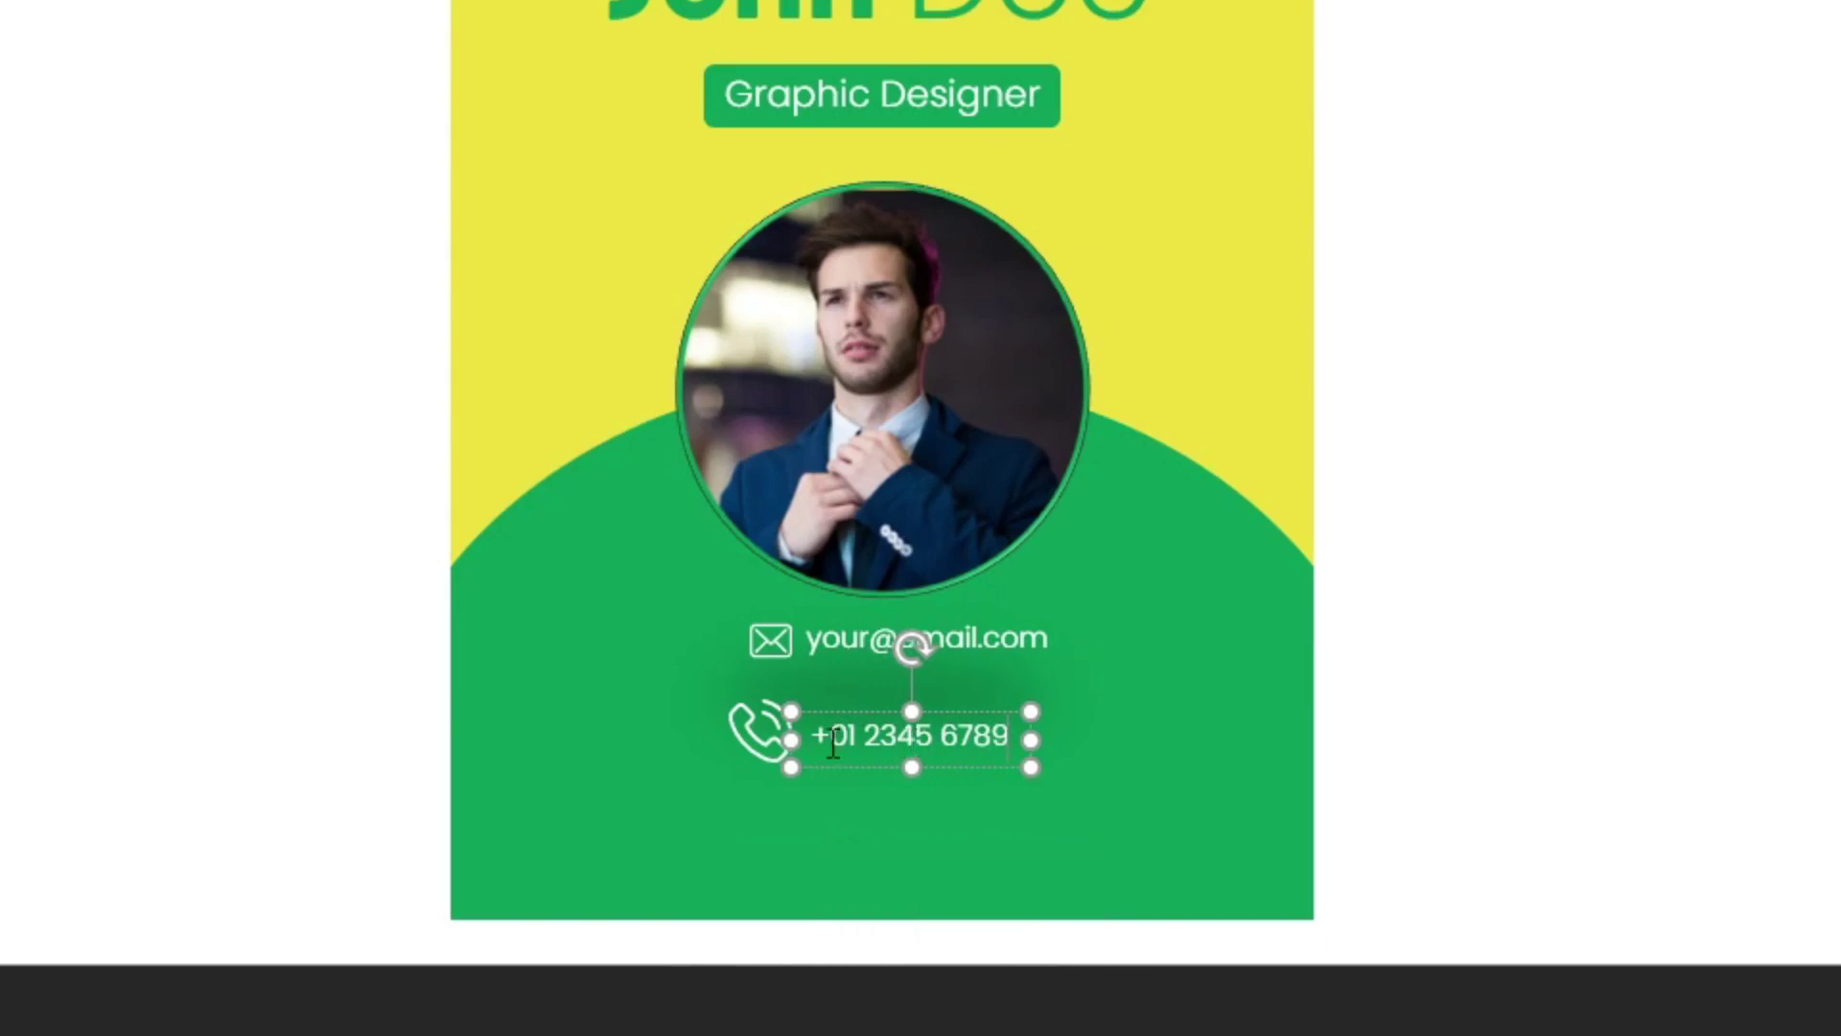
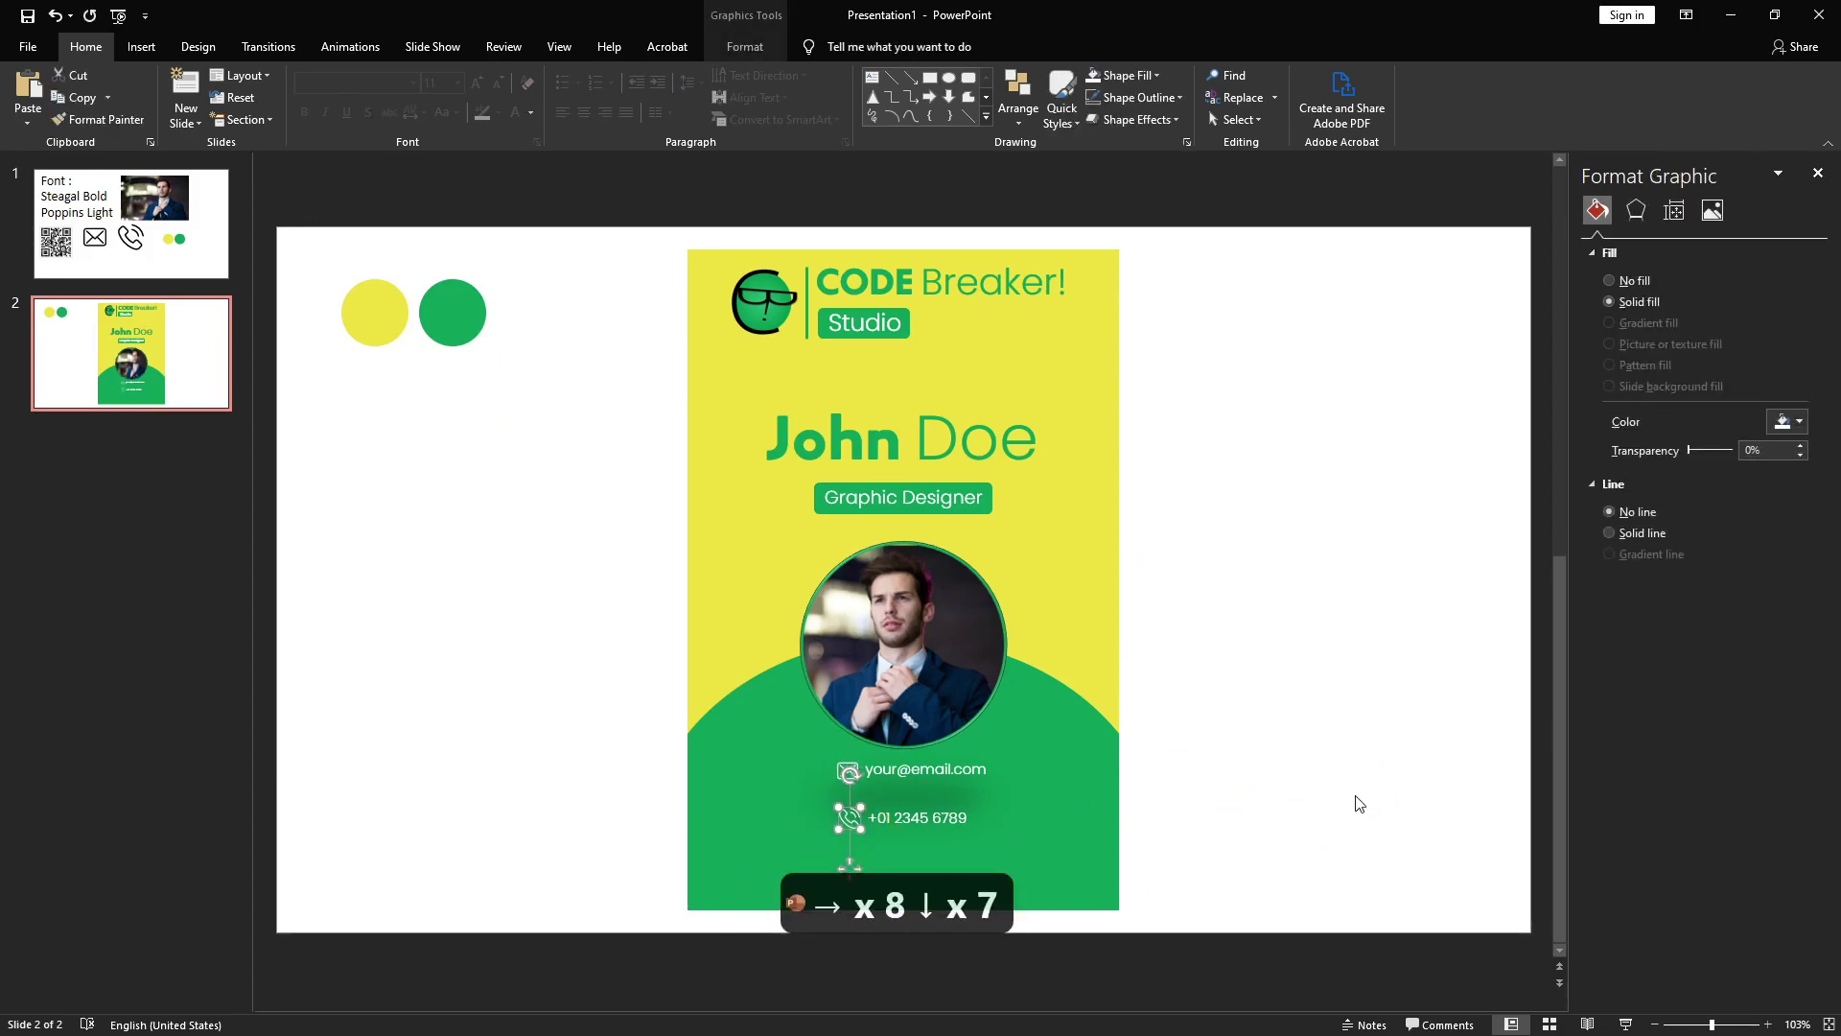
- Align Middle the email icon with its text and settle the contact rows lower in the green area
key("Right")
left_click_drag(1350, 804, 1246, 816)
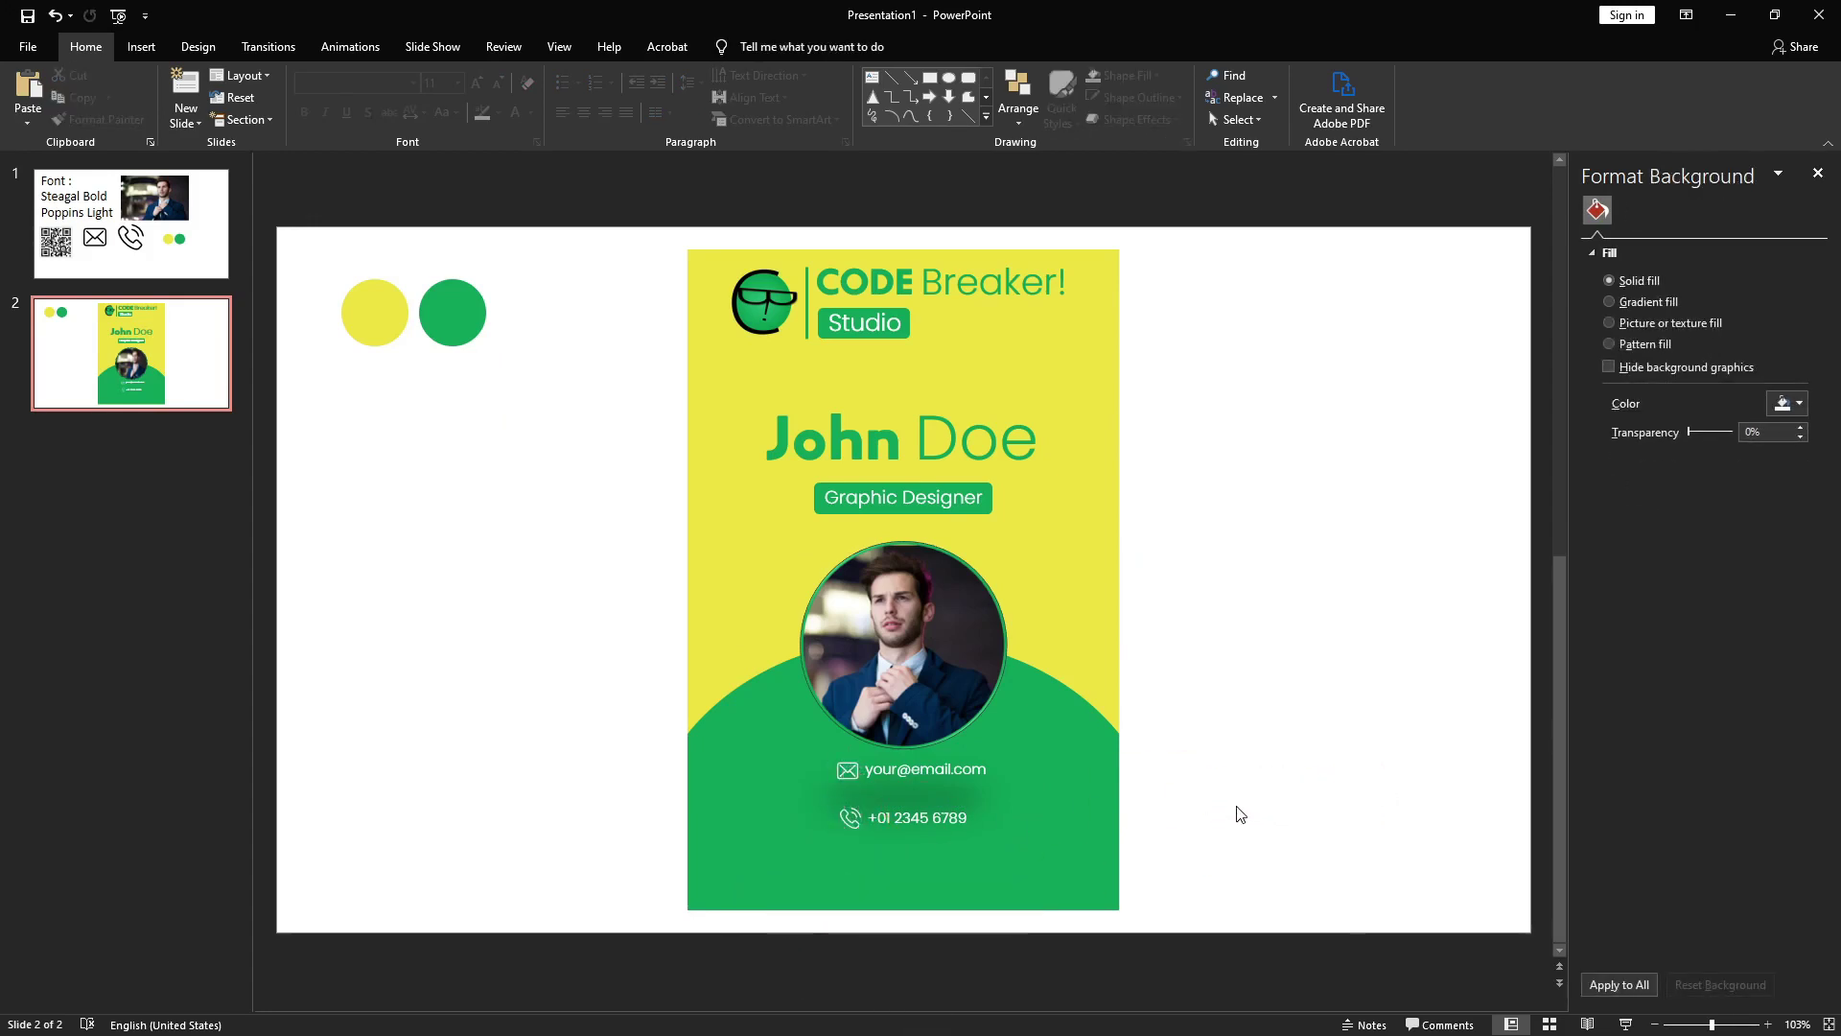
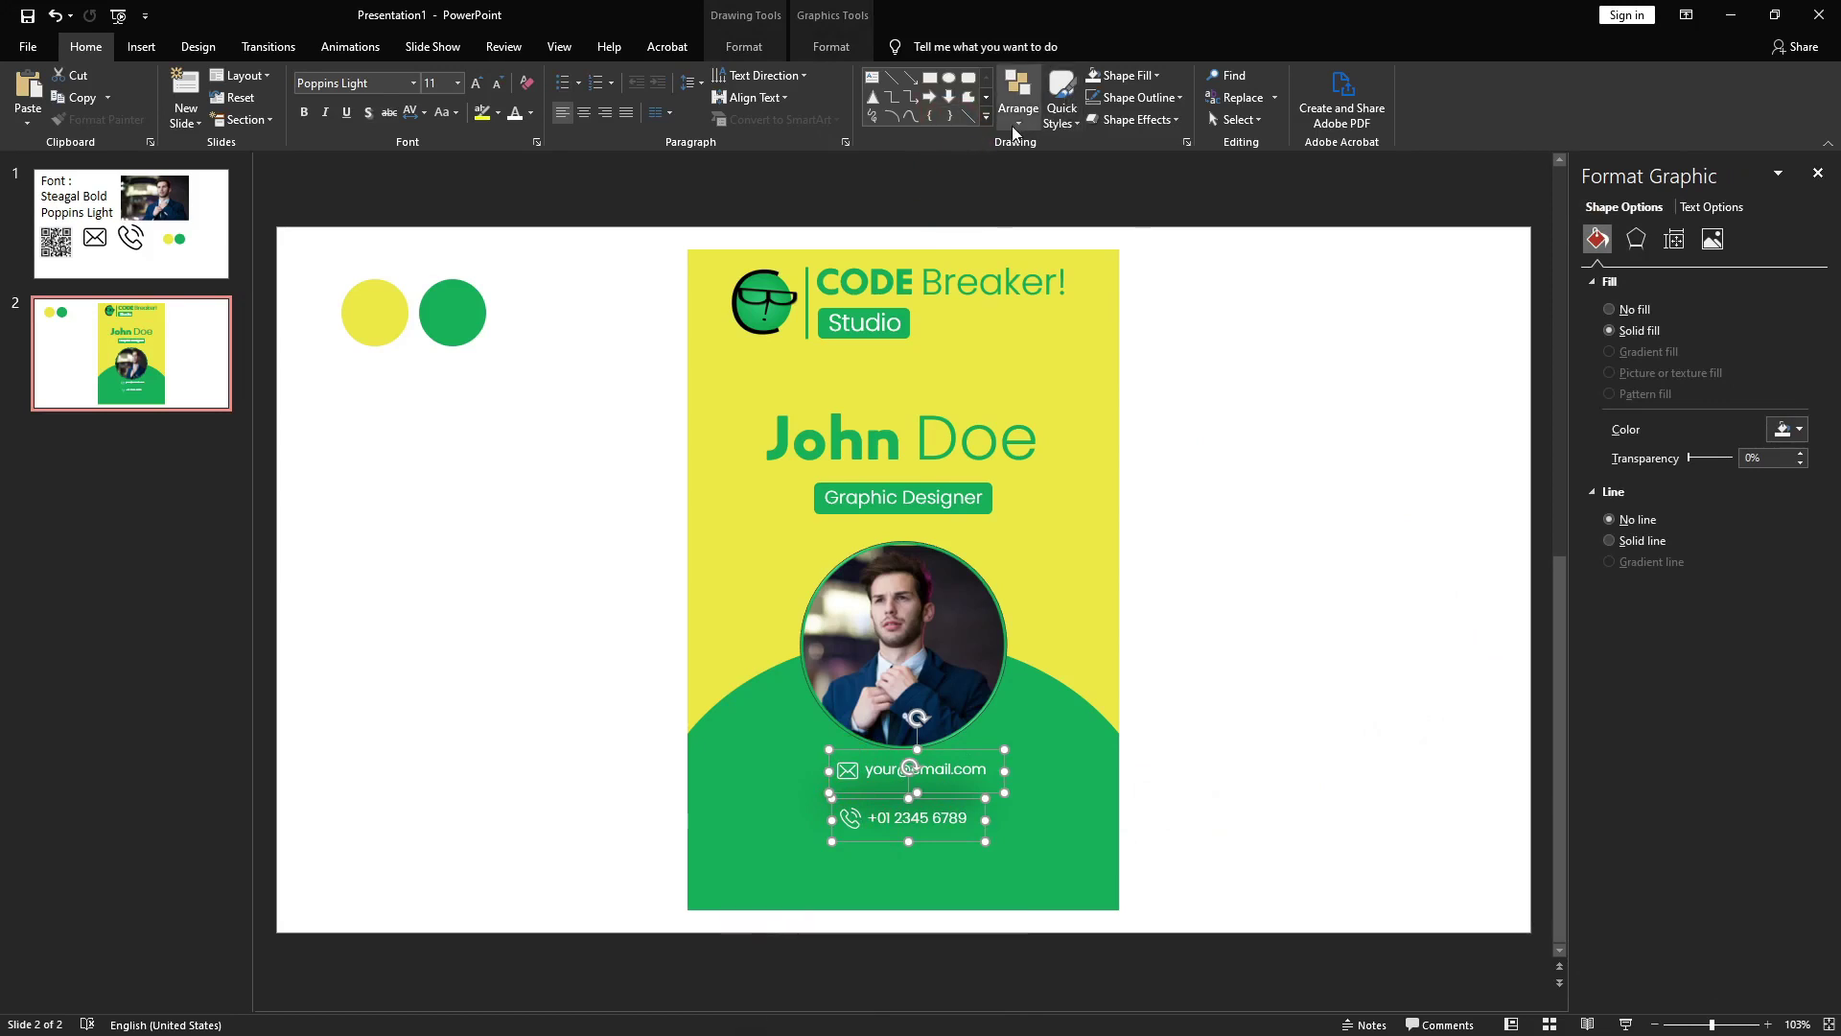
left_click_drag(1014, 136, 1033, 381)
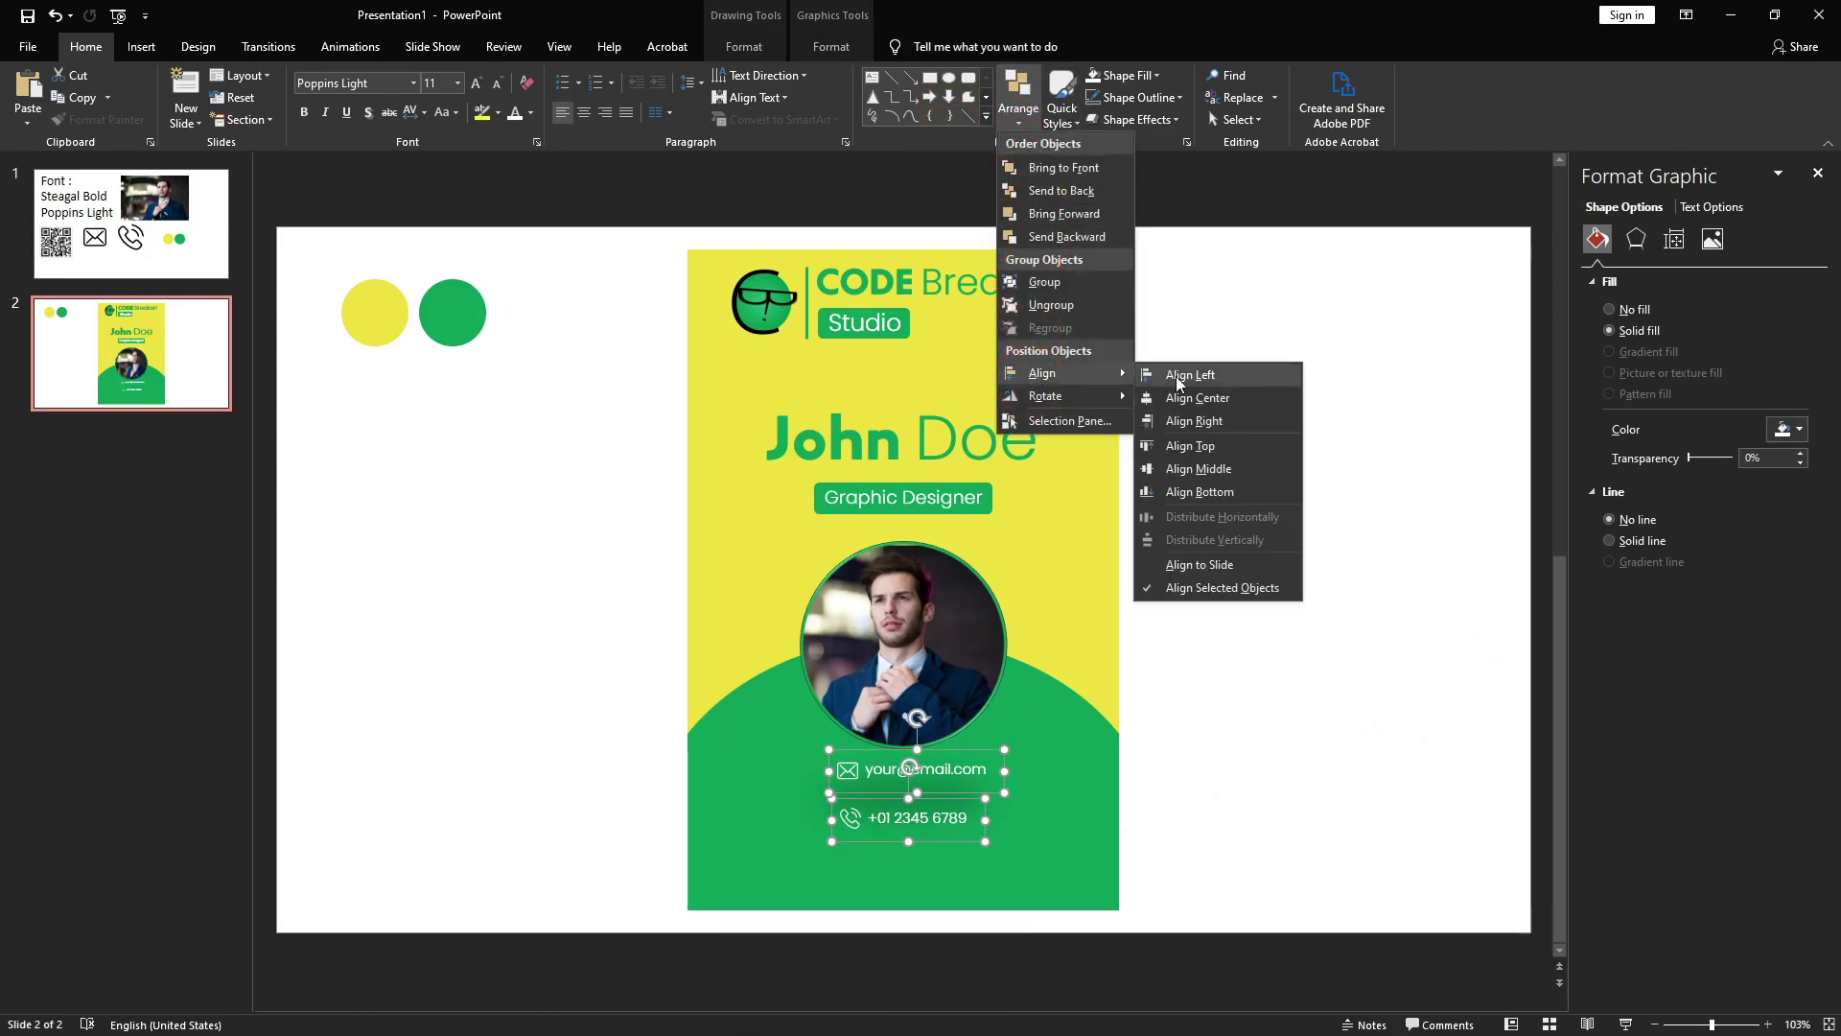
left_click_drag(1181, 384, 1261, 678)
left_click_drag(1269, 723, 1365, 645)
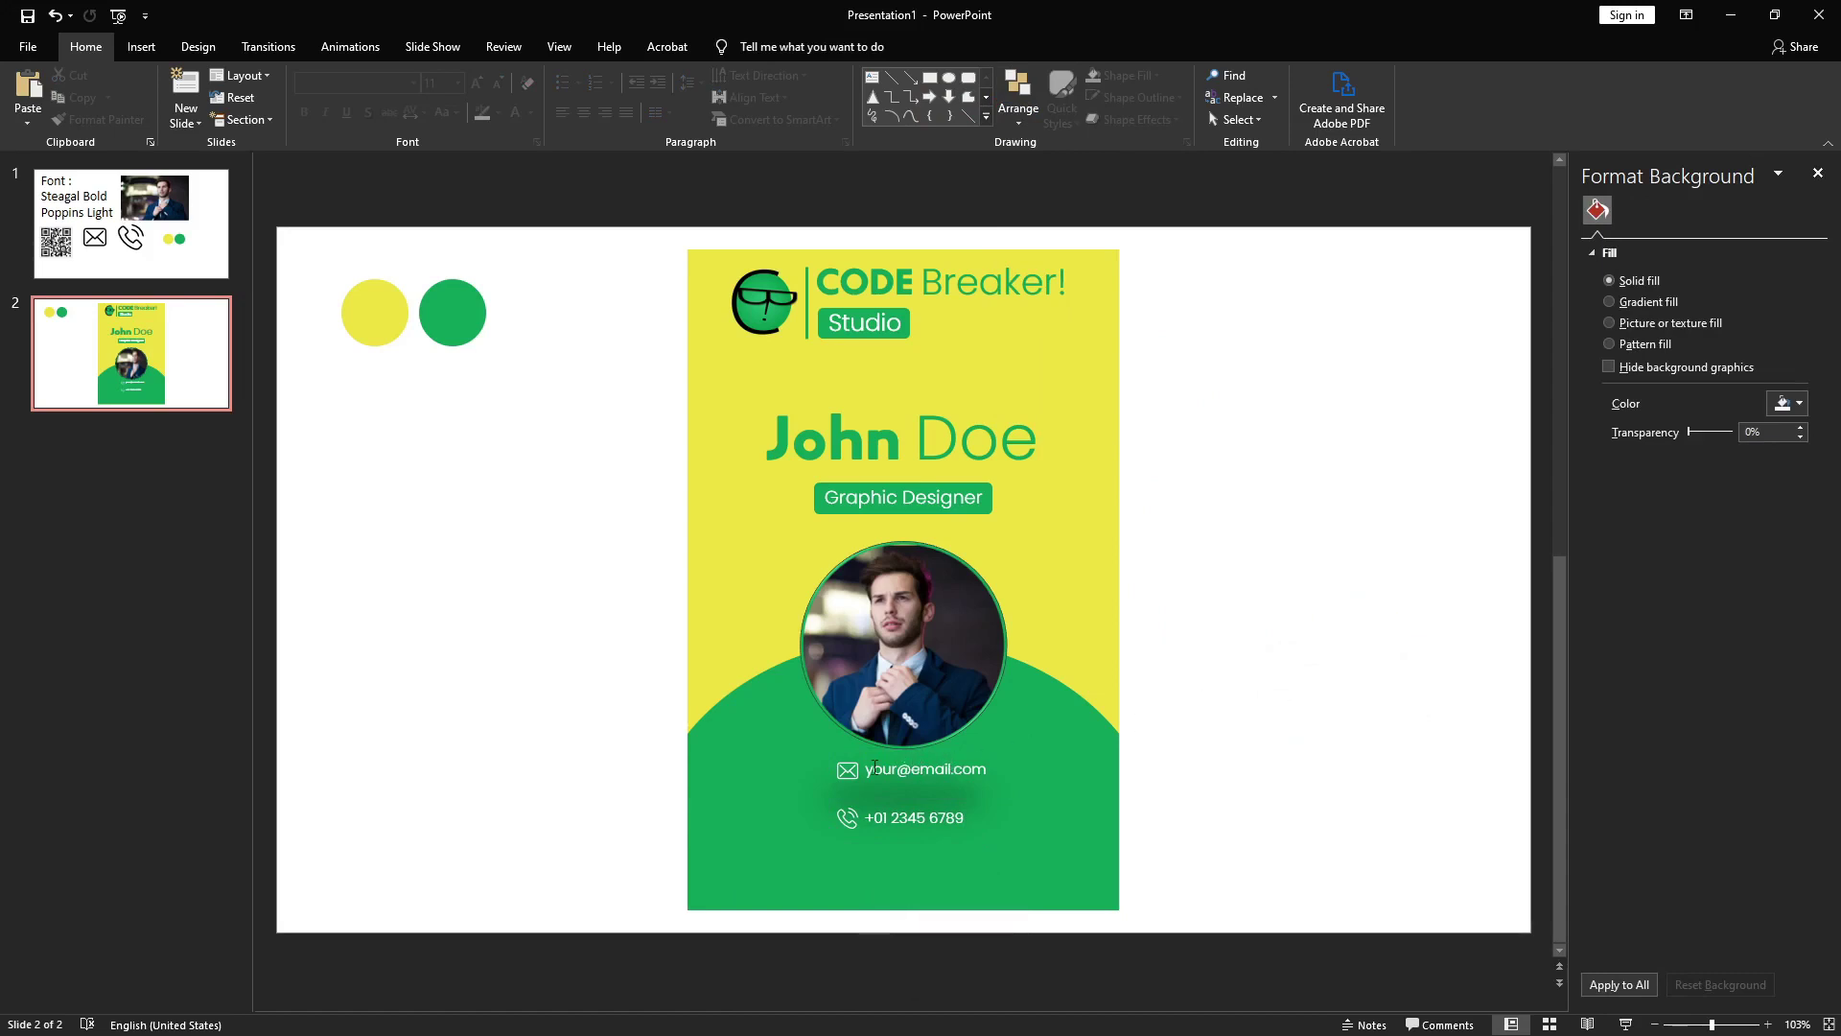
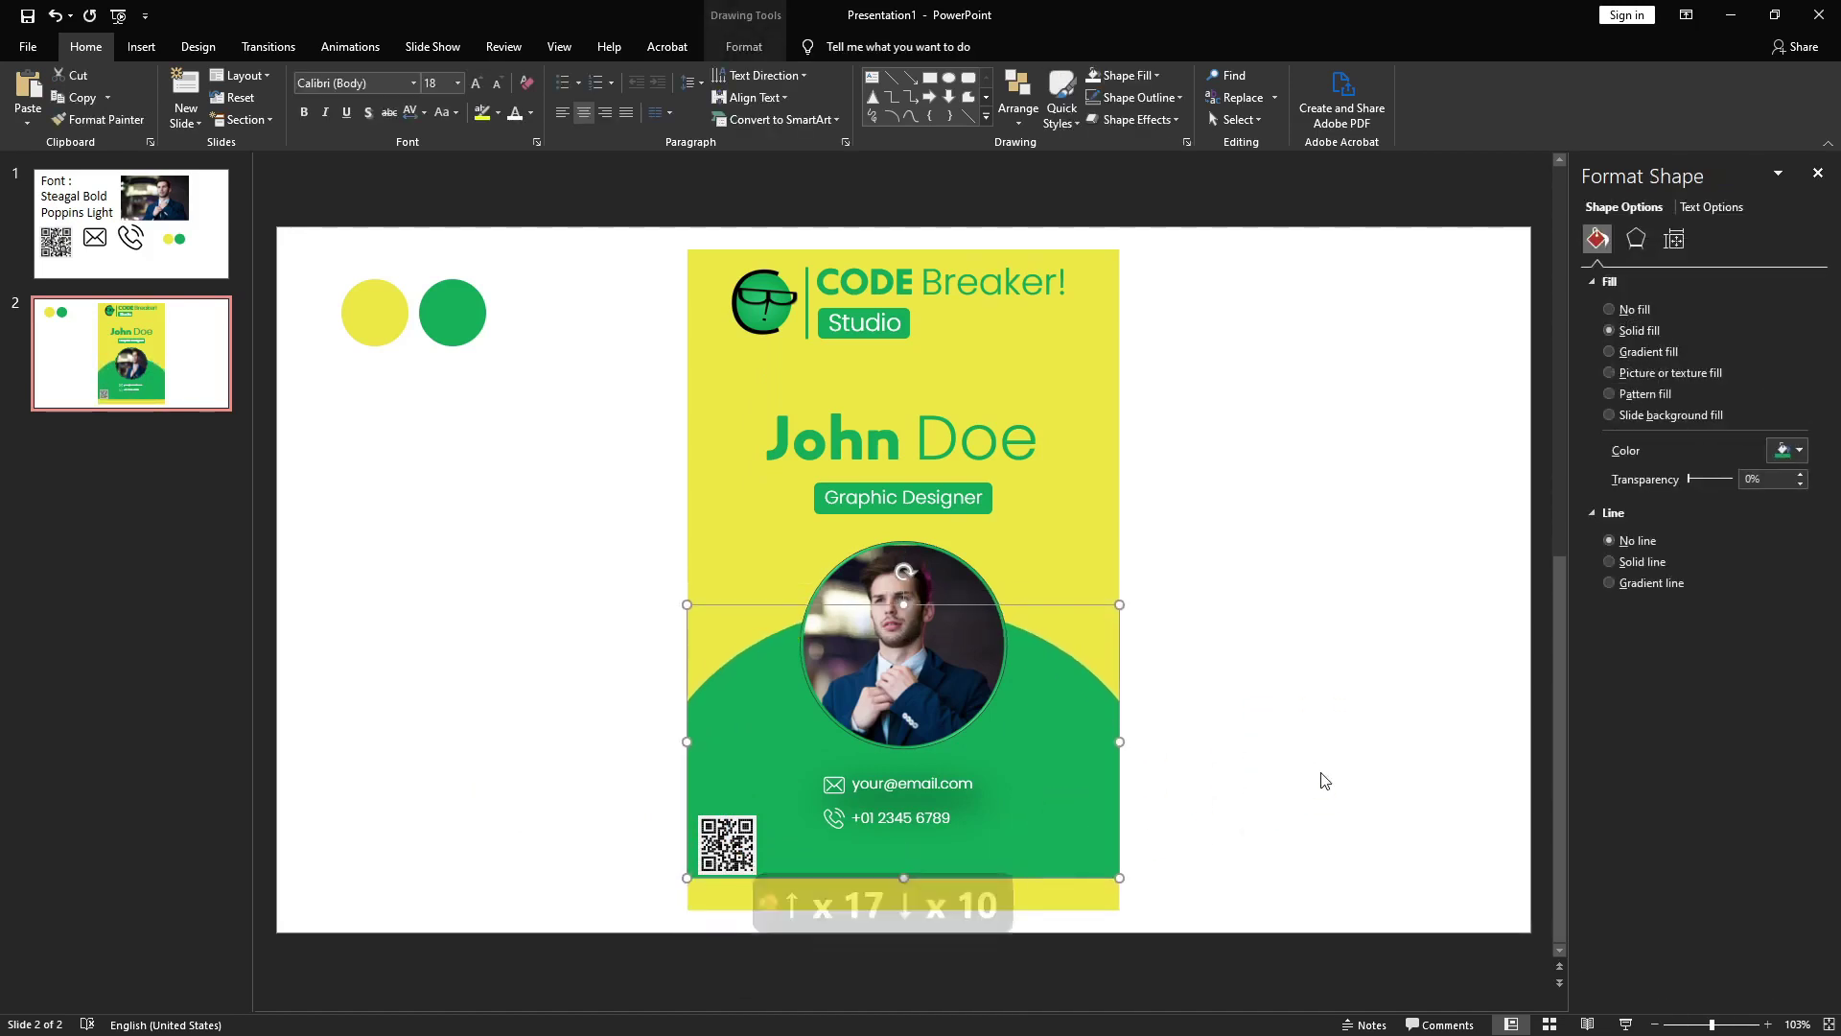
- Add the QR code bottom-left with an 'ID No : 1234 567...' line typed beneath it
key("Up")
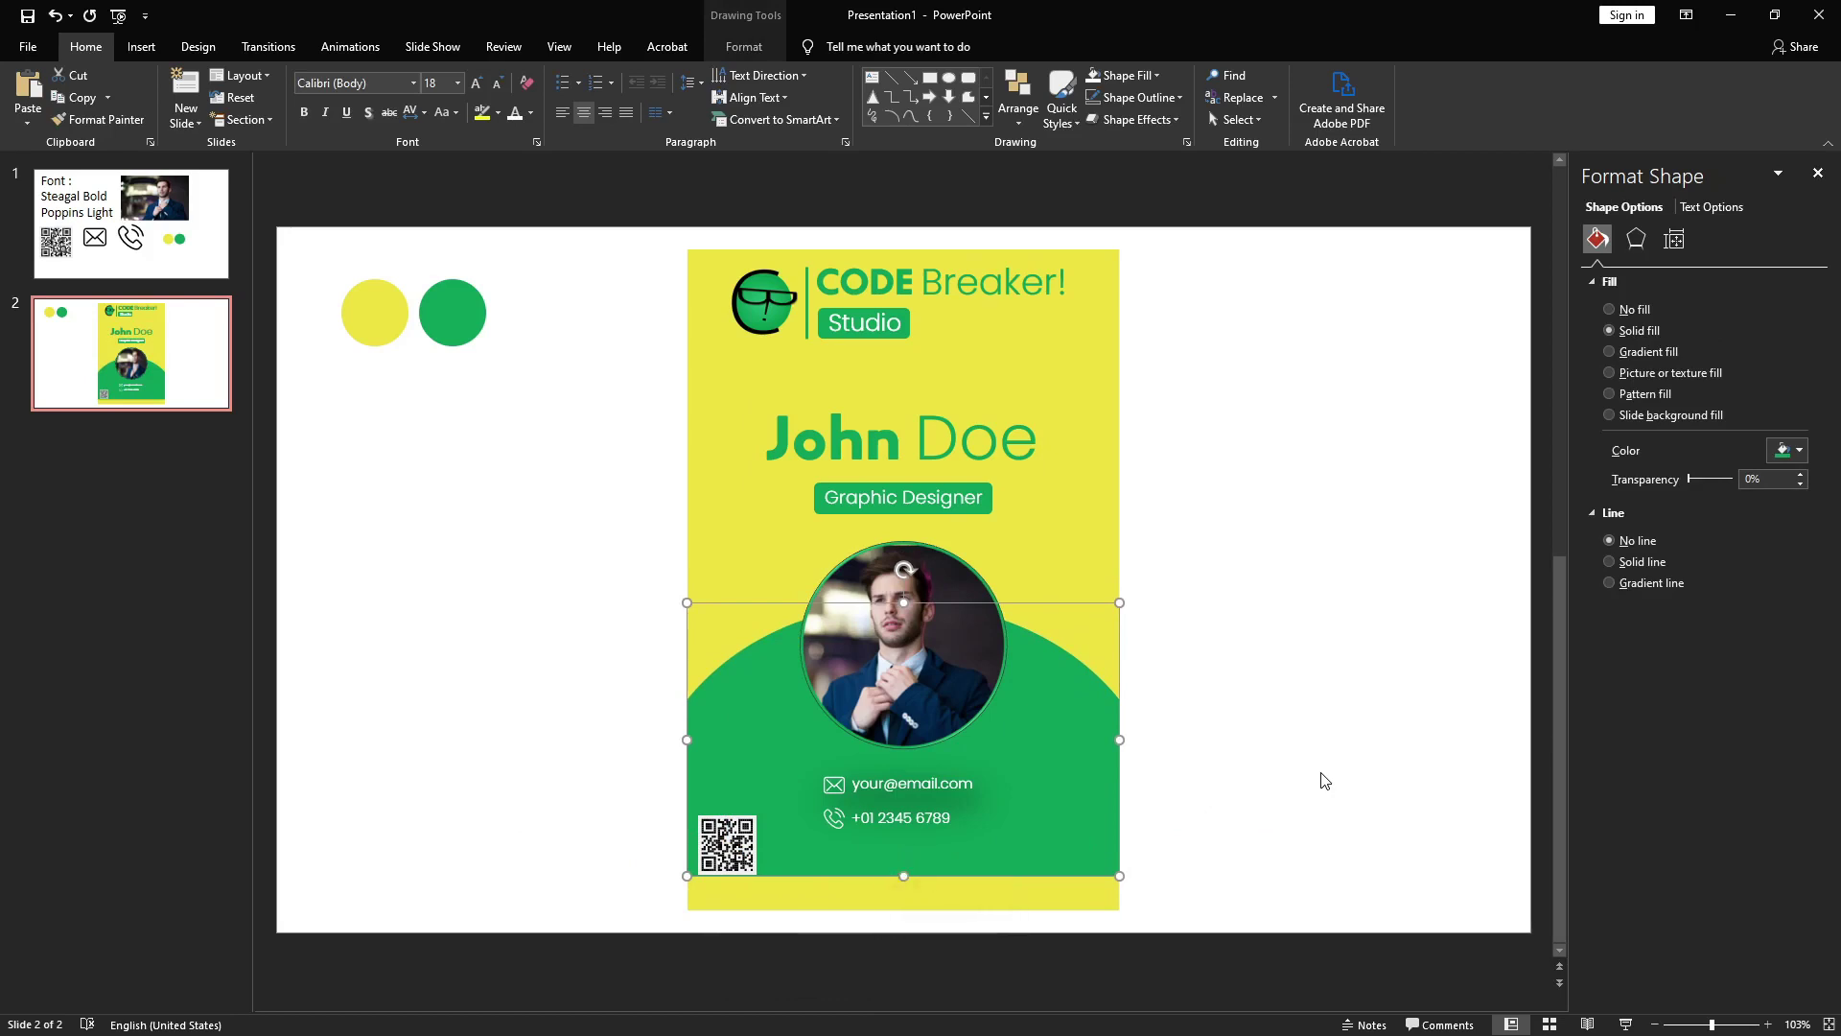
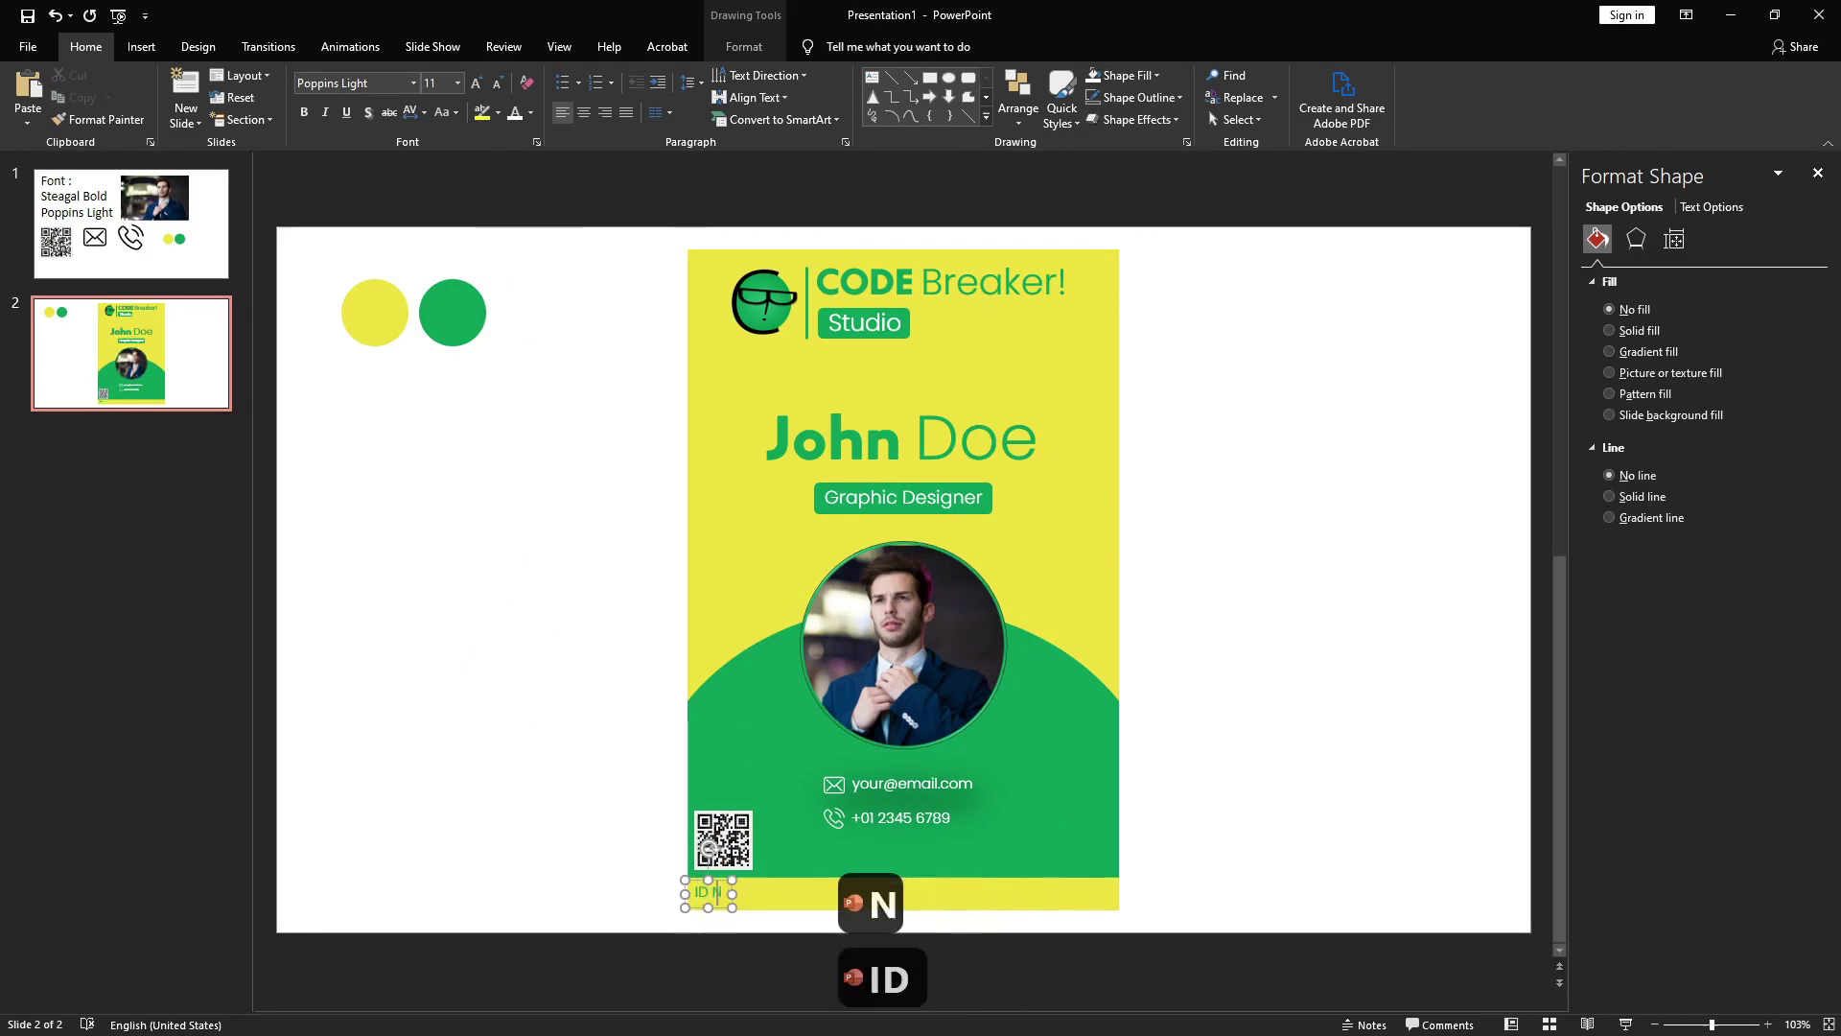
type(":")
type("1234")
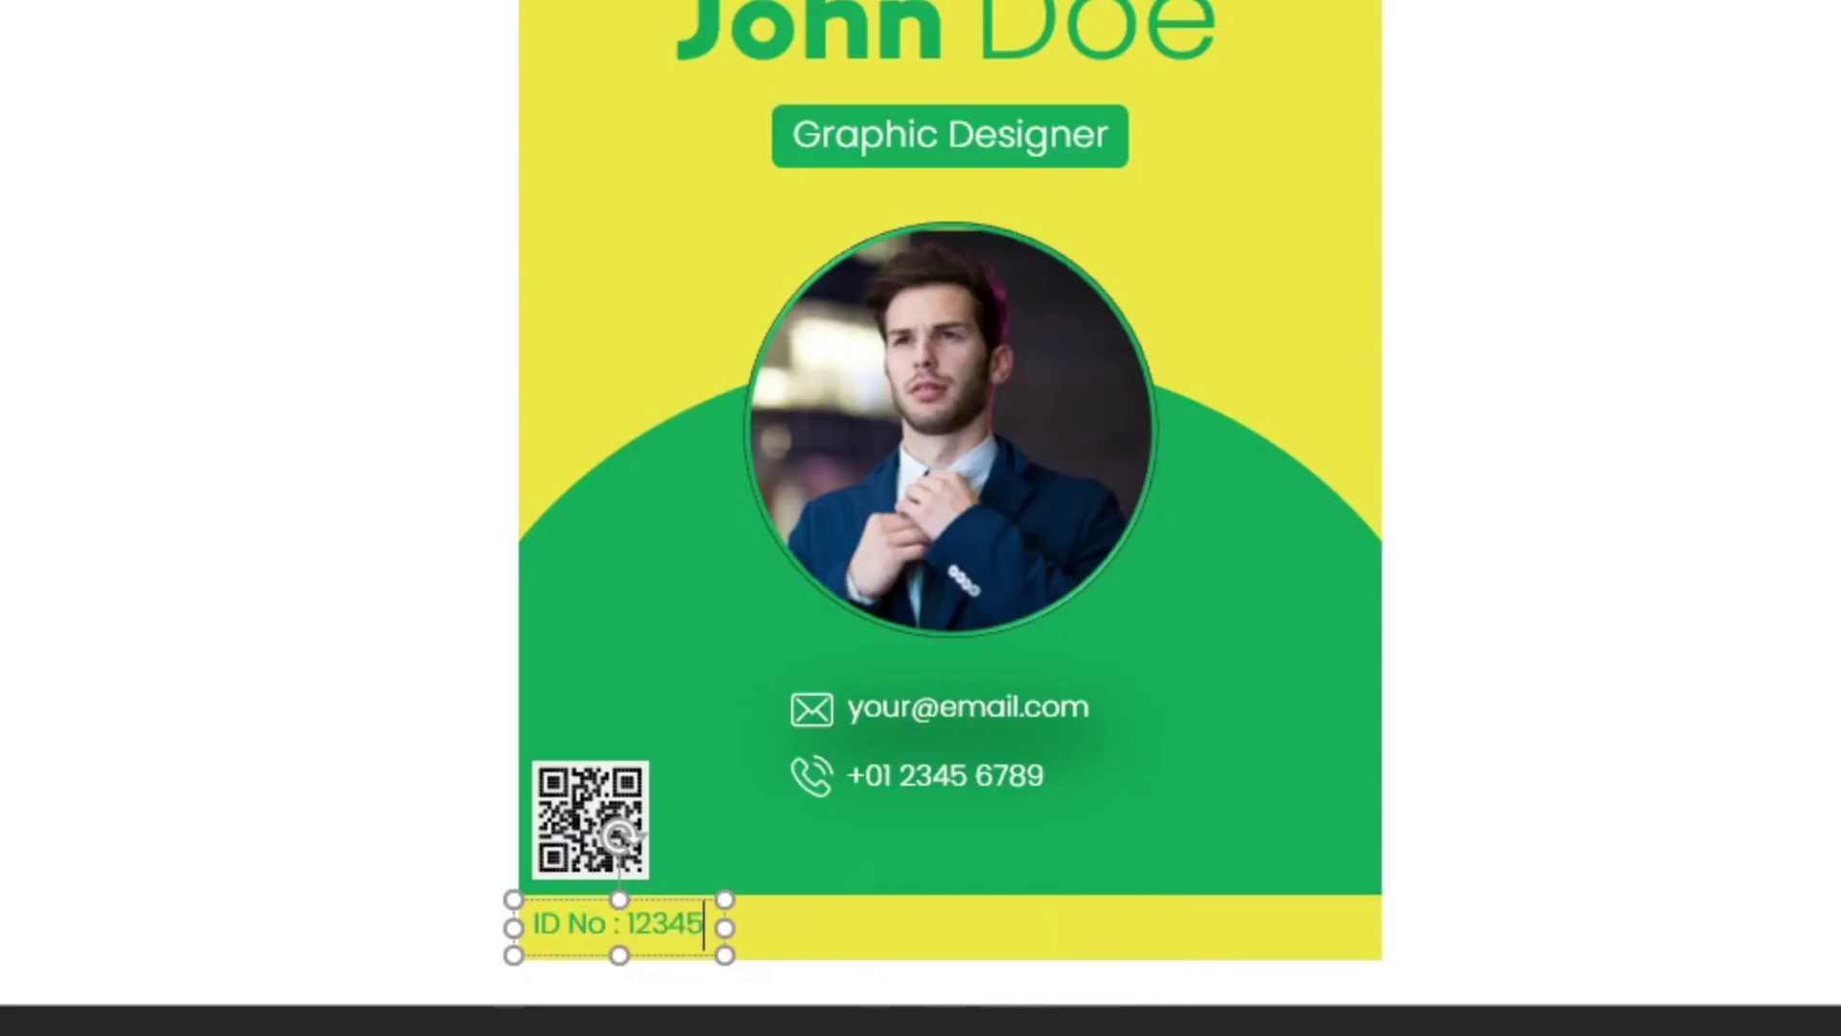
key("BackSpace")
type("567")
type("1")
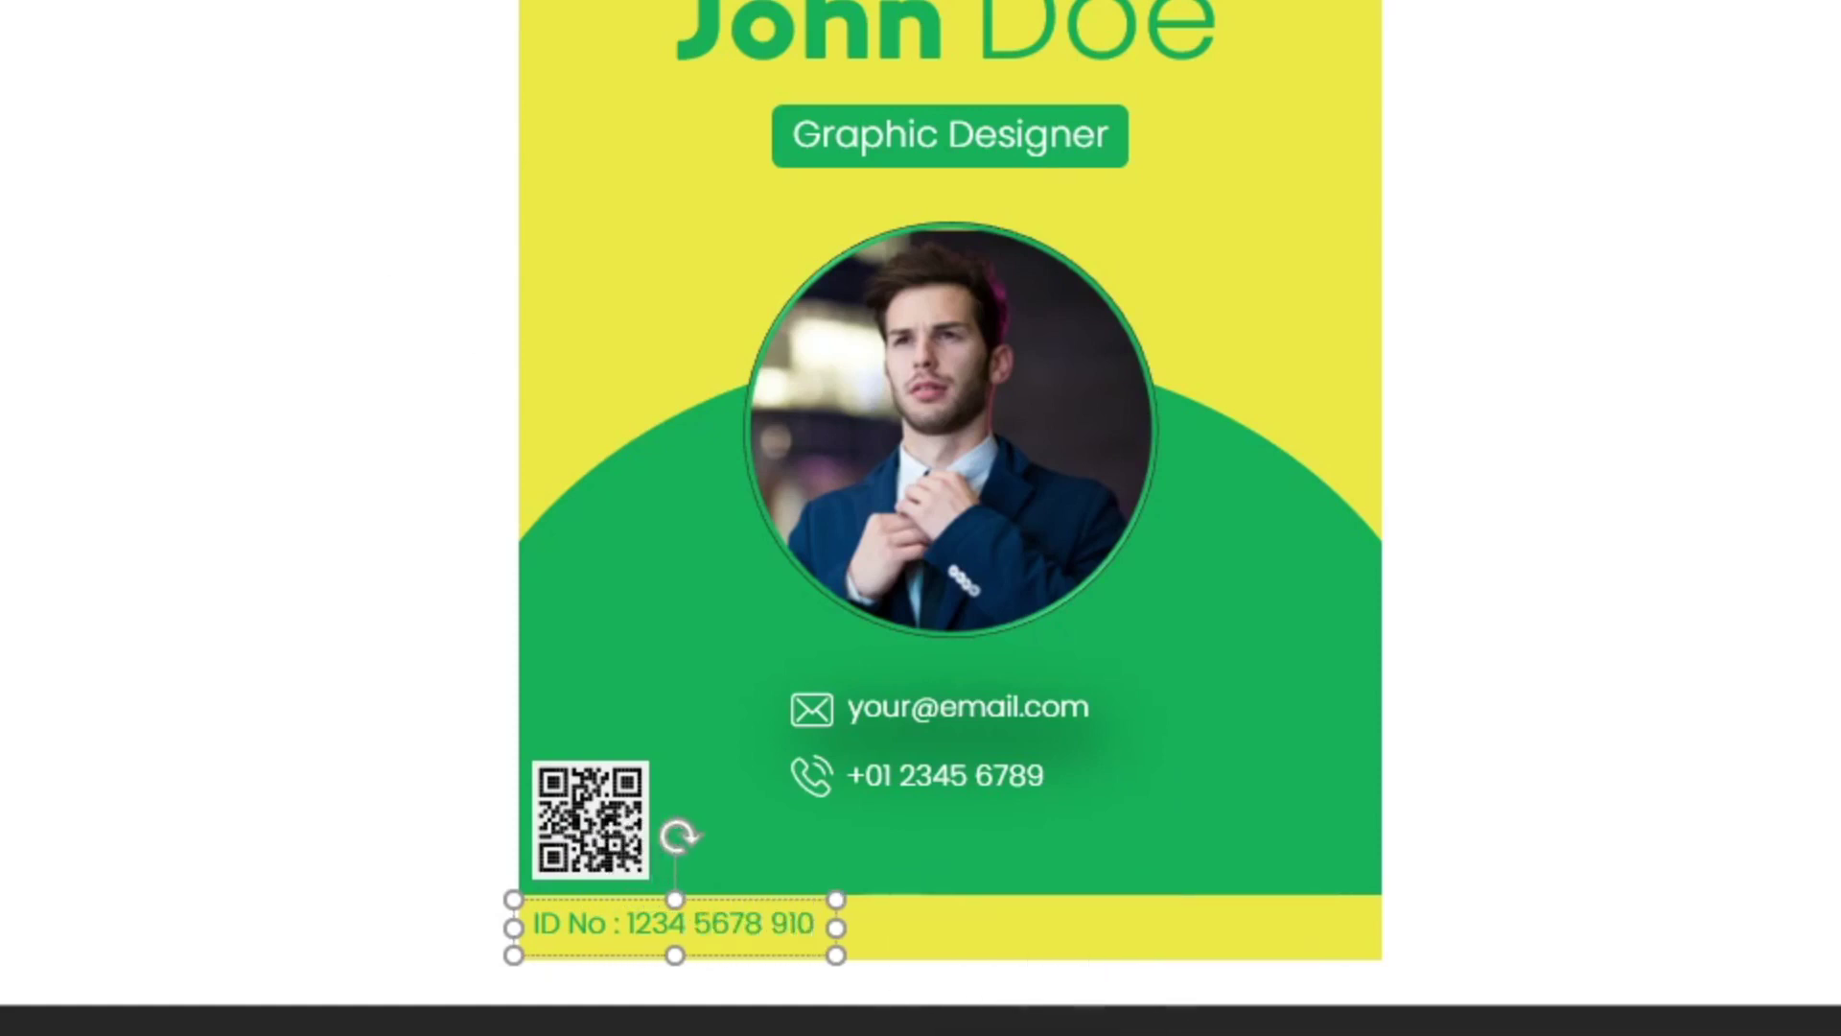
type("1")
key("1")
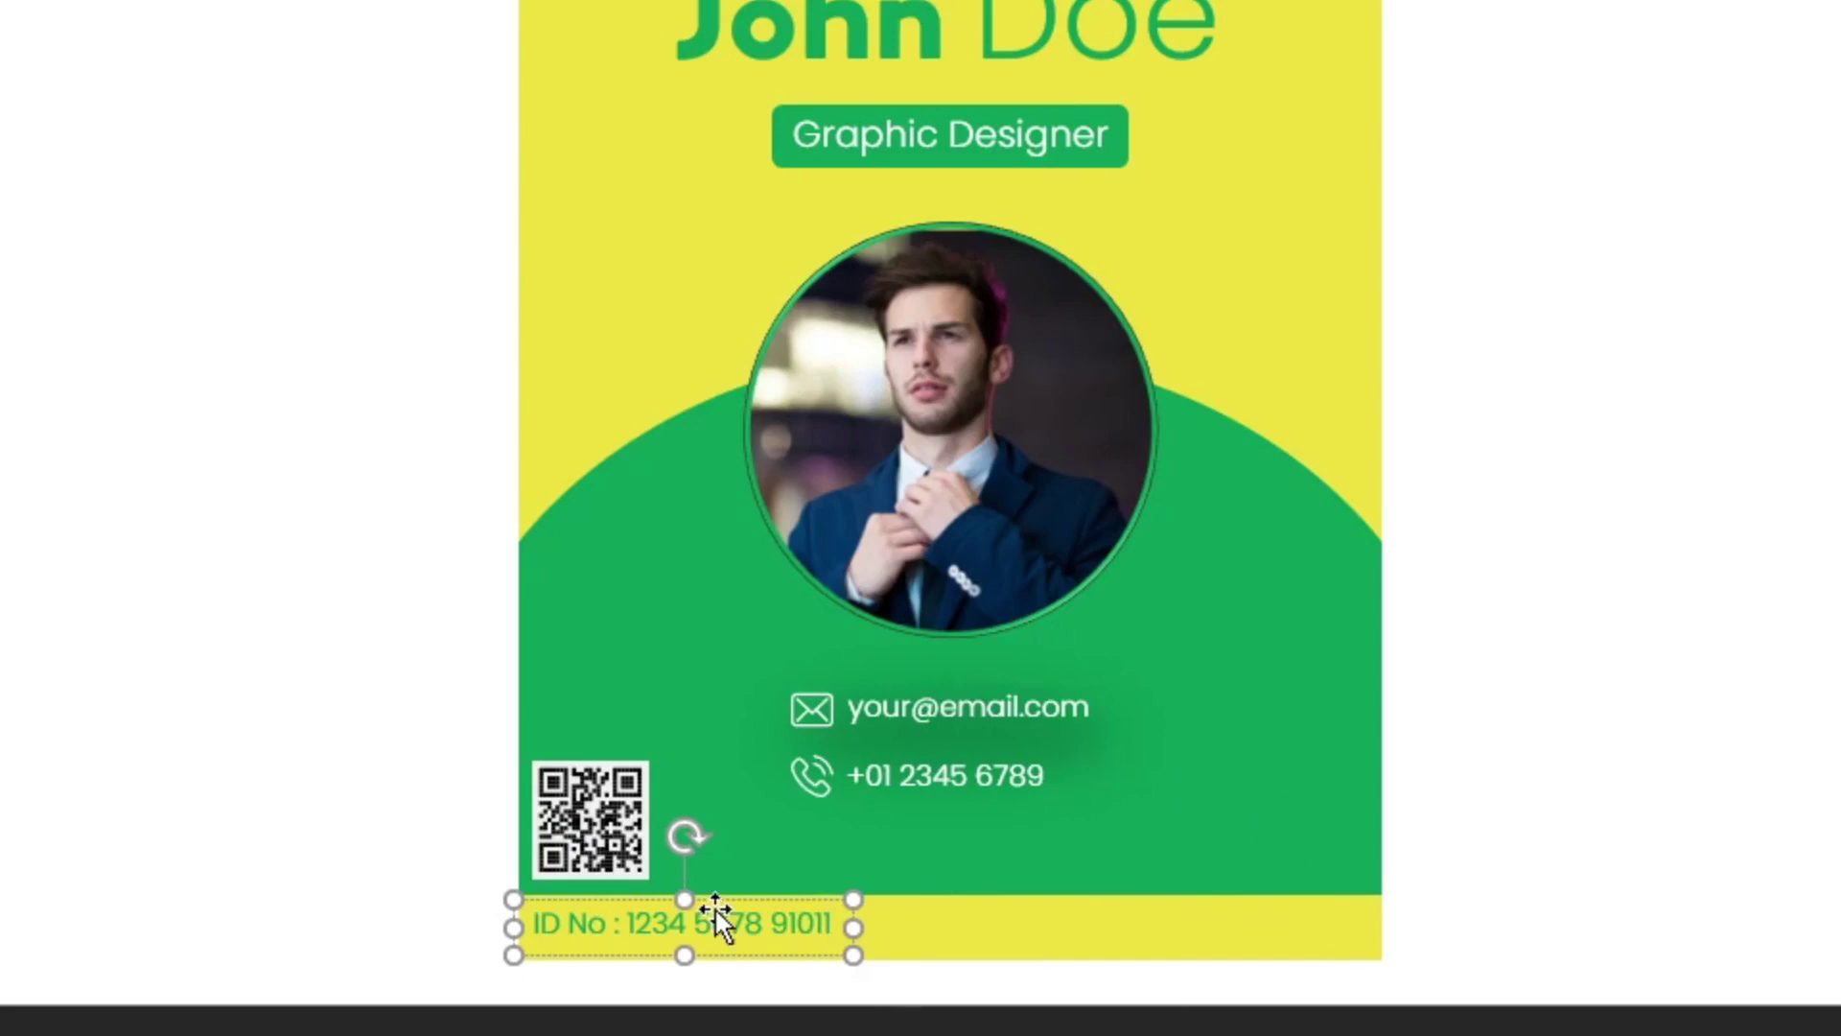
left_click(1394, 607)
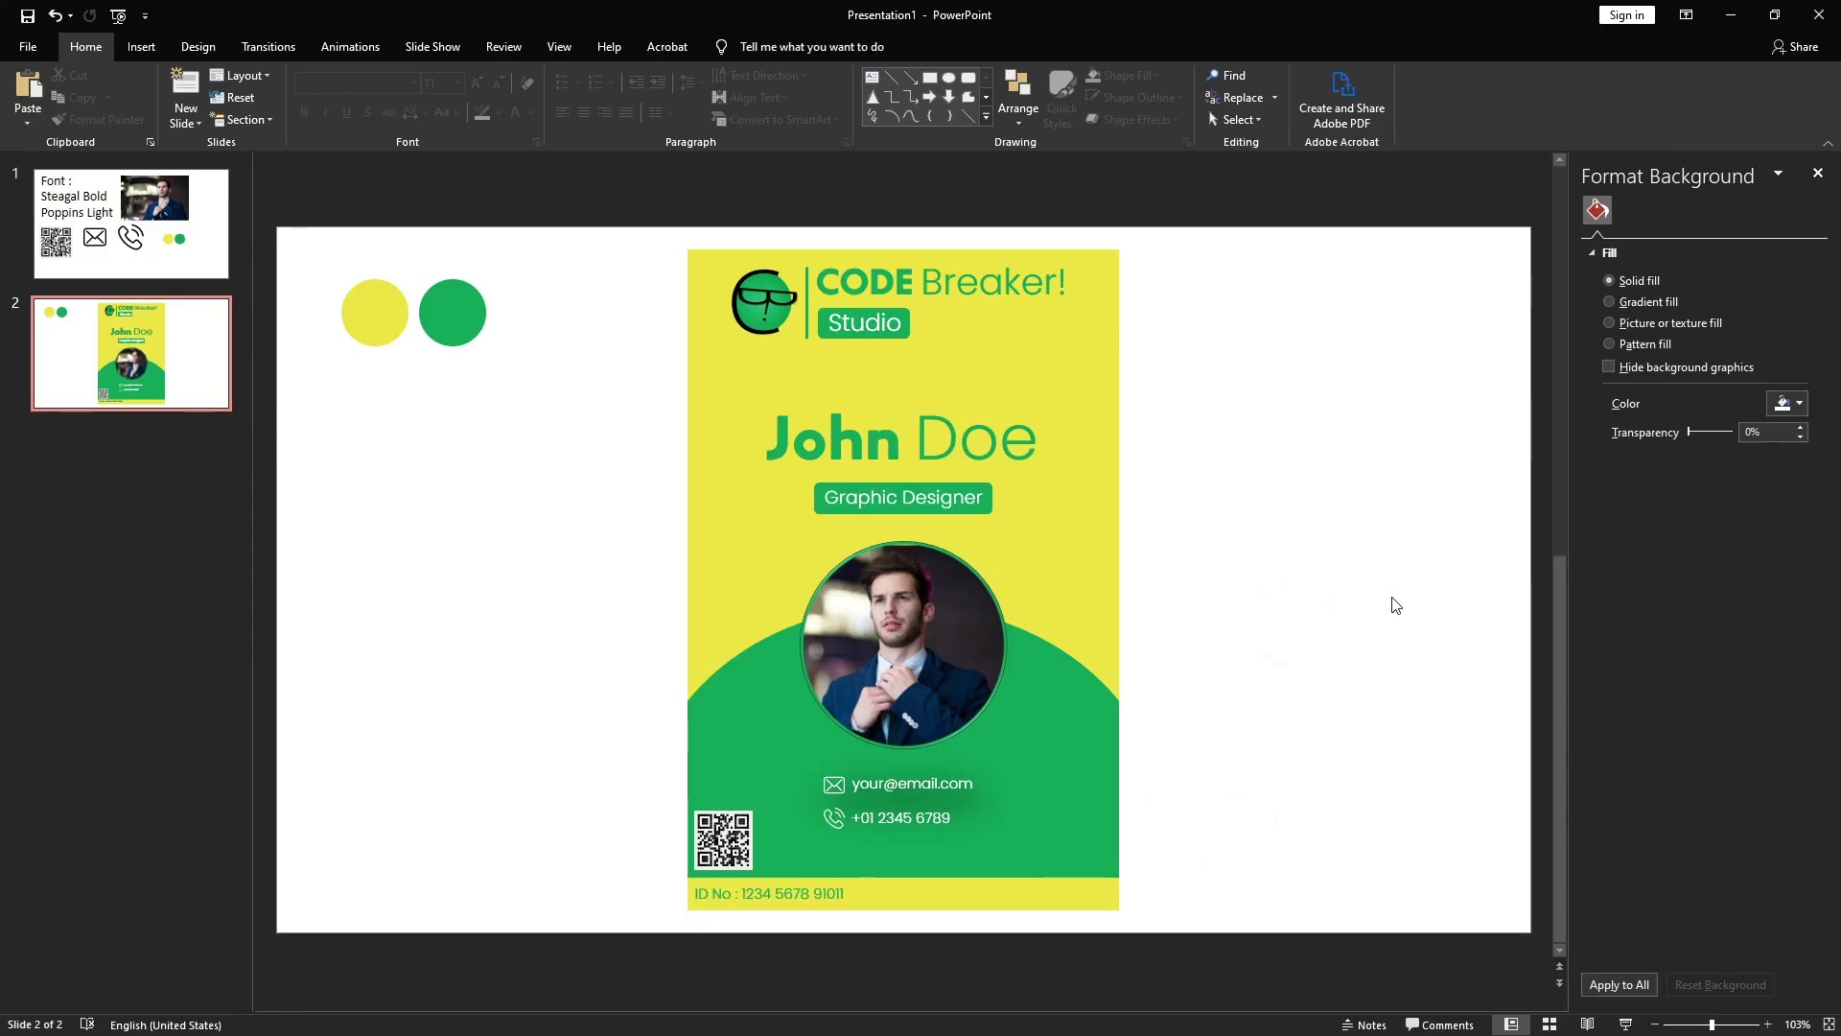